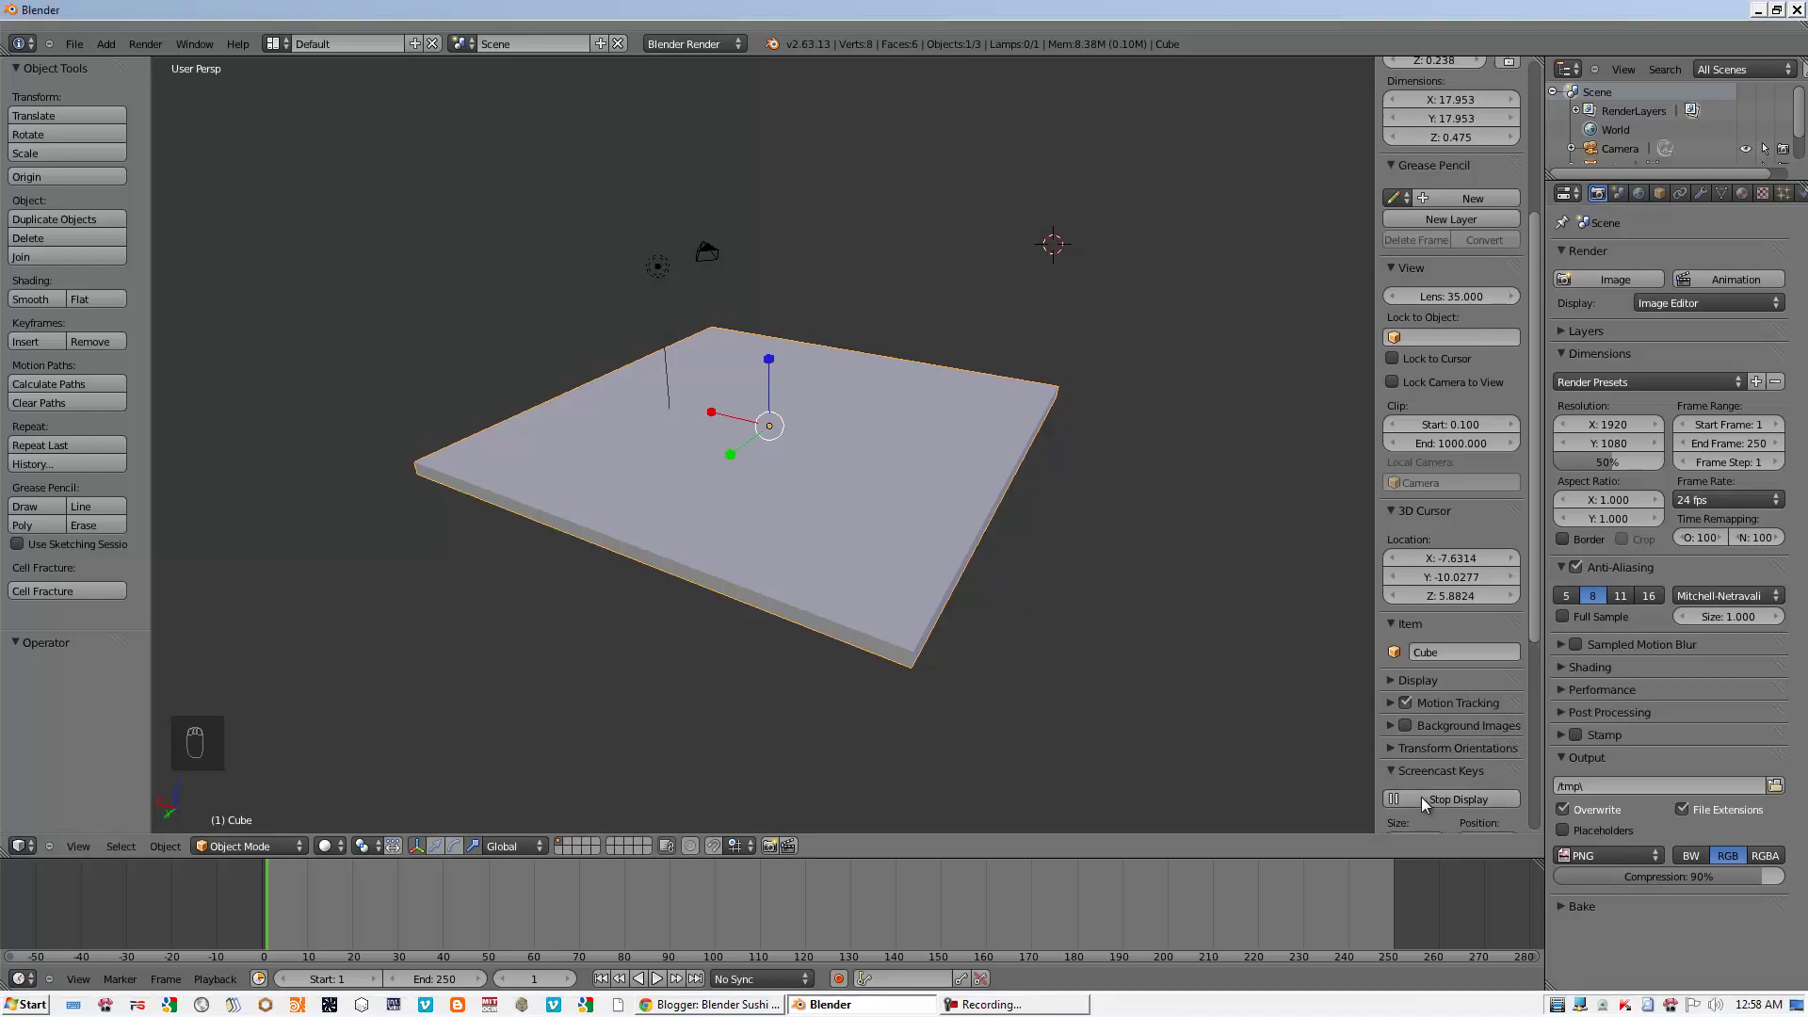
- Move the camera and lamp to another layer and show the remaining slab as wireframe
left_click_drag(793, 524, 761, 514)
left_click_drag(688, 269, 902, 376)
key("m")
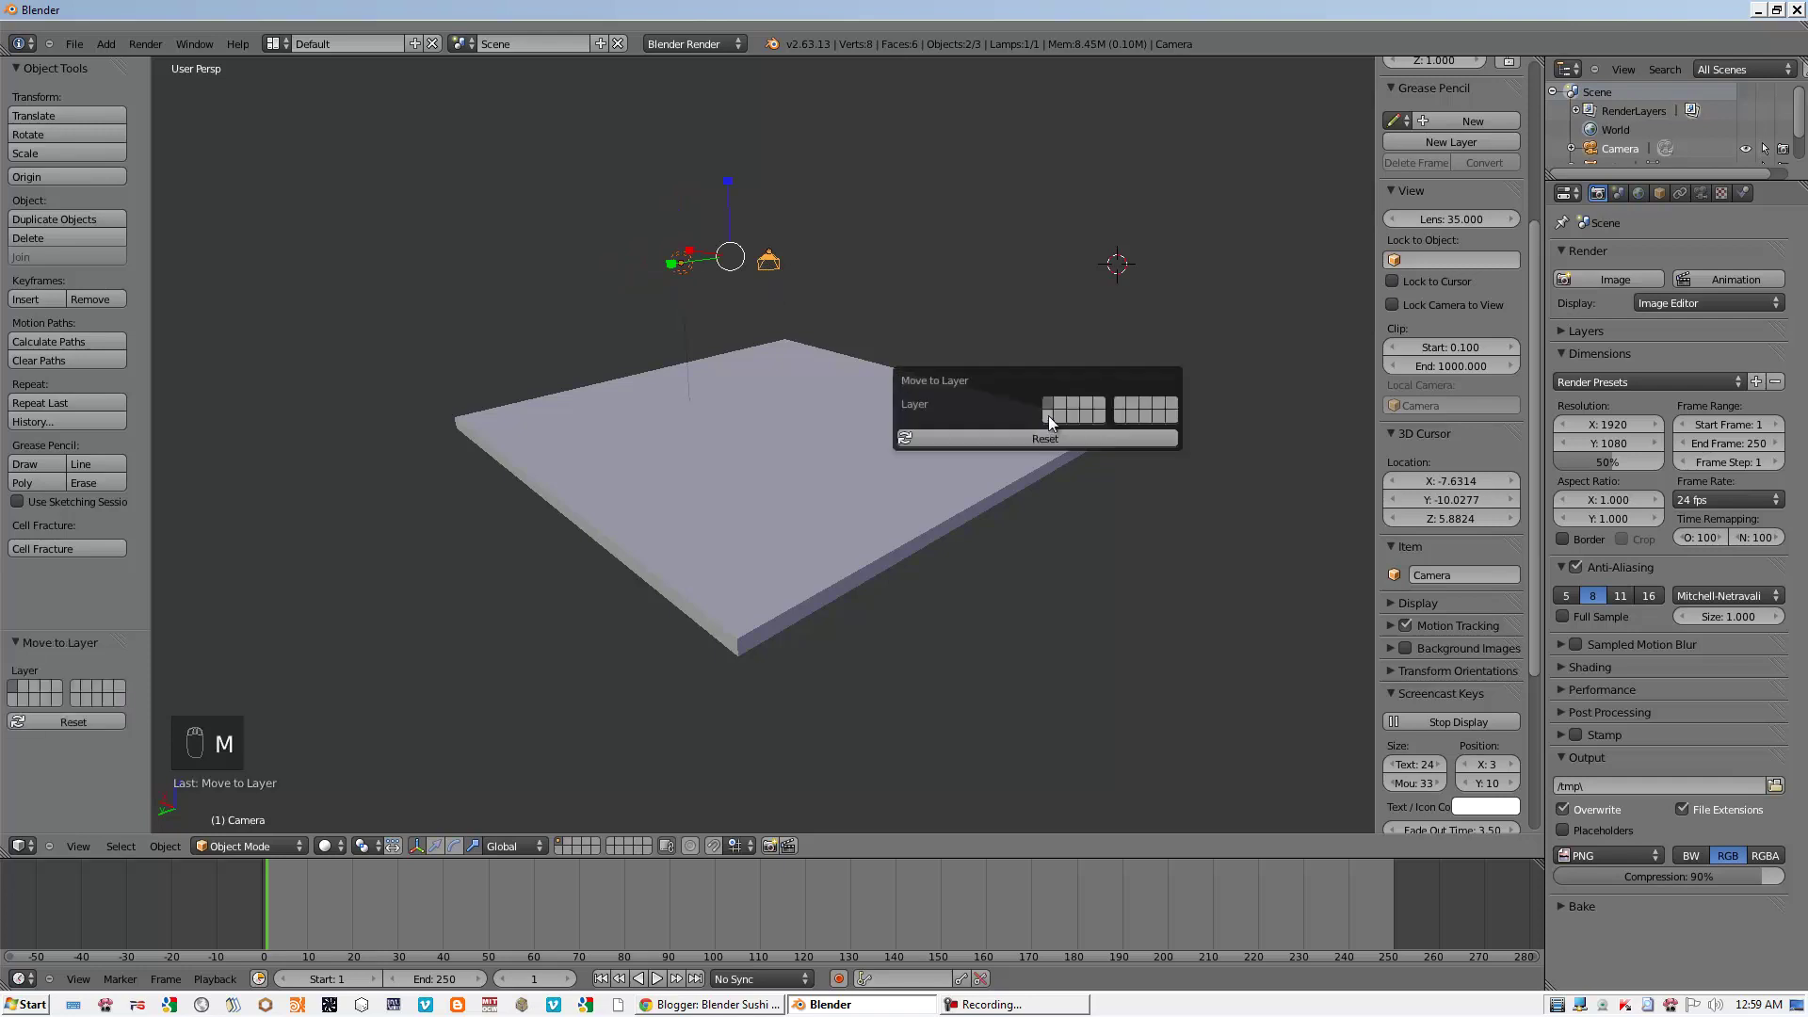
left_click_drag(826, 438, 767, 384)
right_click(857, 454)
right_click(837, 442)
key("z")
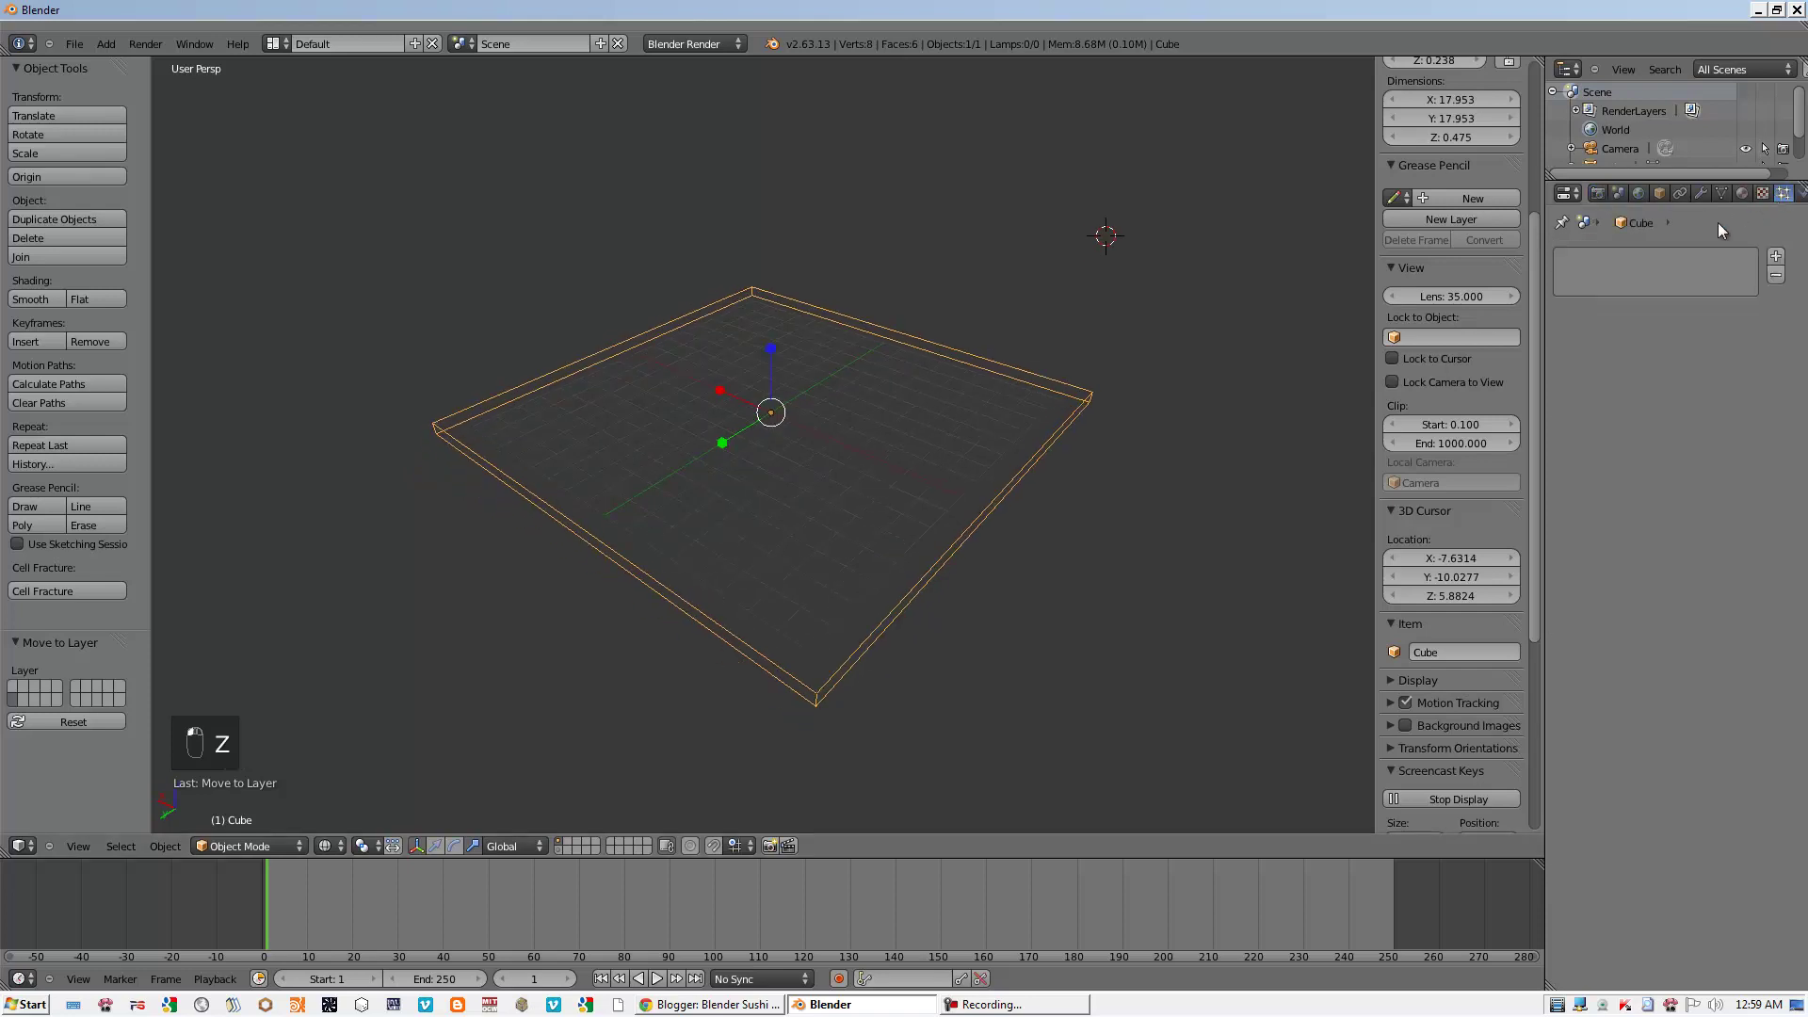
- Add a particle system emitting 200 particles from the slab's volume, start and end at frame 1
middle_click(1778, 260)
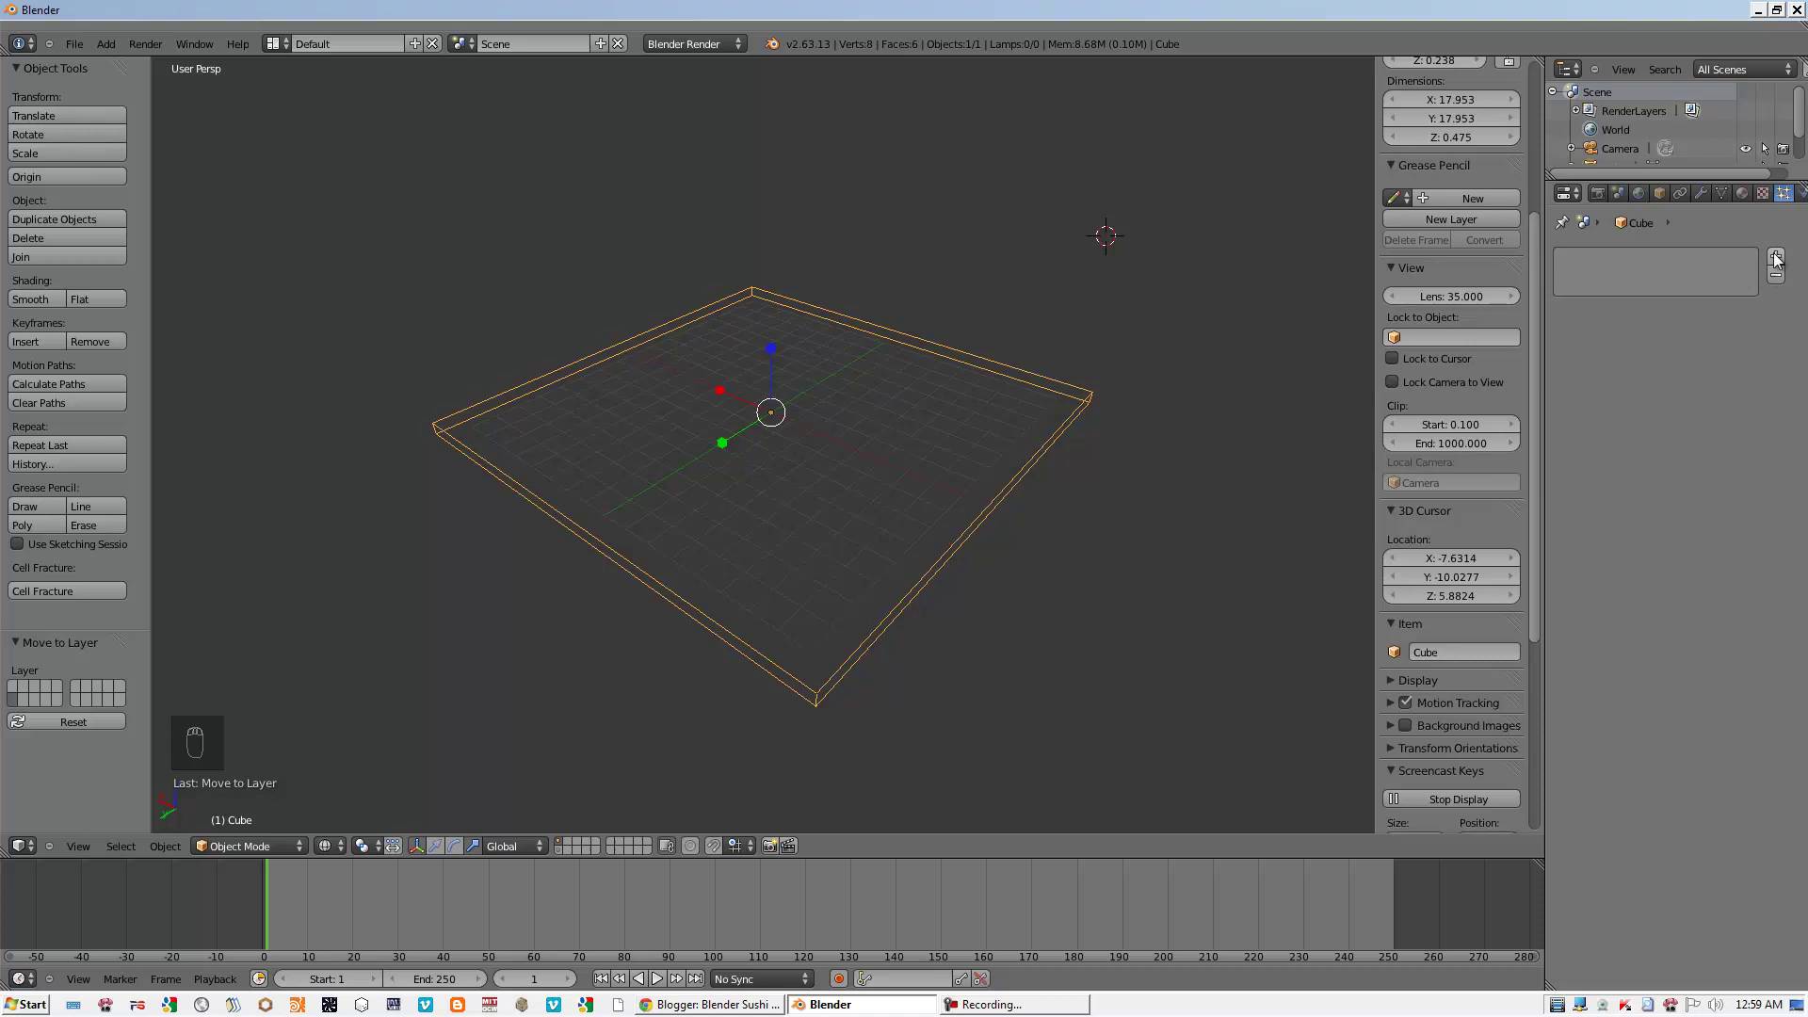
left_click_drag(1623, 469, 1747, 504)
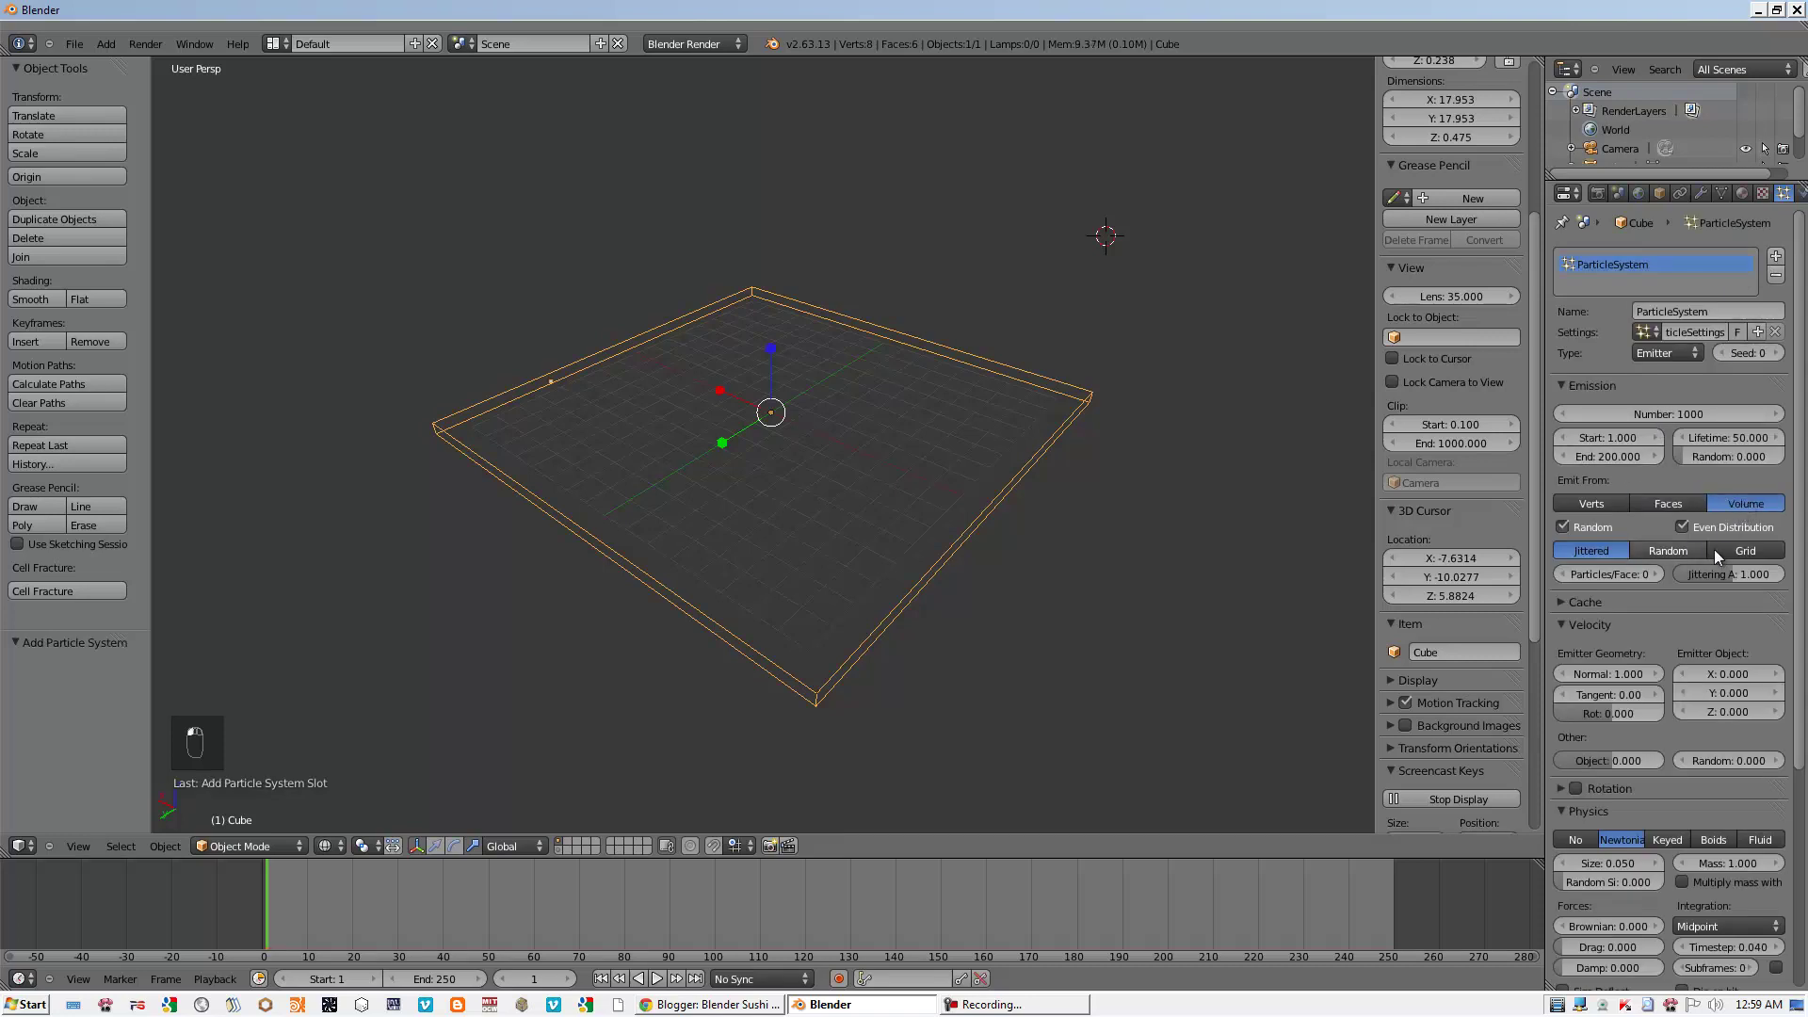
middle_click(1617, 437)
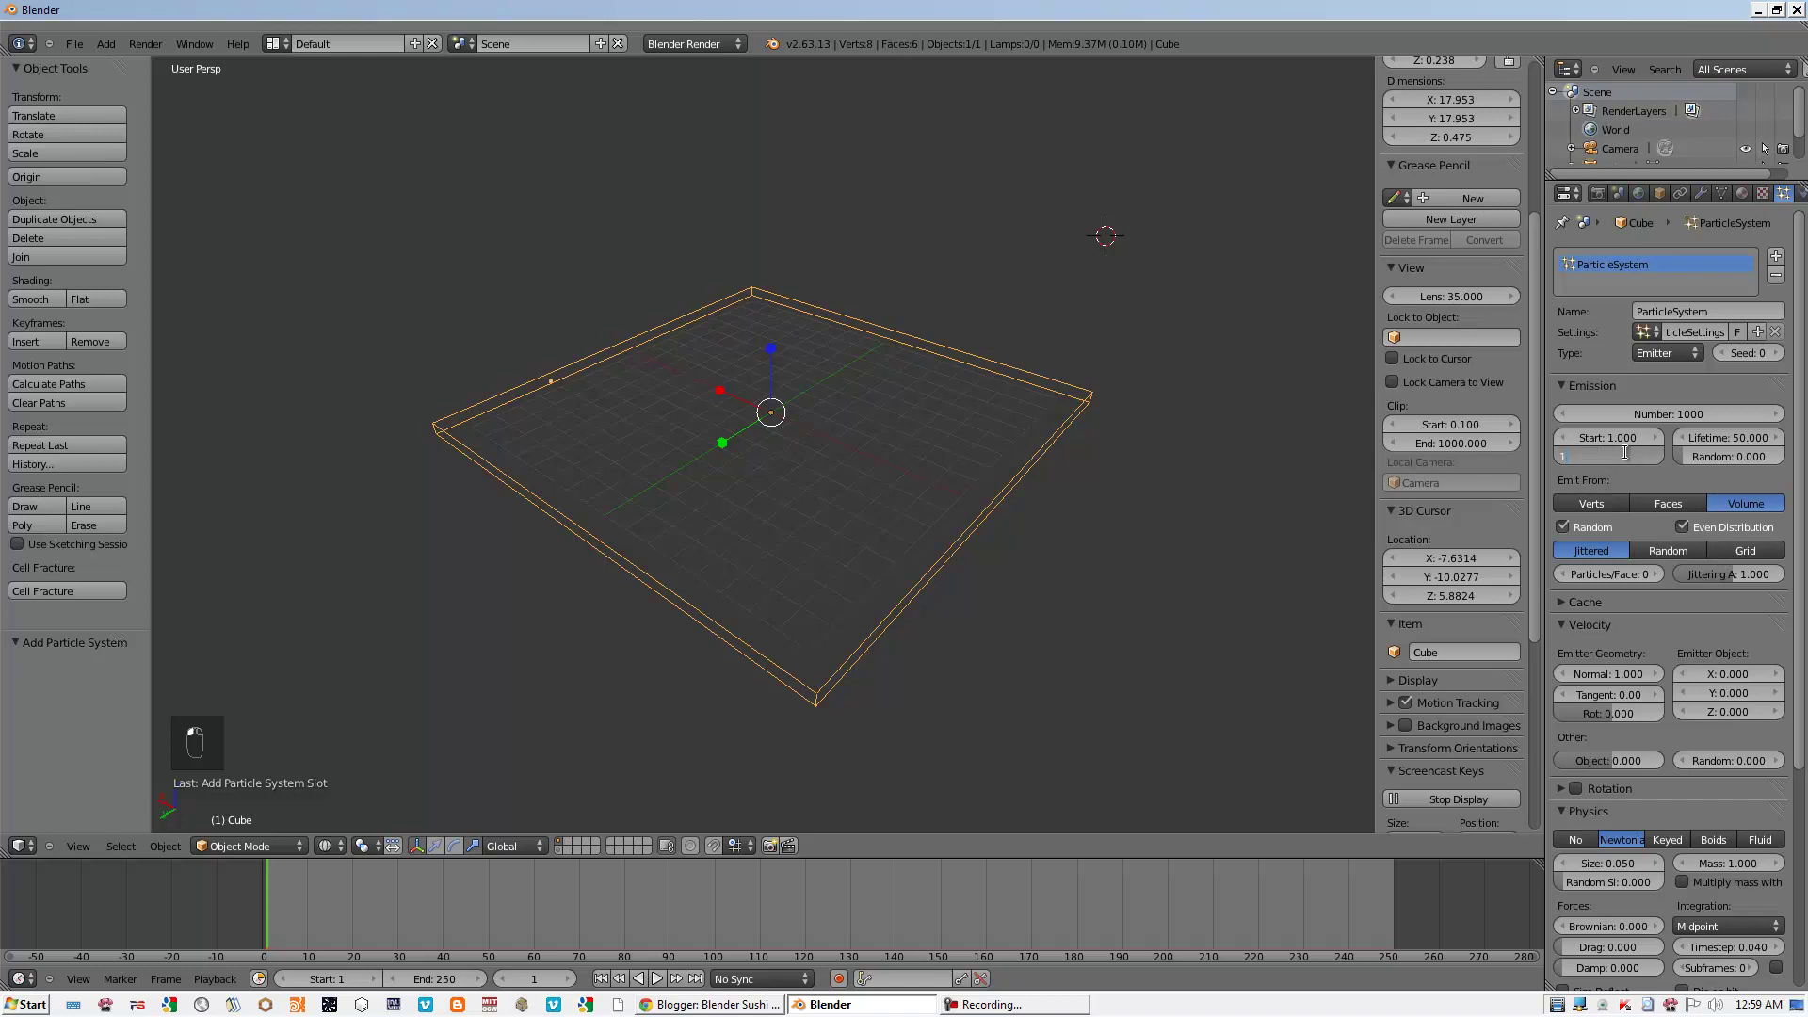
middle_click(994, 546)
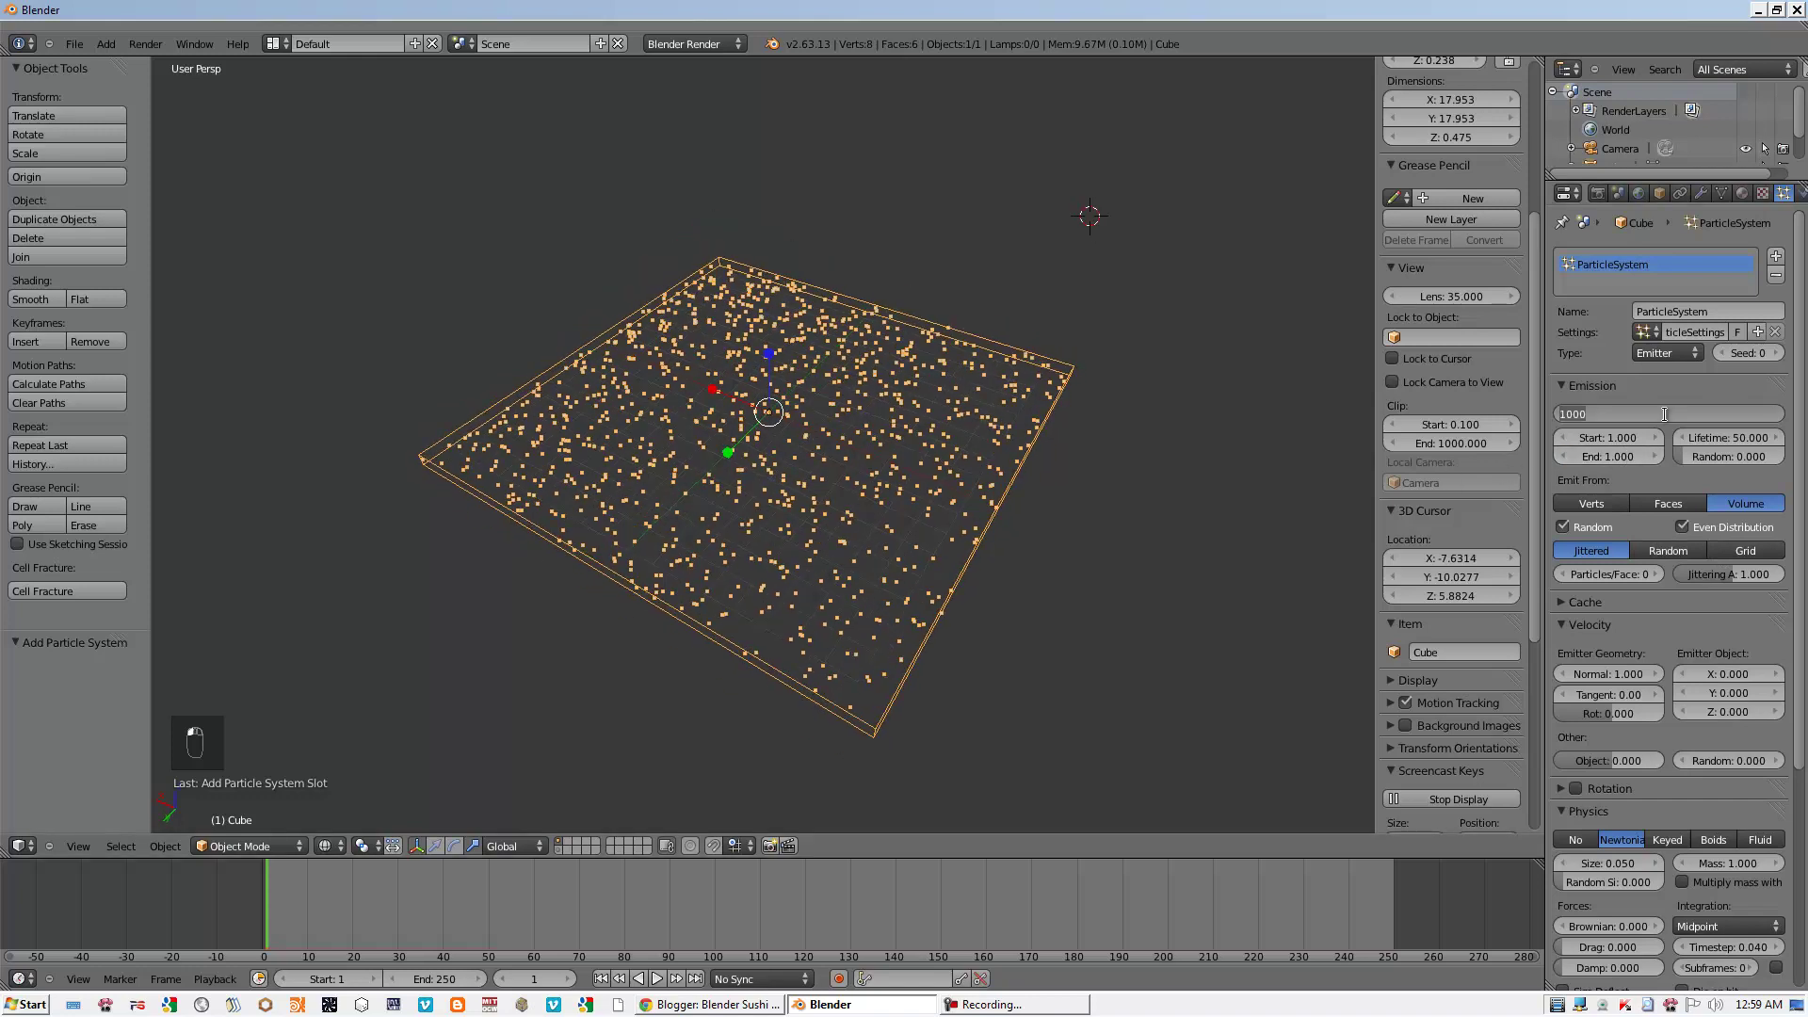
left_click_drag(1664, 414, 811, 534)
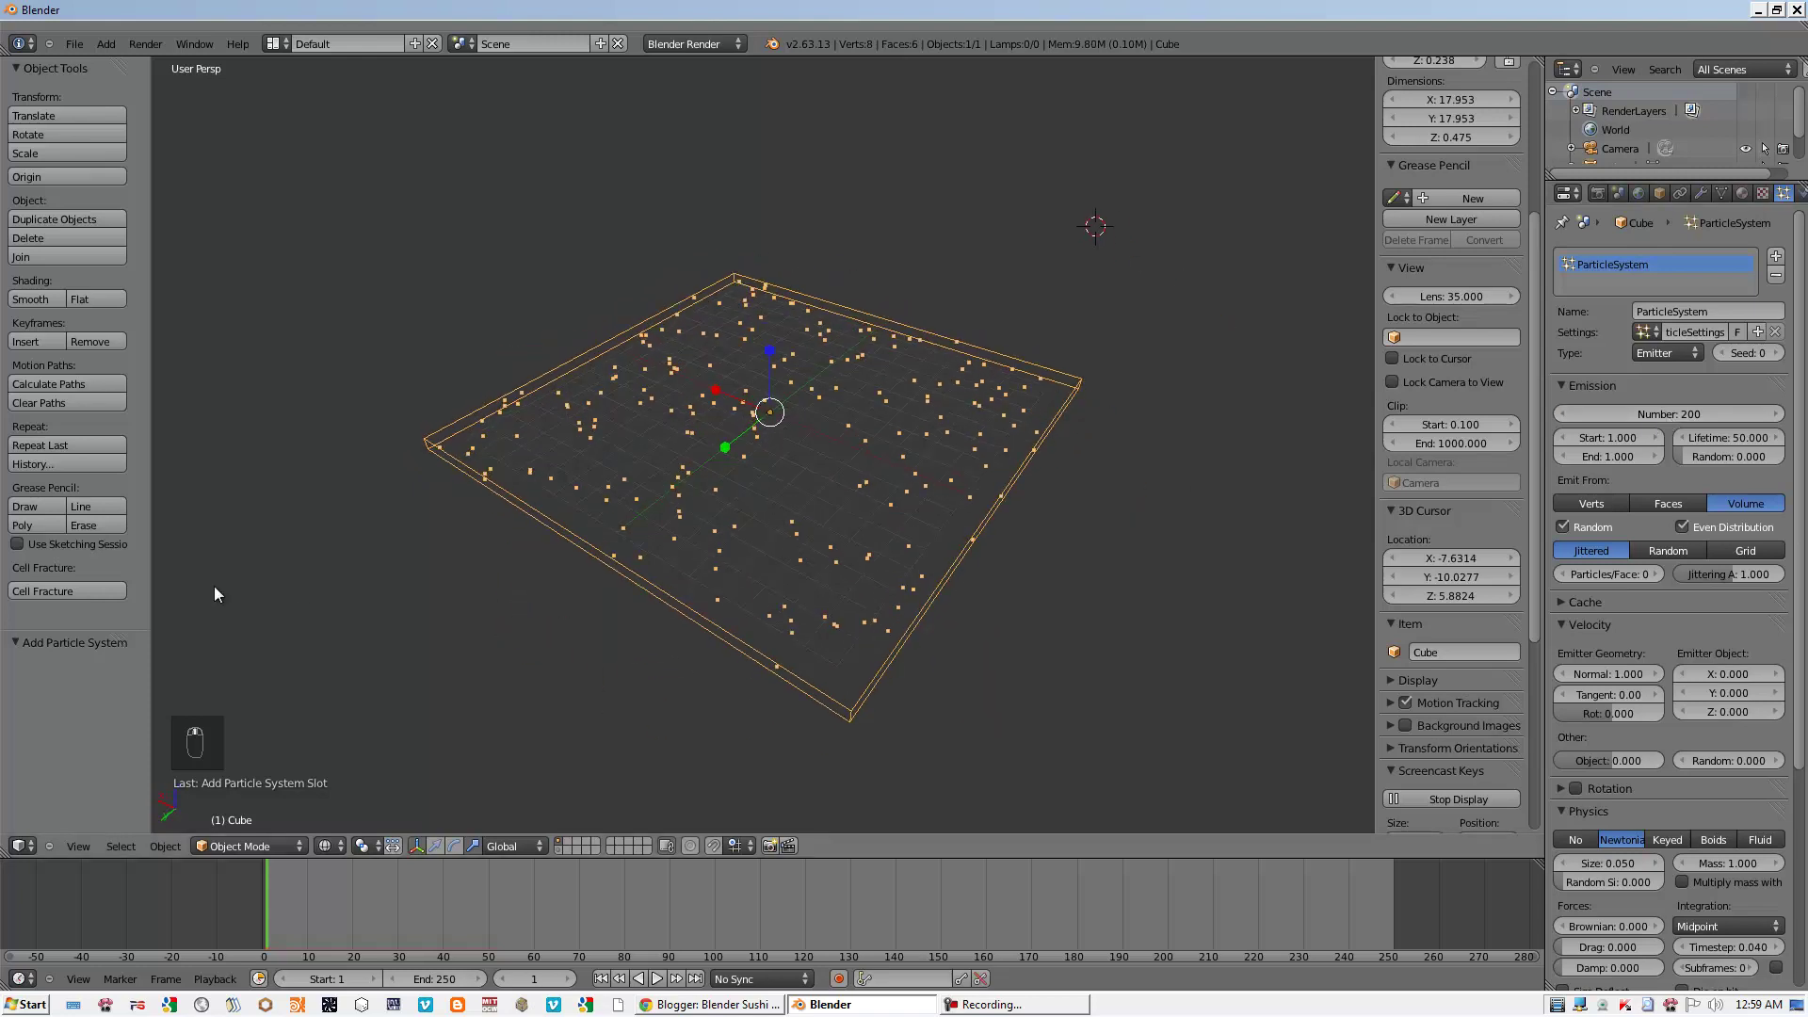
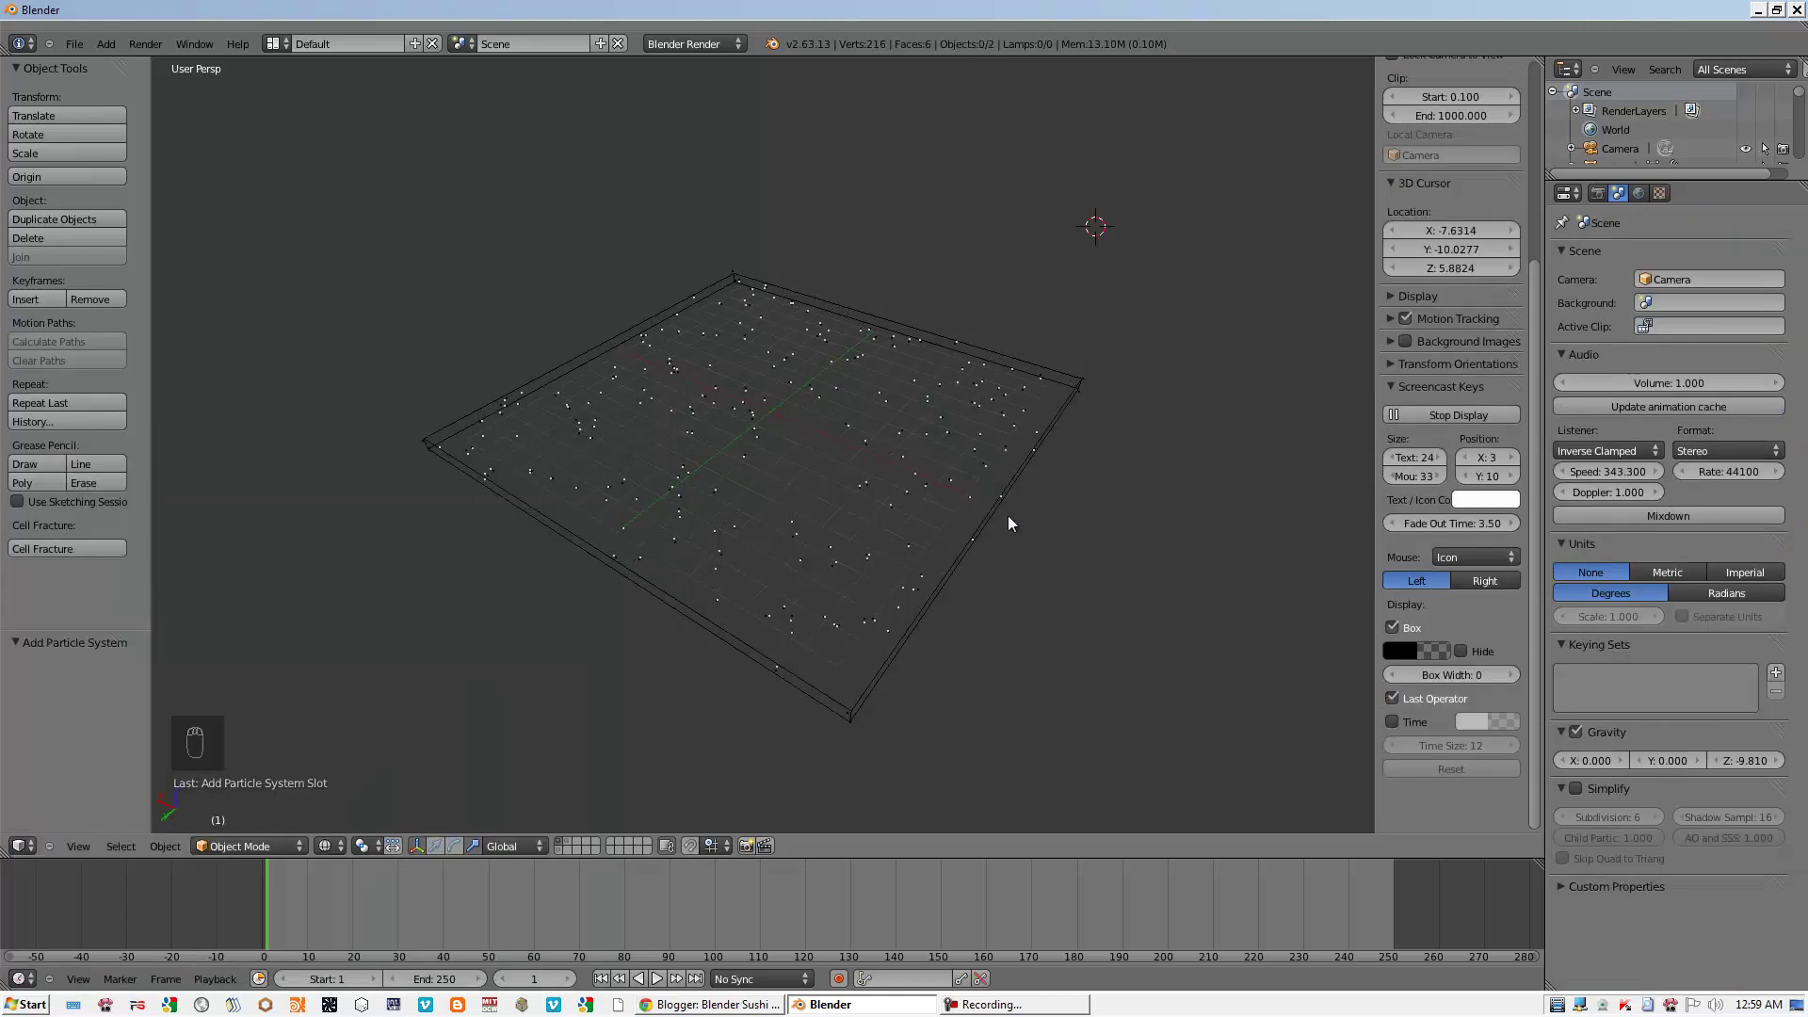
- Cell Fracture the slab from its particles, select all cells and join them into one object
left_click_drag(949, 511, 572, 849)
left_click(572, 849)
key("z")
left_click_drag(1044, 516, 815, 448)
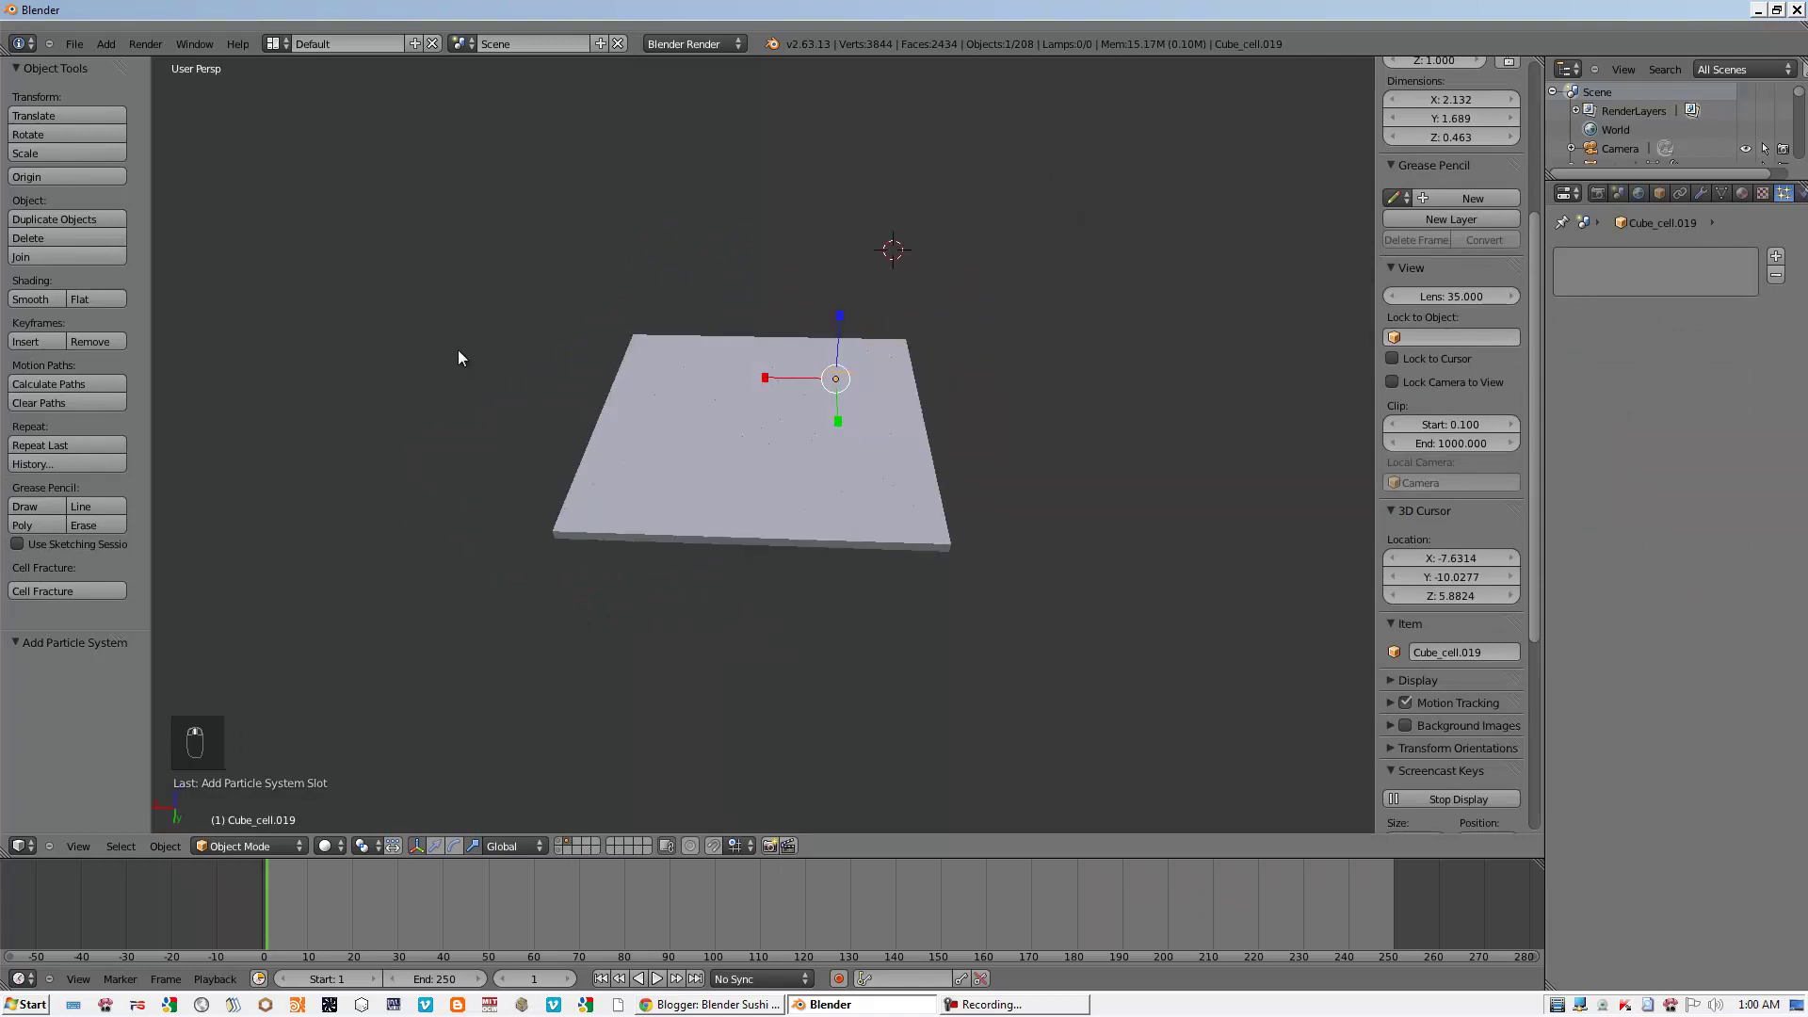
key("b")
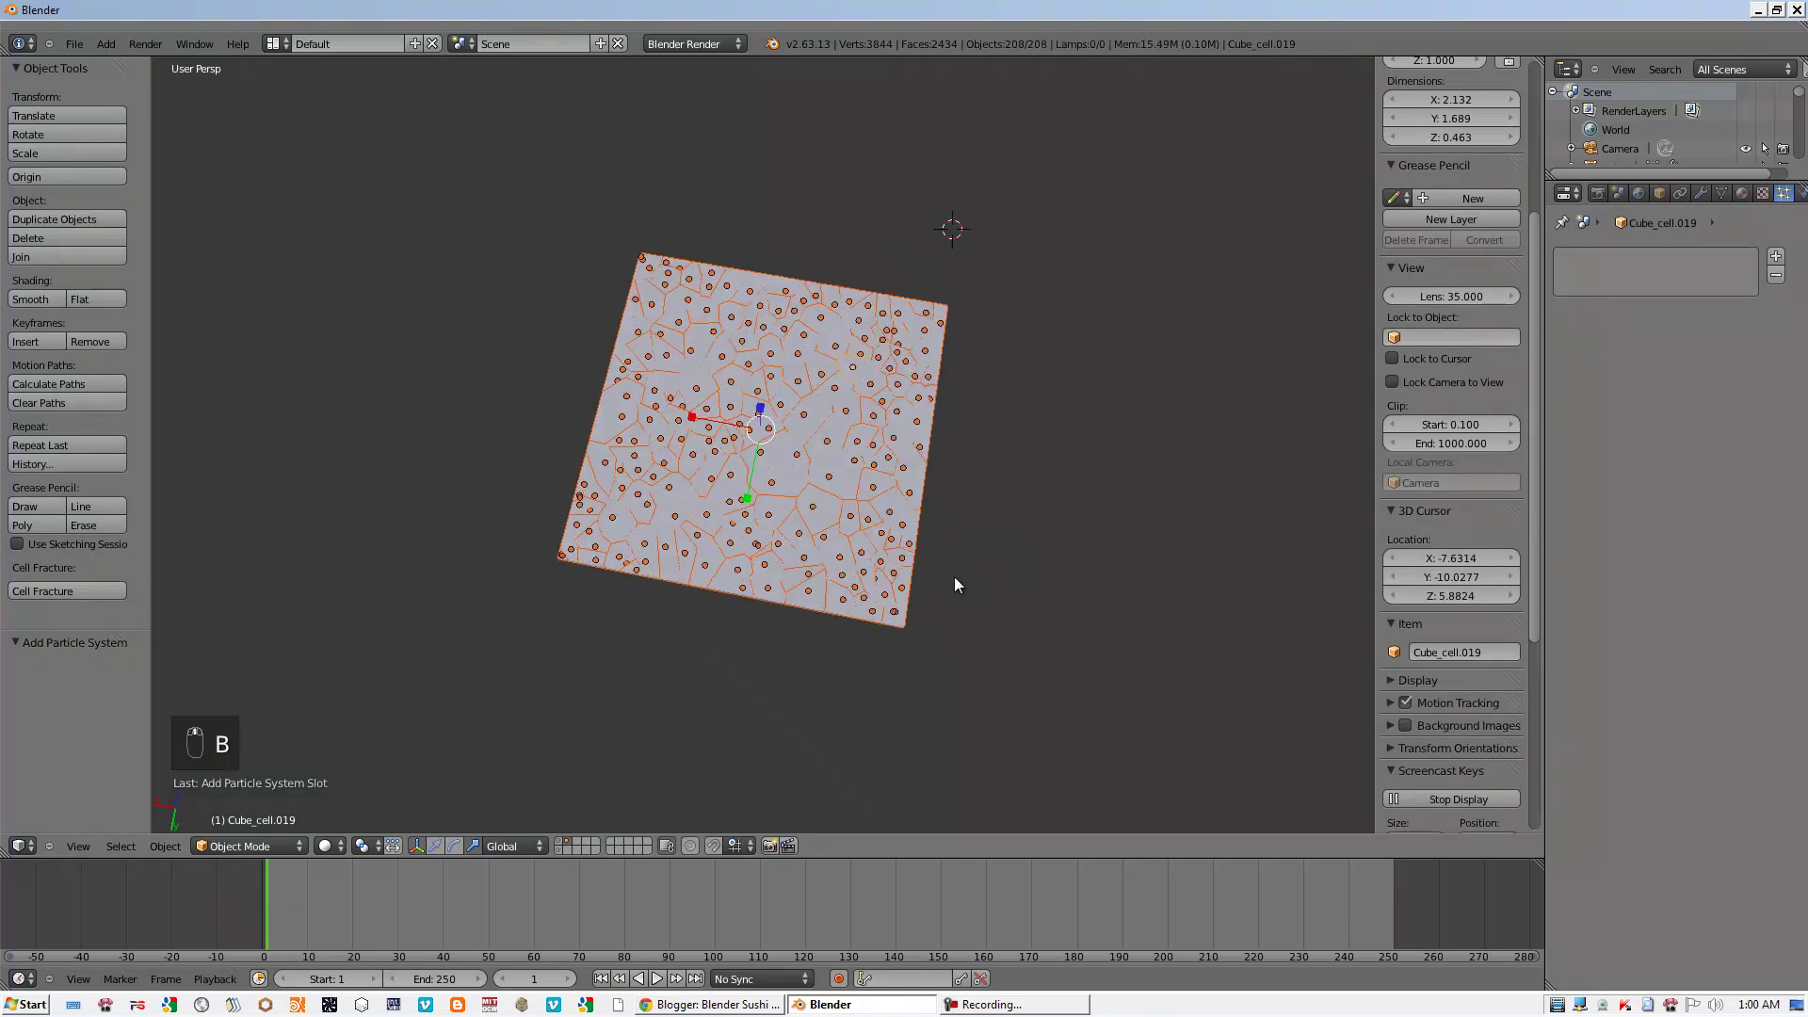
key("ctrl+j")
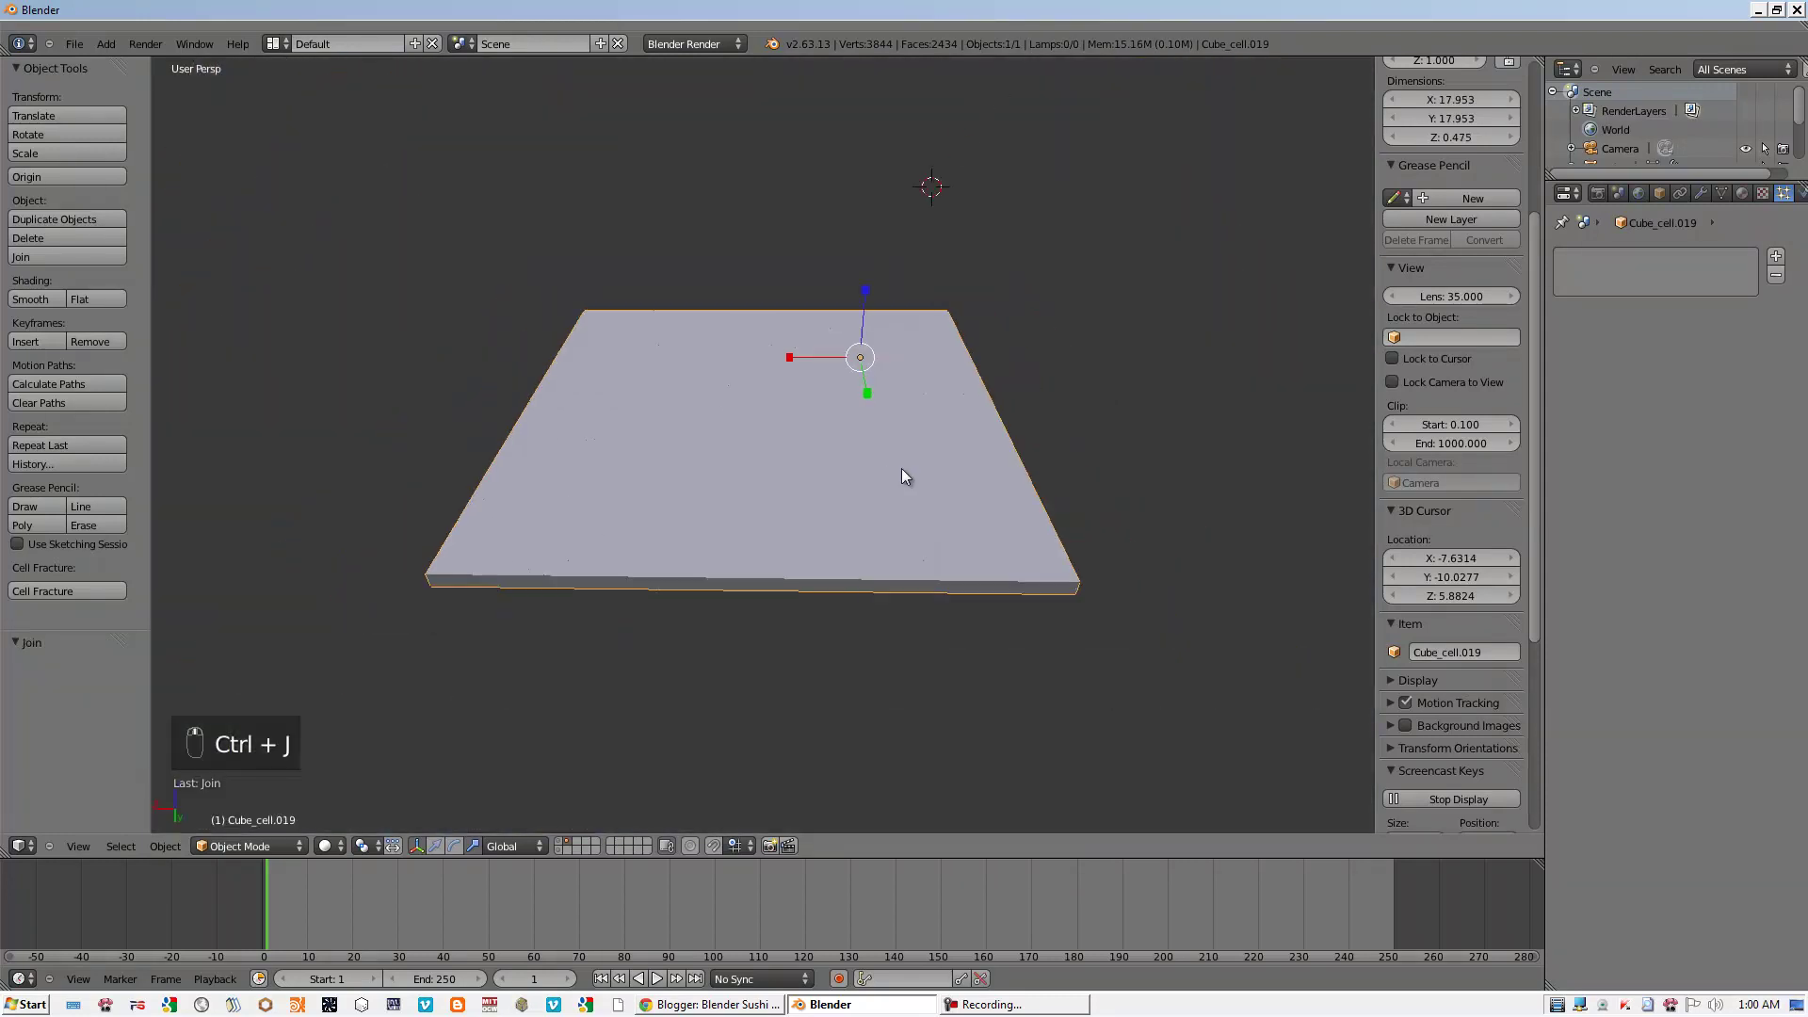
key("z")
key("z")
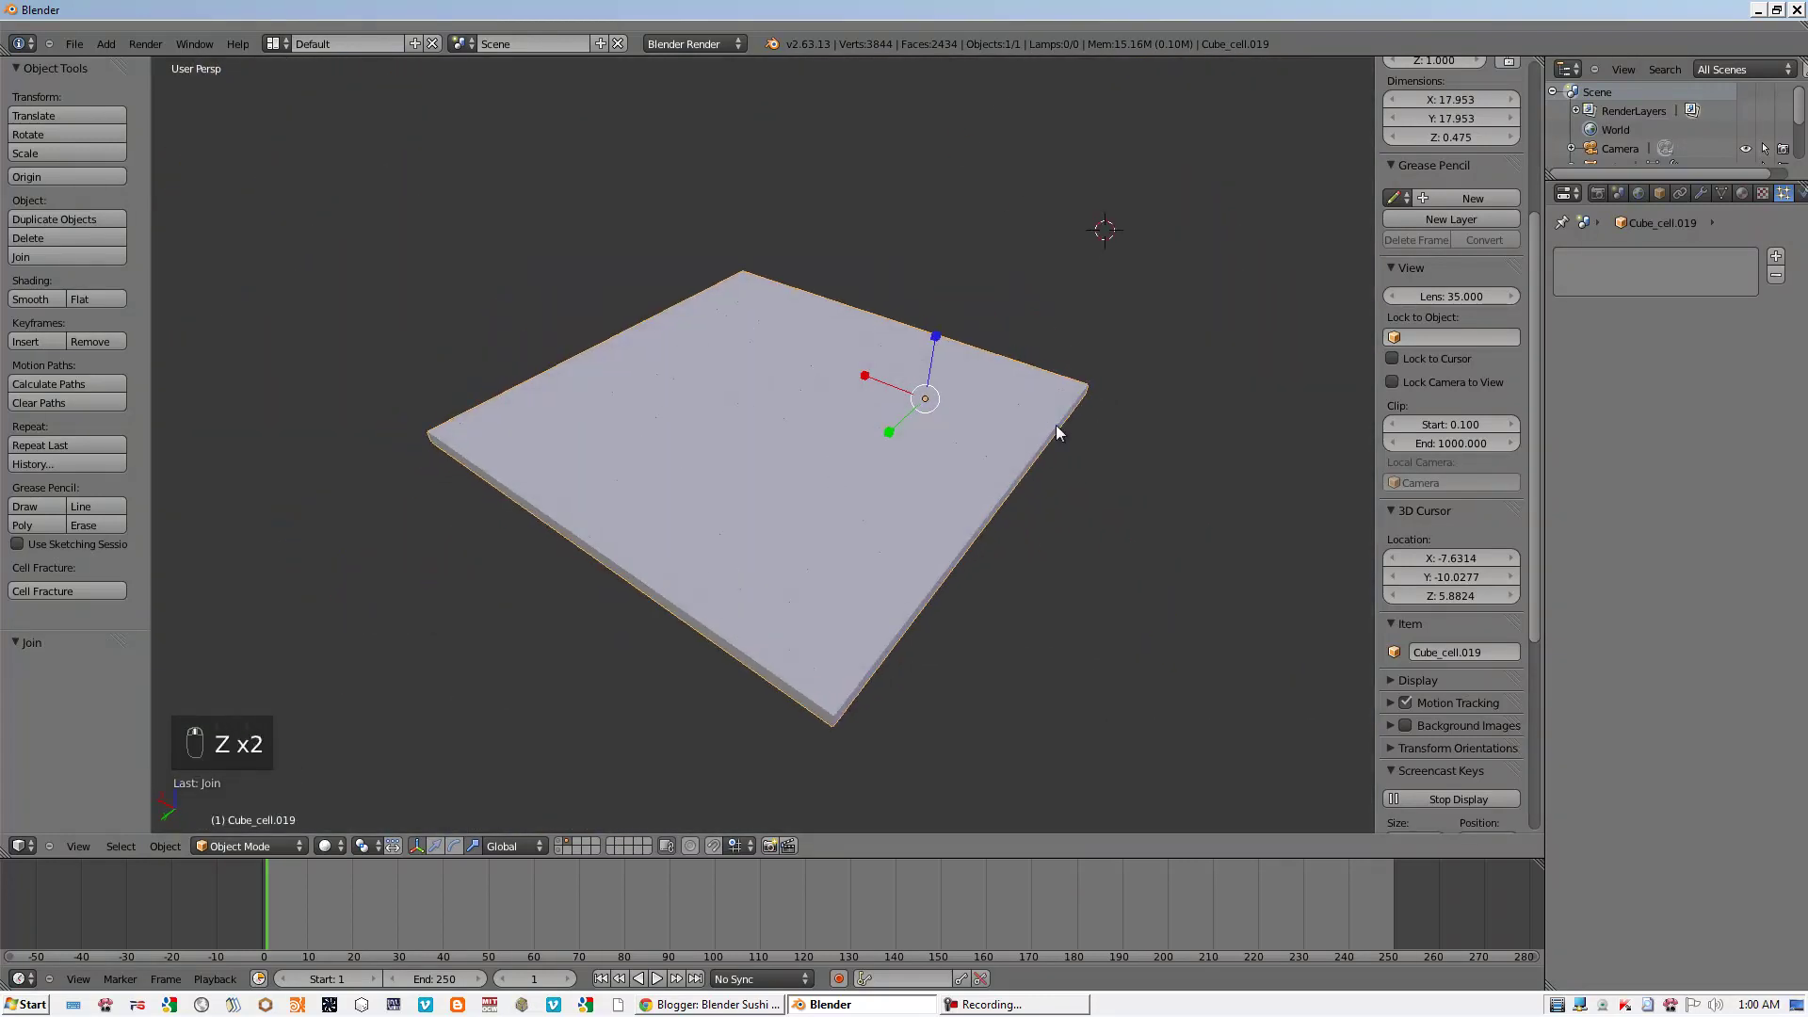
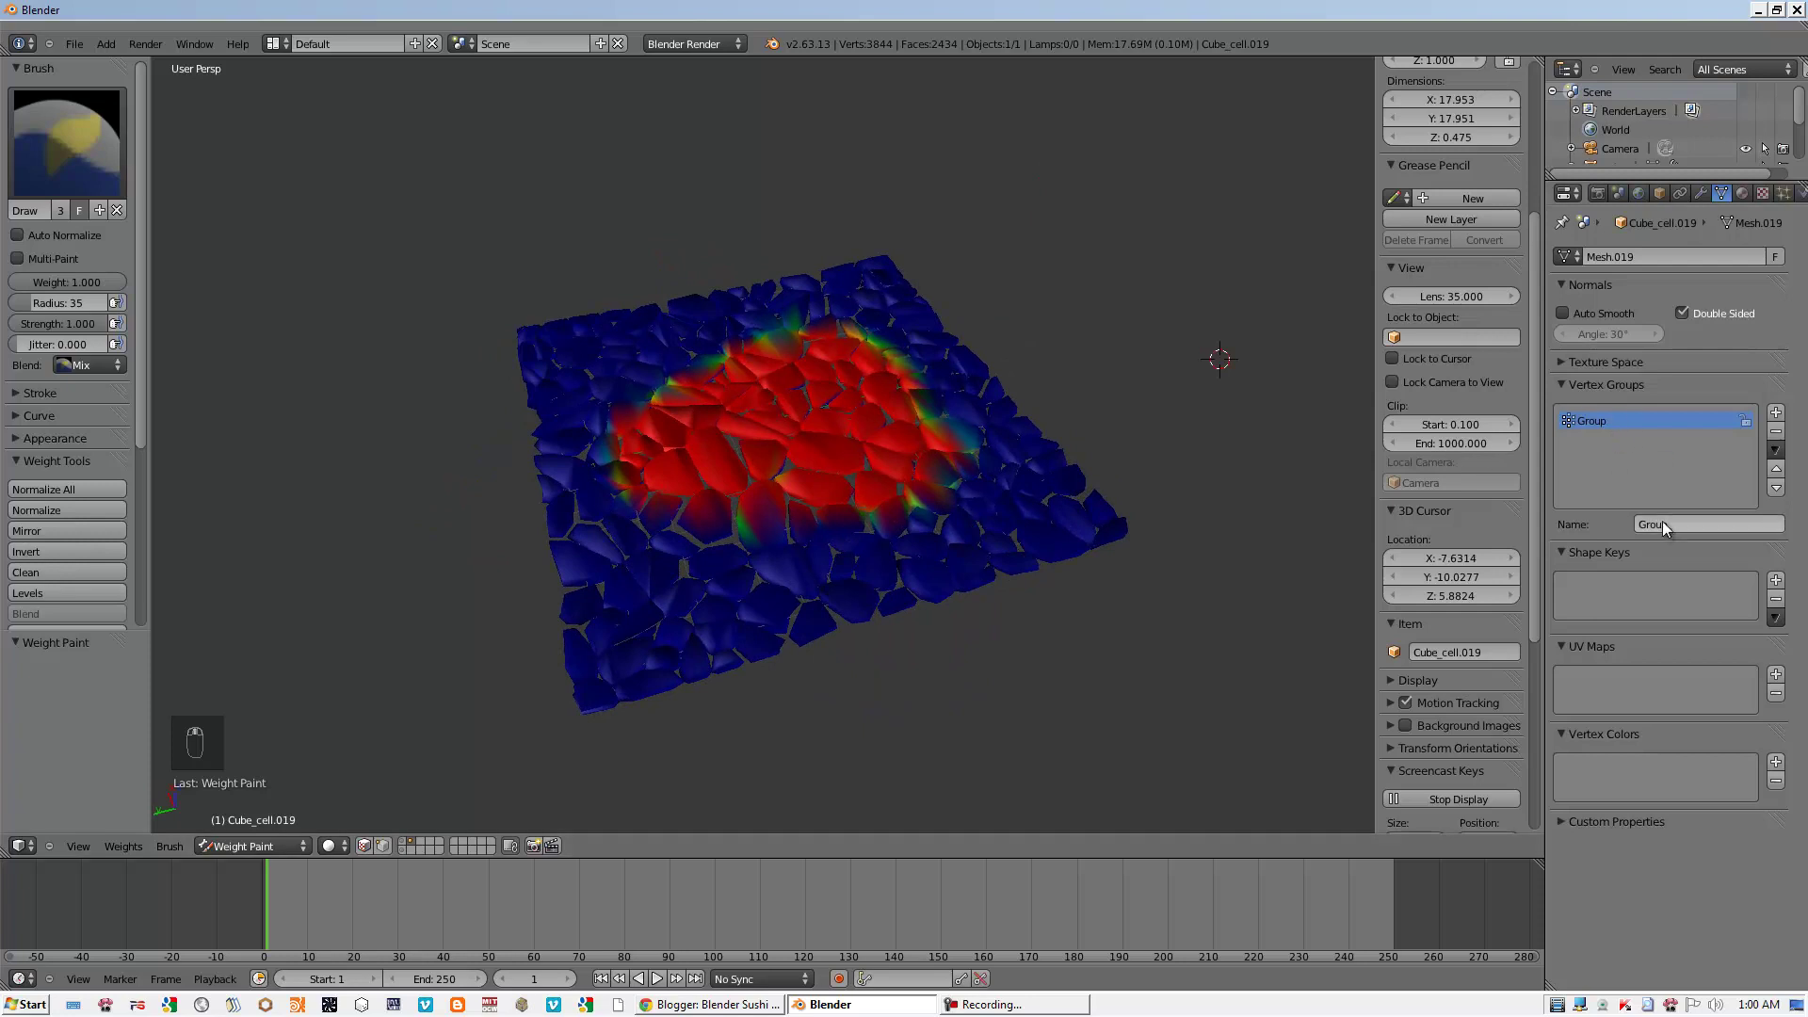
- Paint the slab centre into vertex group Group and add a Smooth modifier limited to it
left_click_drag(1704, 195, 748, 444)
left_click_drag(778, 479, 821, 451)
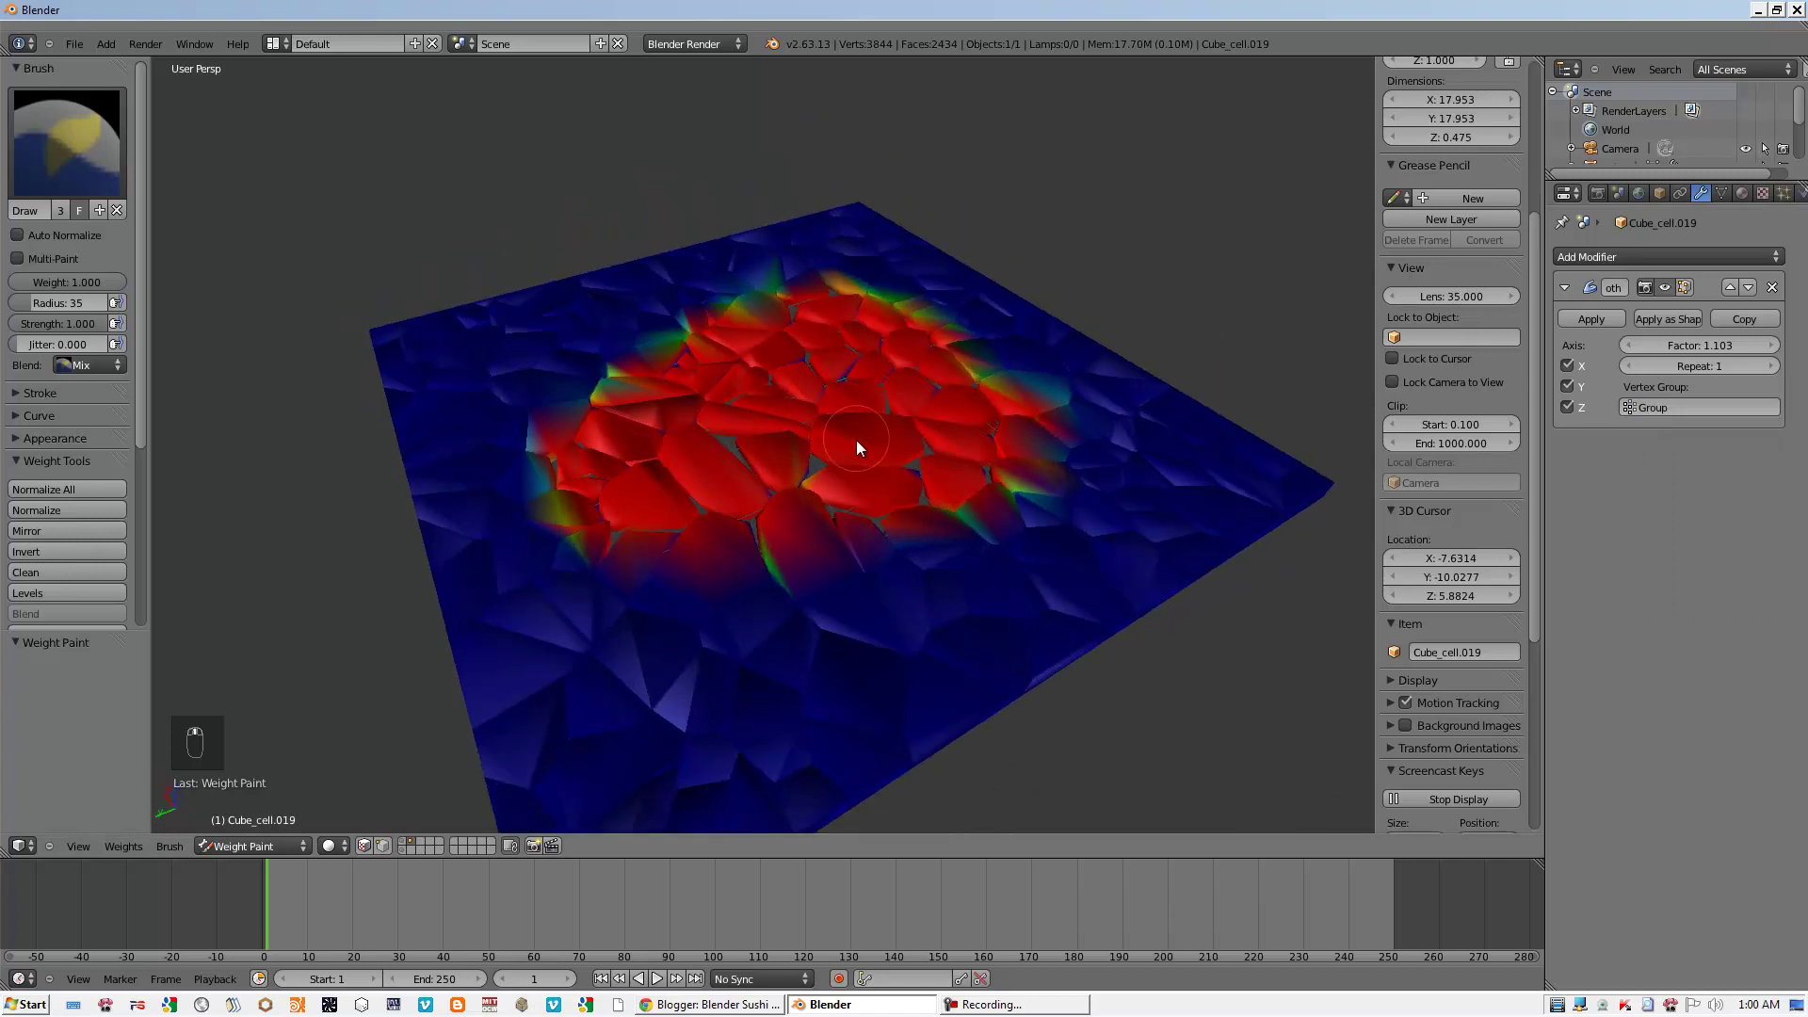
middle_click(855, 459)
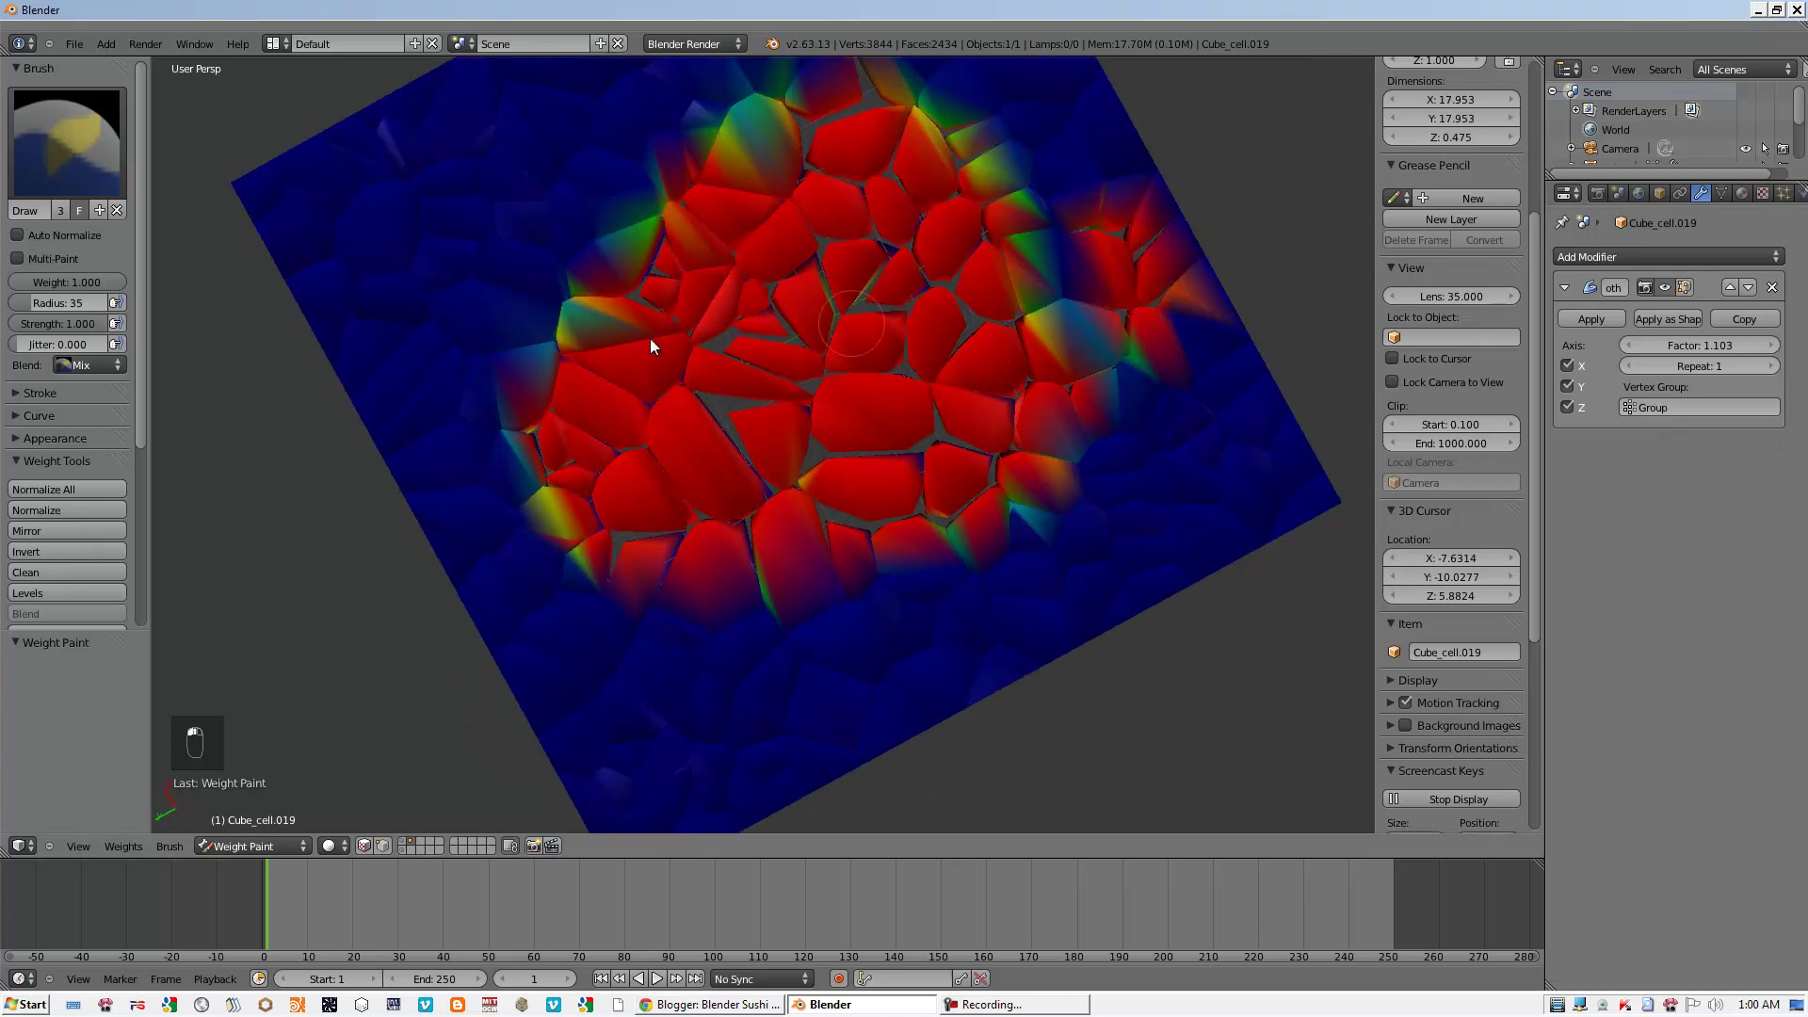
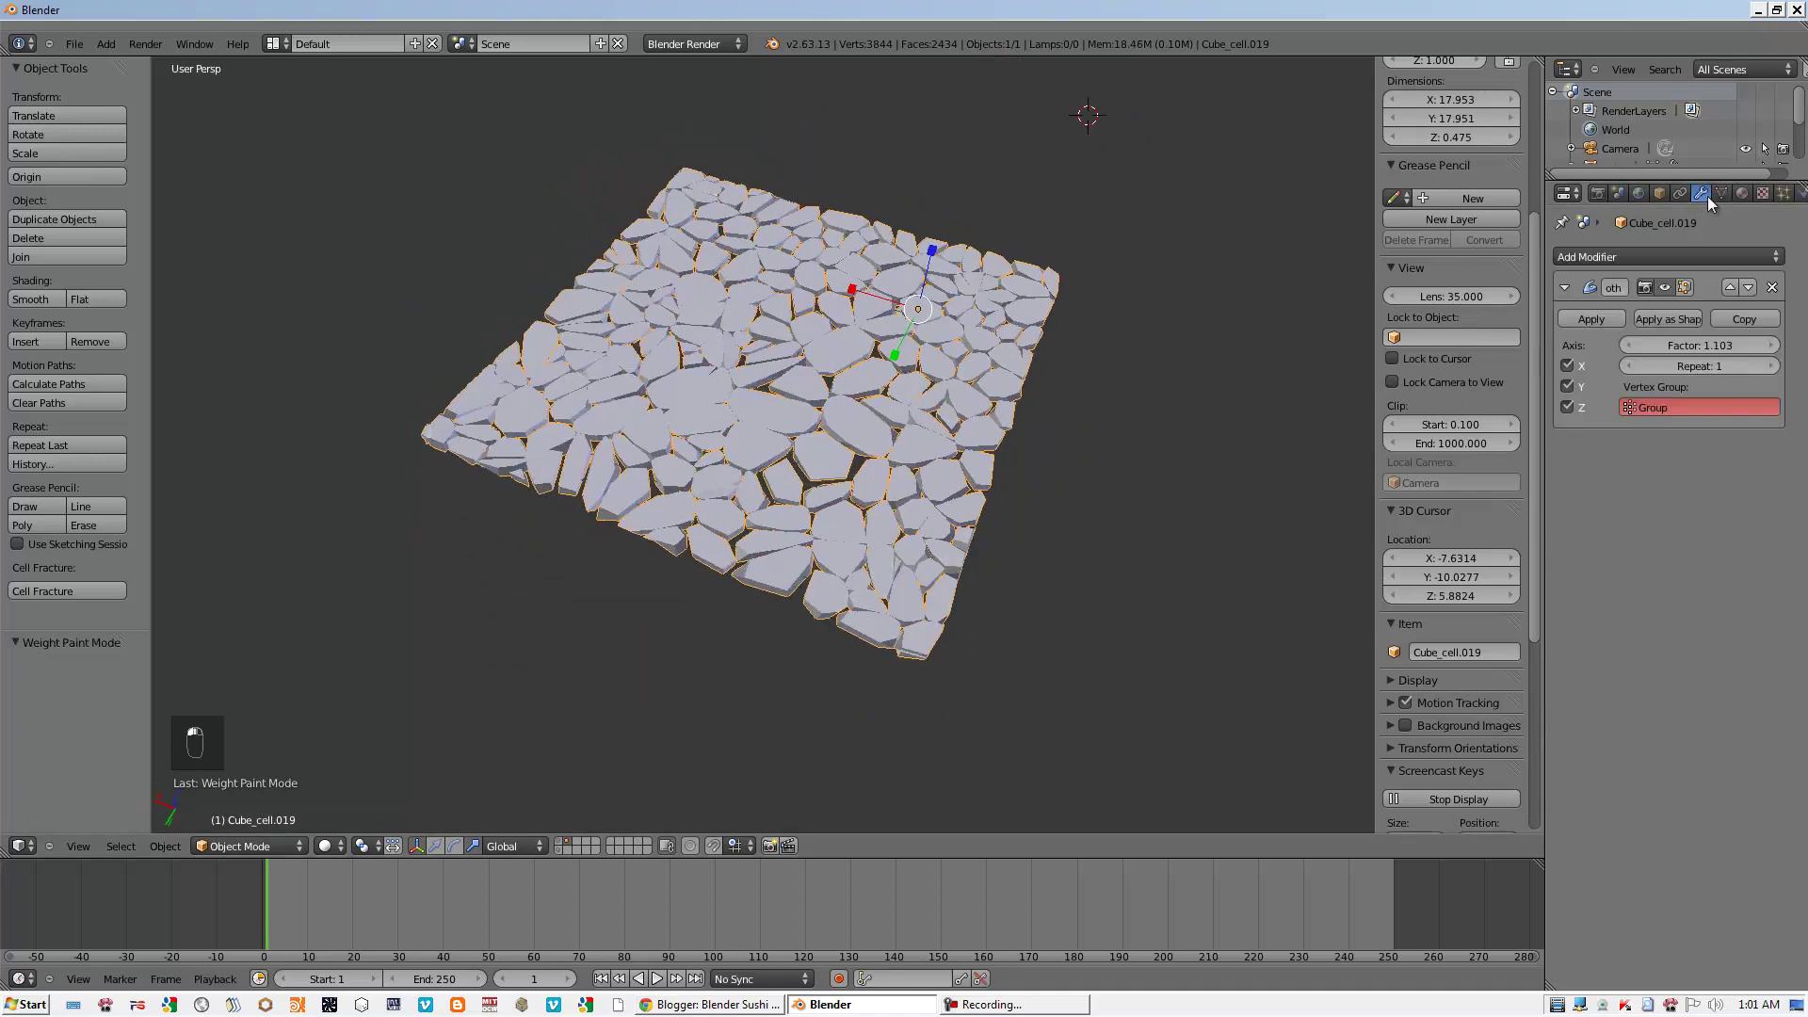
- Clear the Smooth modifier's vertex group and enable Dynamic Paint in the Physics properties
middle_click(1718, 392)
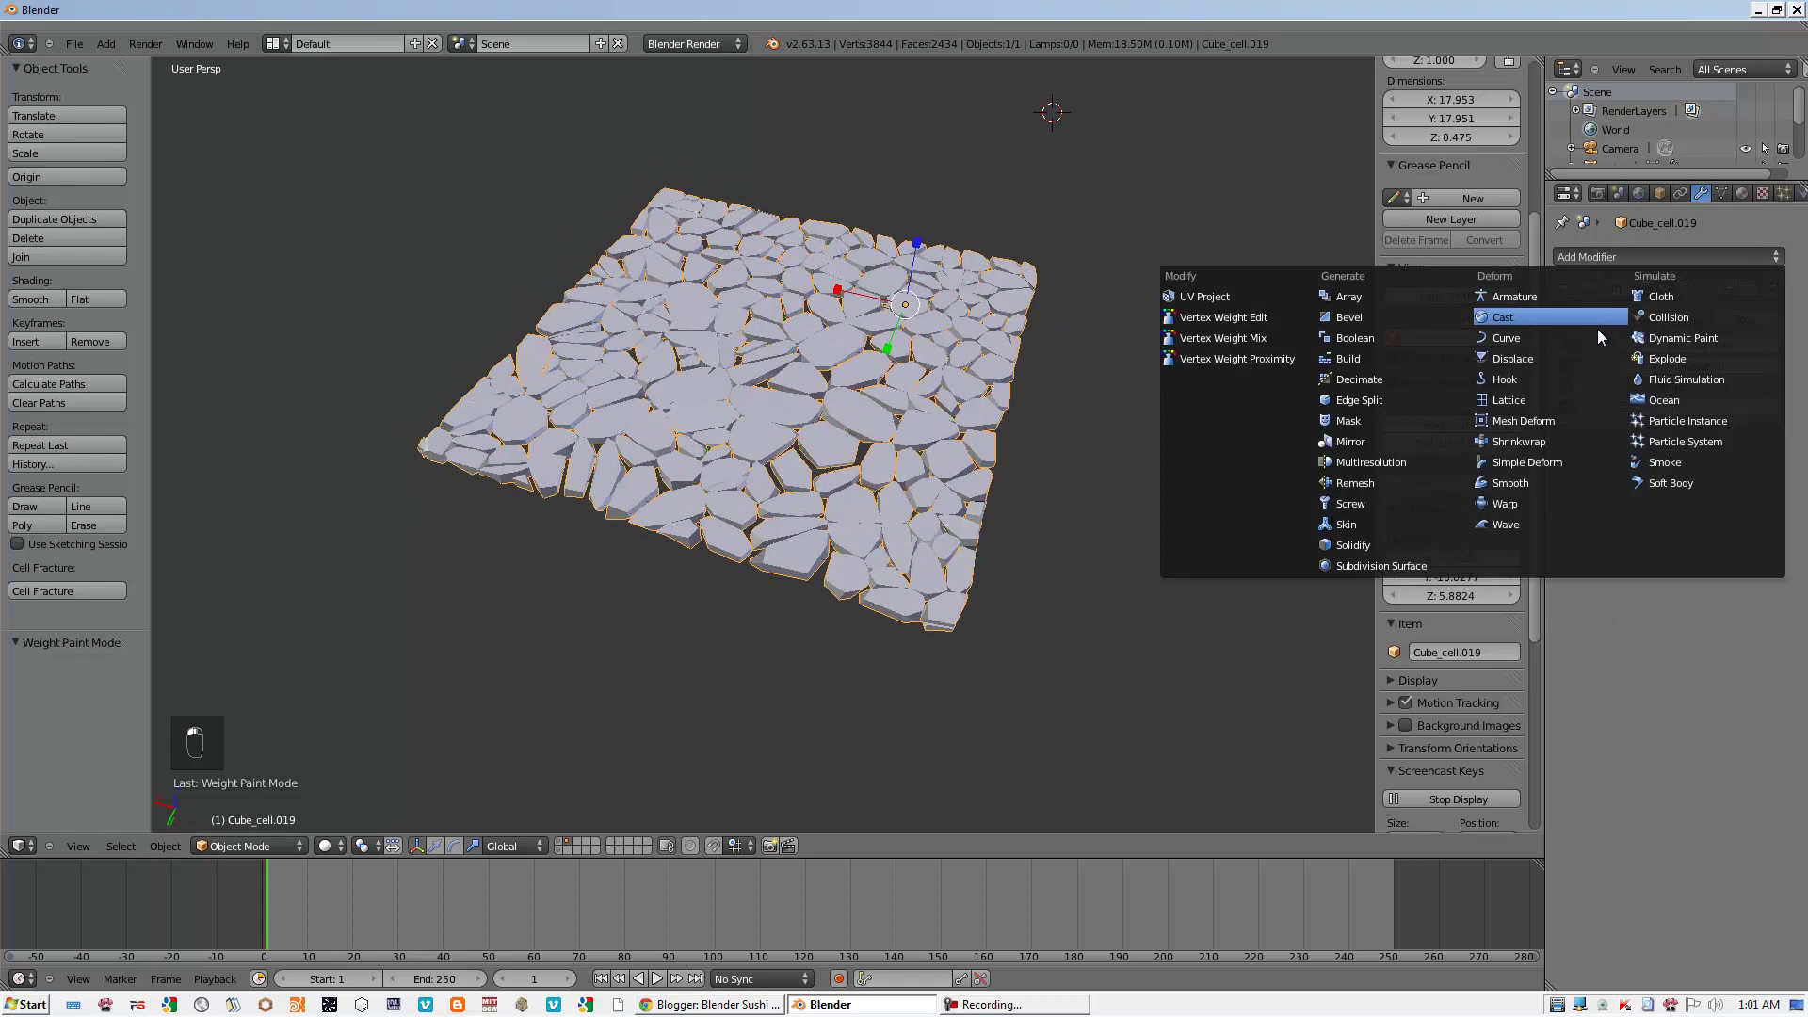
middle_click(1704, 347)
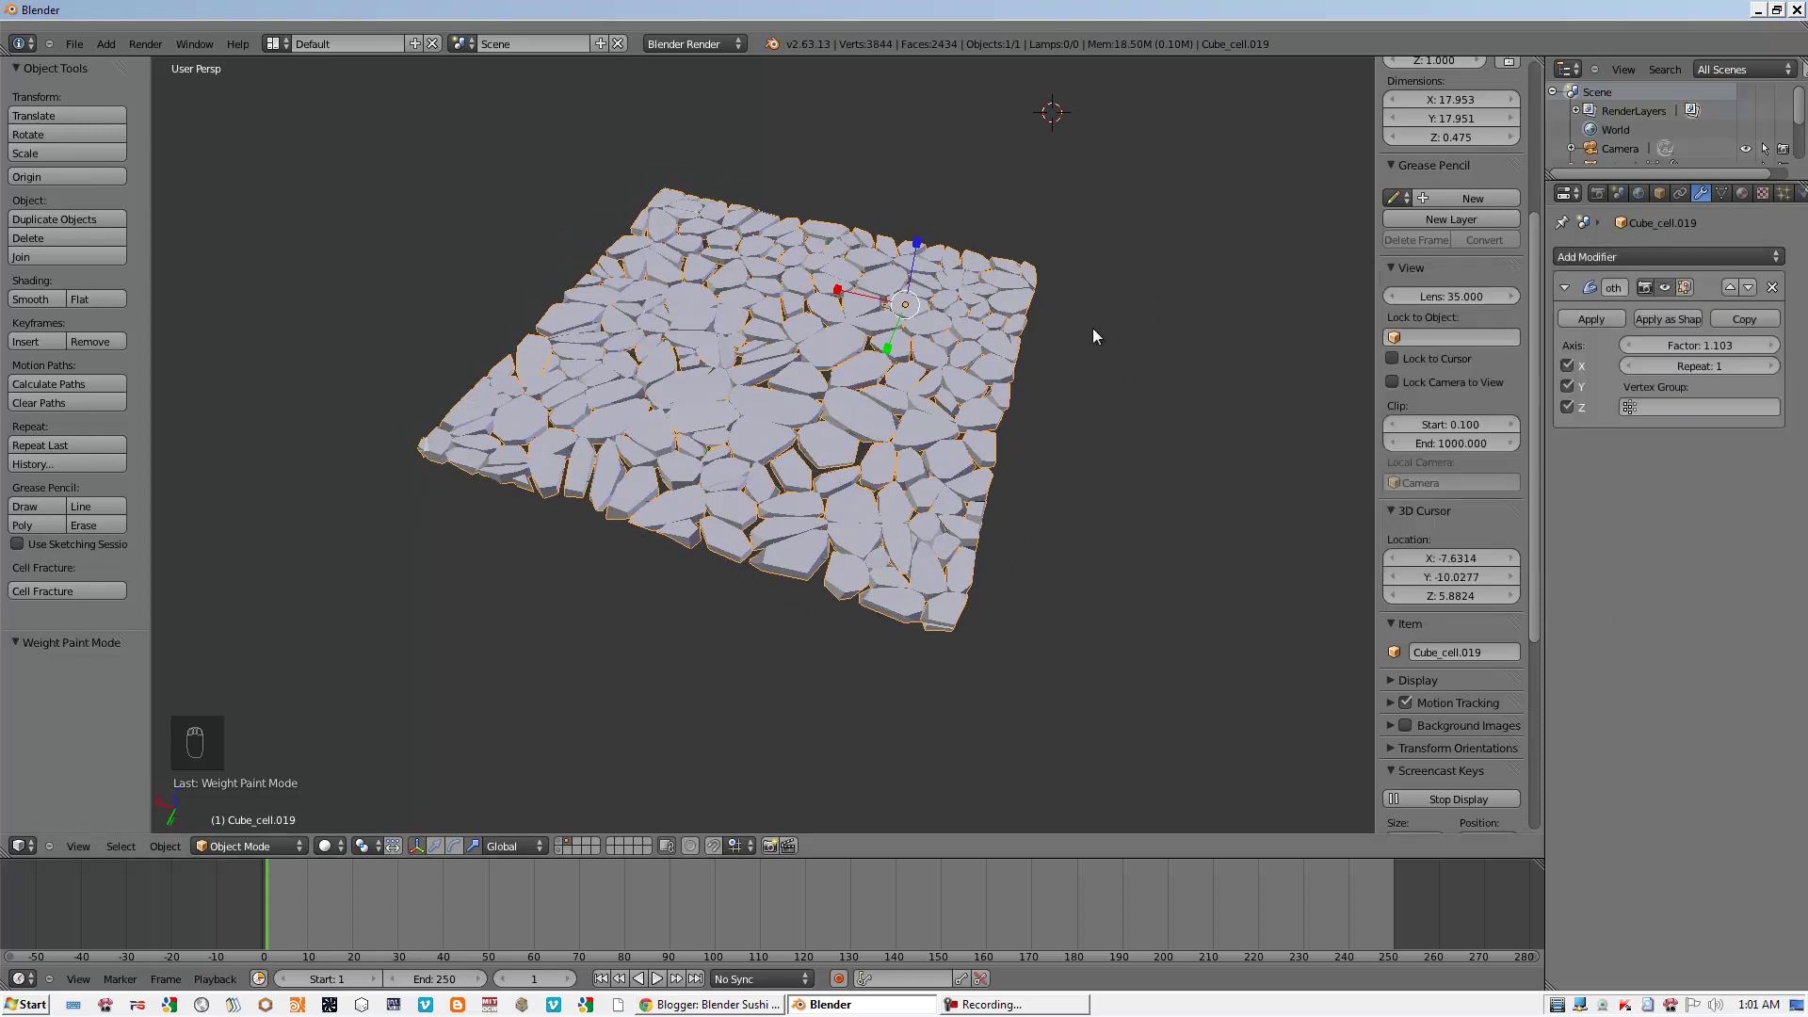
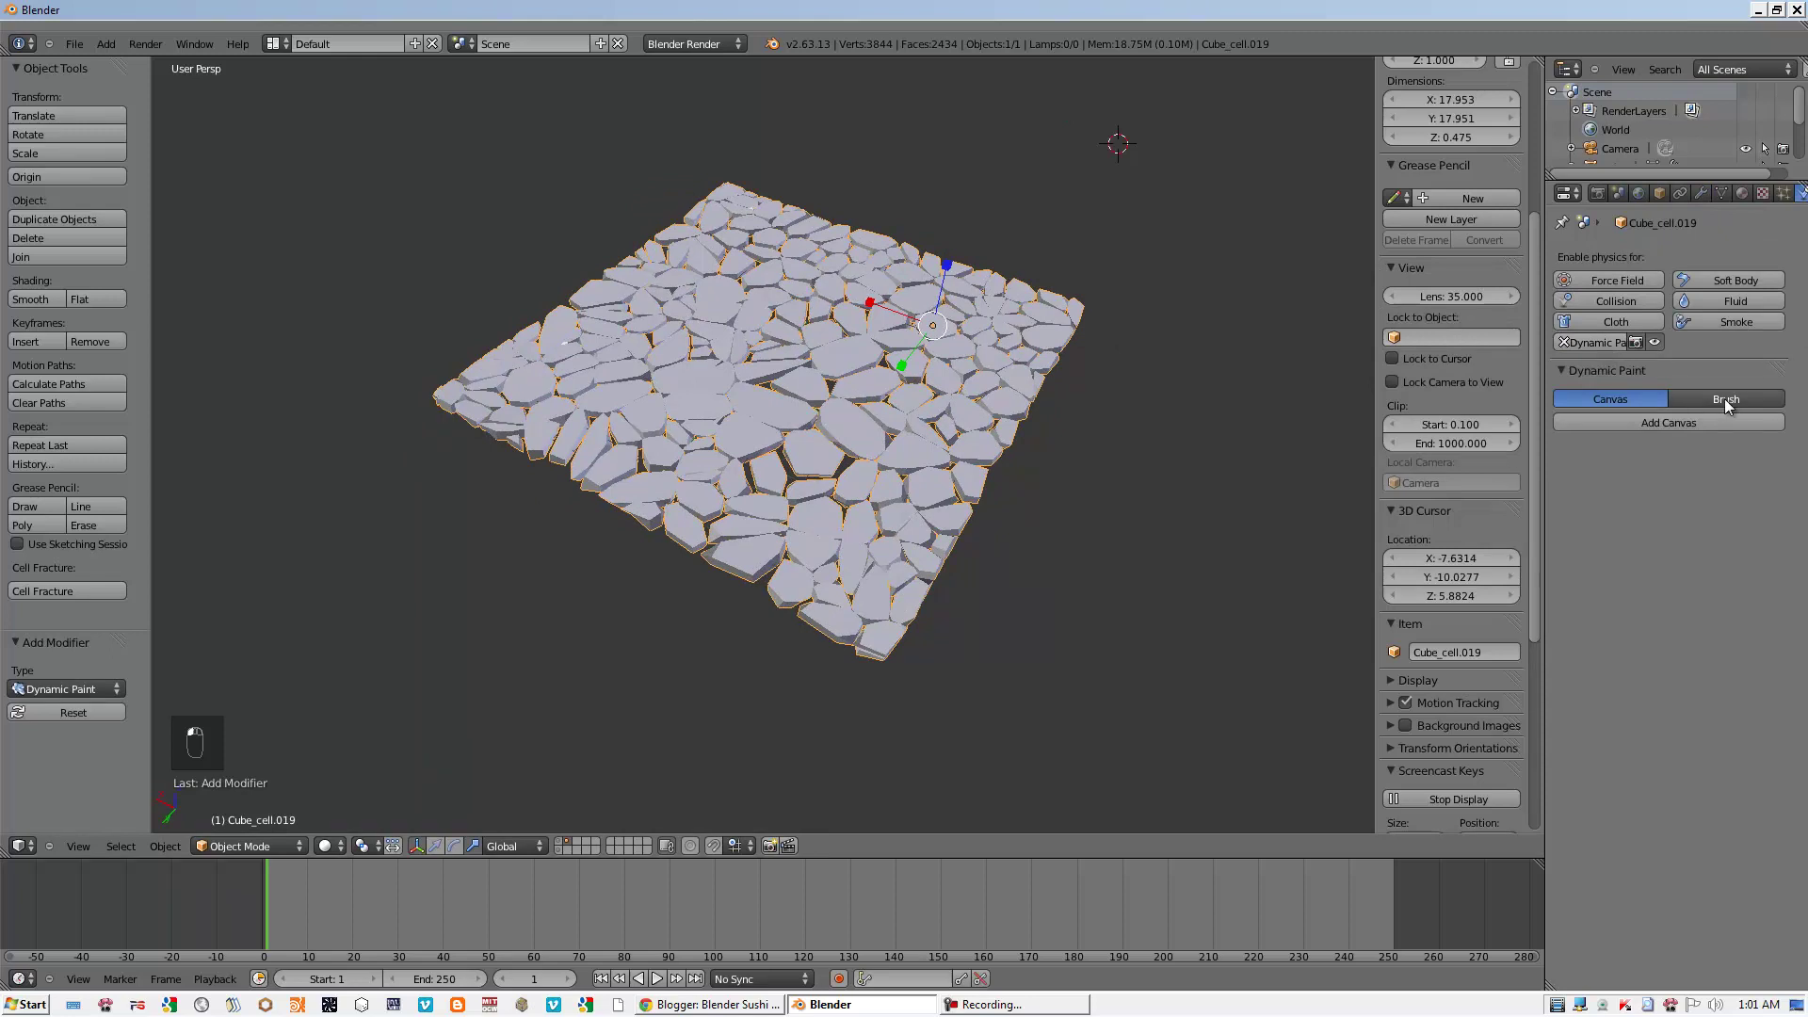
- Add a Dynamic Paint canvas with Surface Type Weight outputting to a dp_weight vertex group
left_click_drag(1635, 427, 1662, 427)
left_click(1662, 427)
left_click_drag(1633, 622, 1630, 640)
left_click_drag(1595, 739, 1661, 836)
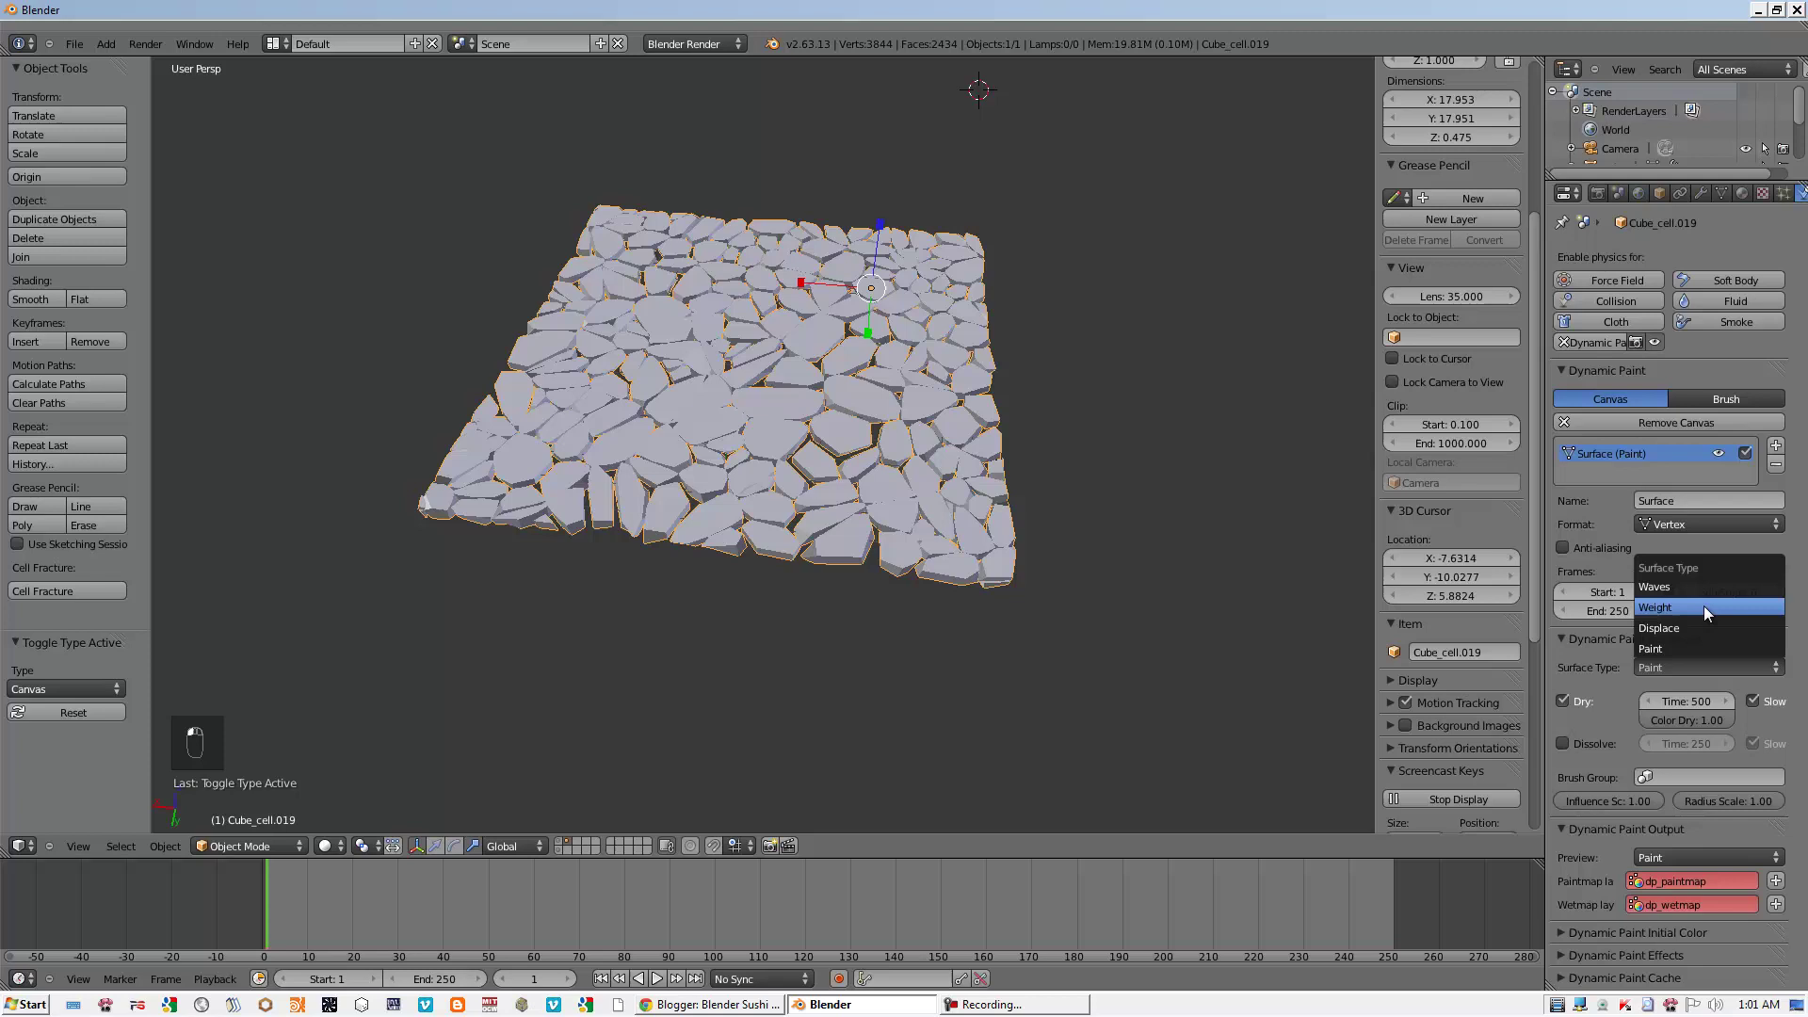
left_click_drag(1751, 821, 1785, 816)
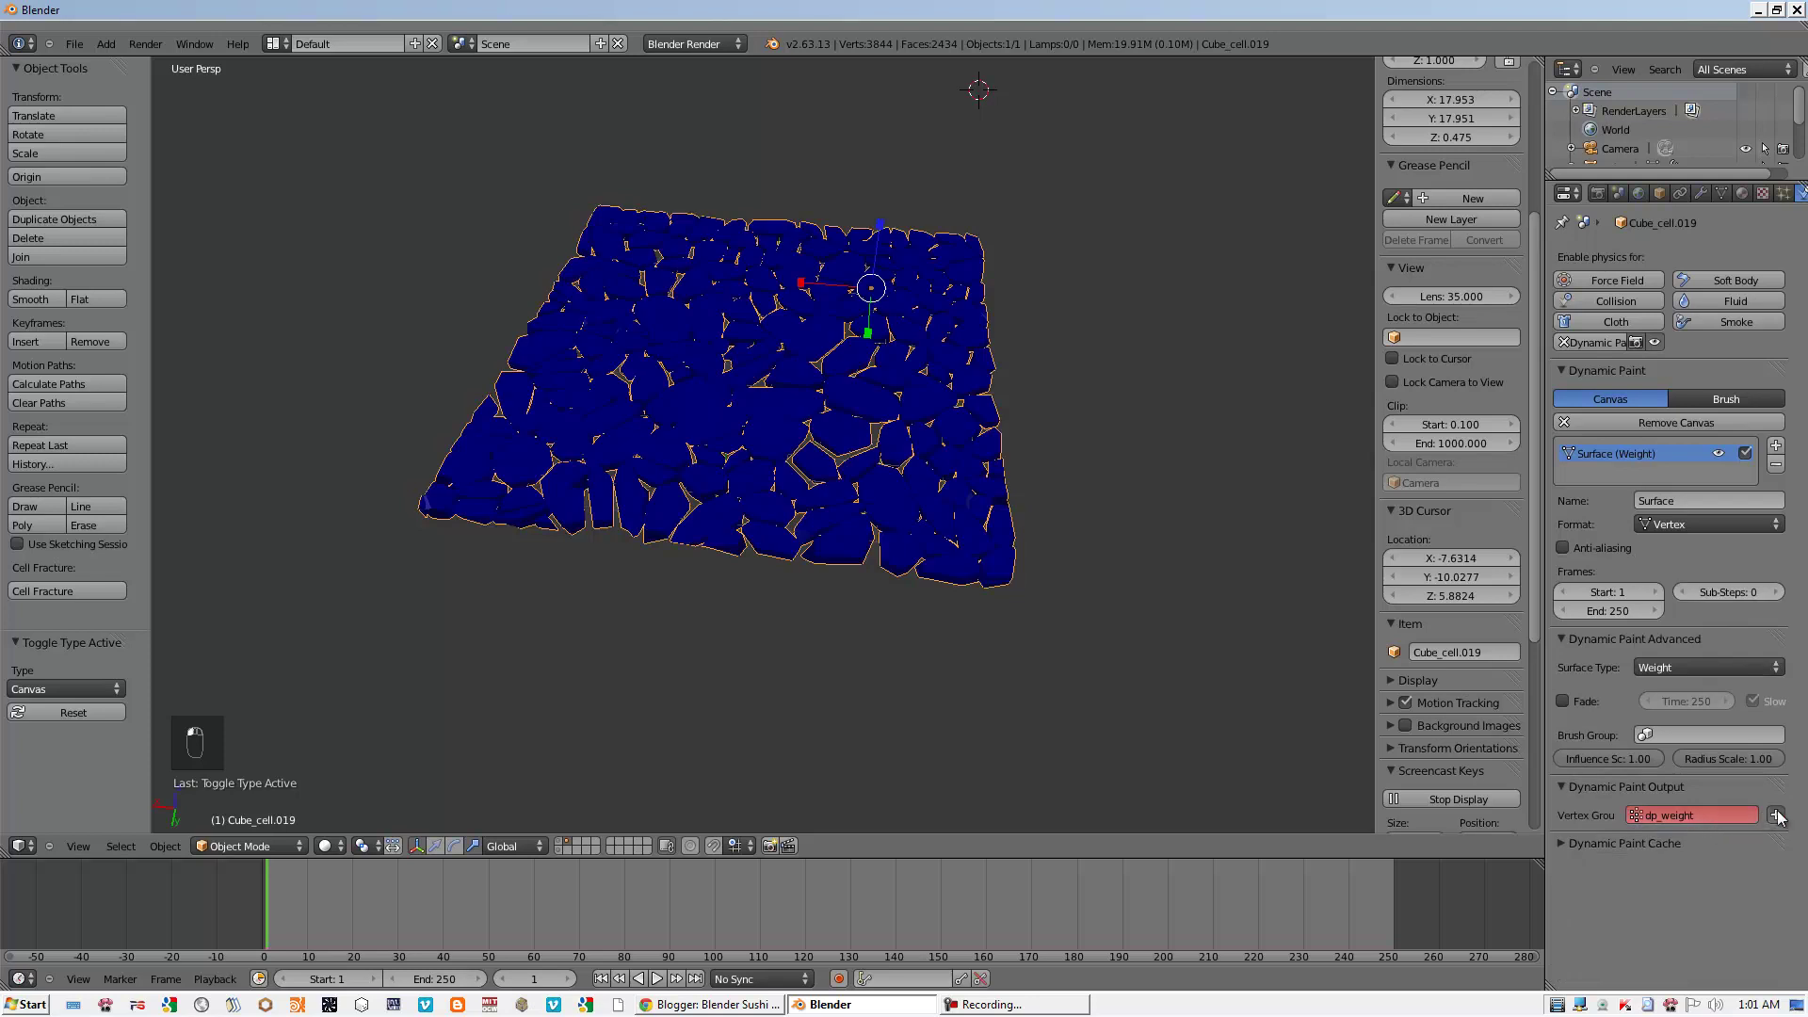
- Assign dp_weight to the Smooth modifier and move Dynamic Paint above it in the stack
left_click_drag(1731, 260, 1711, 812)
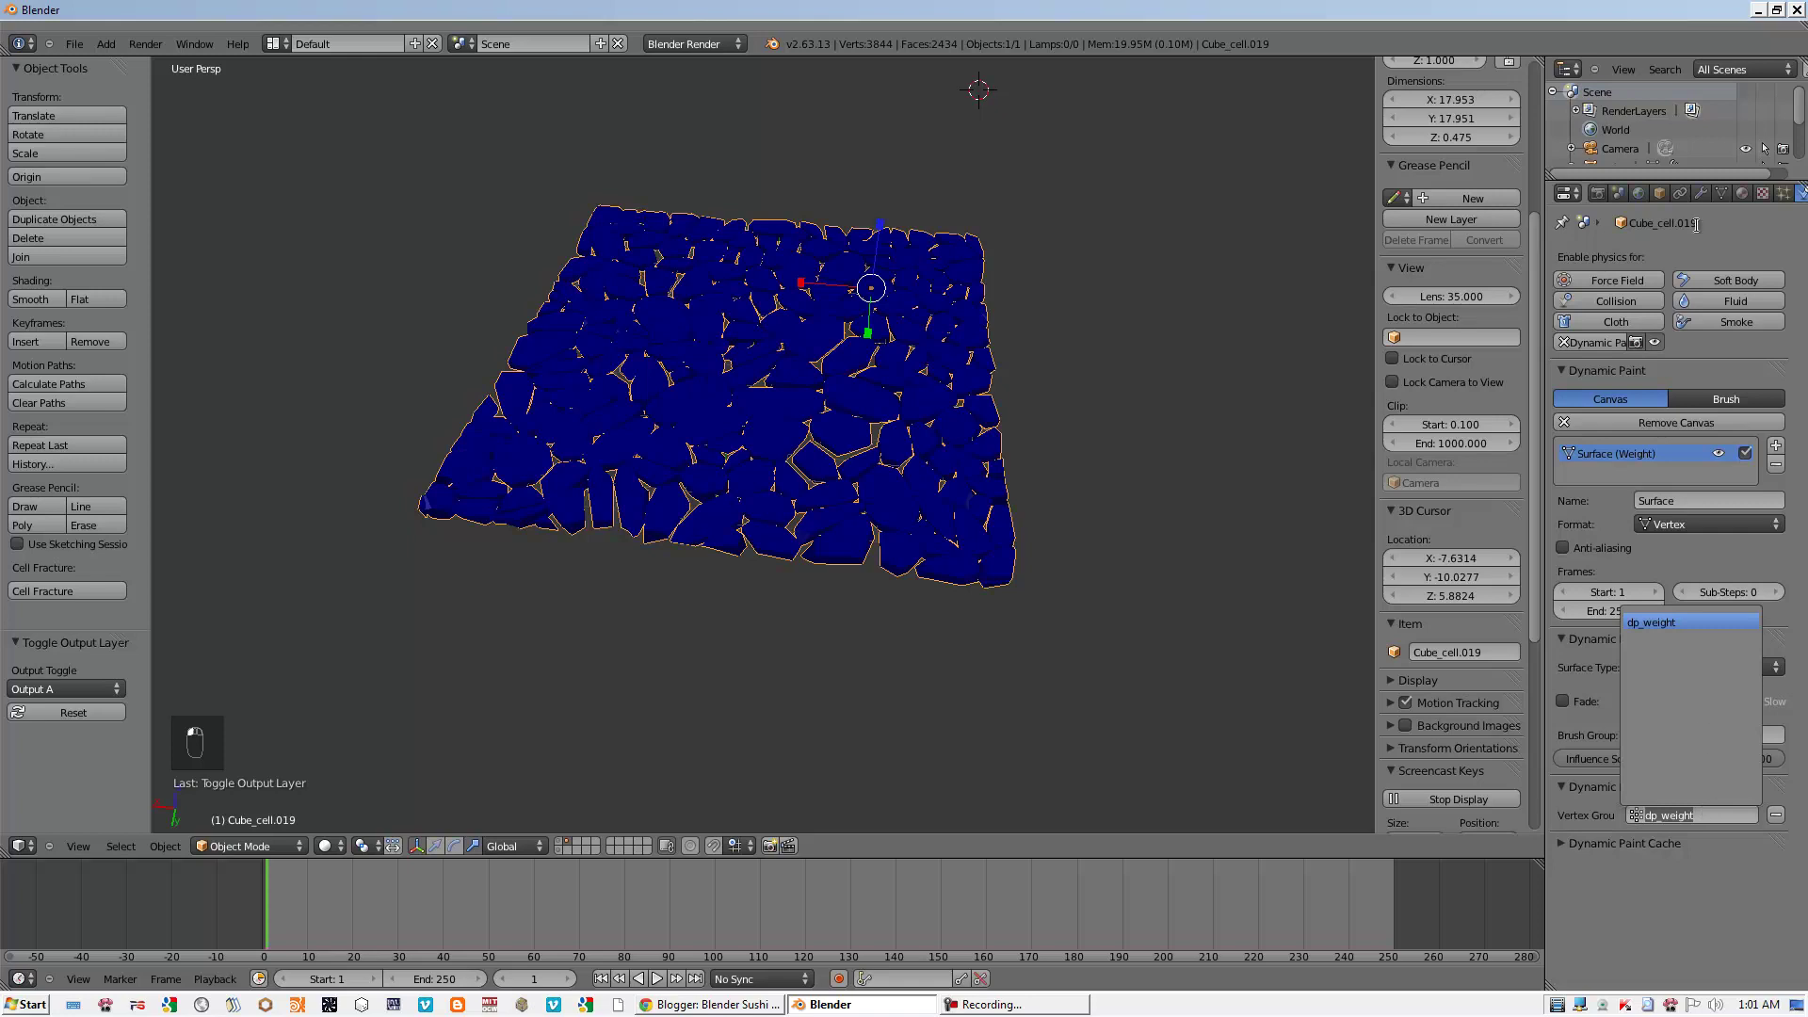
middle_click(1731, 200)
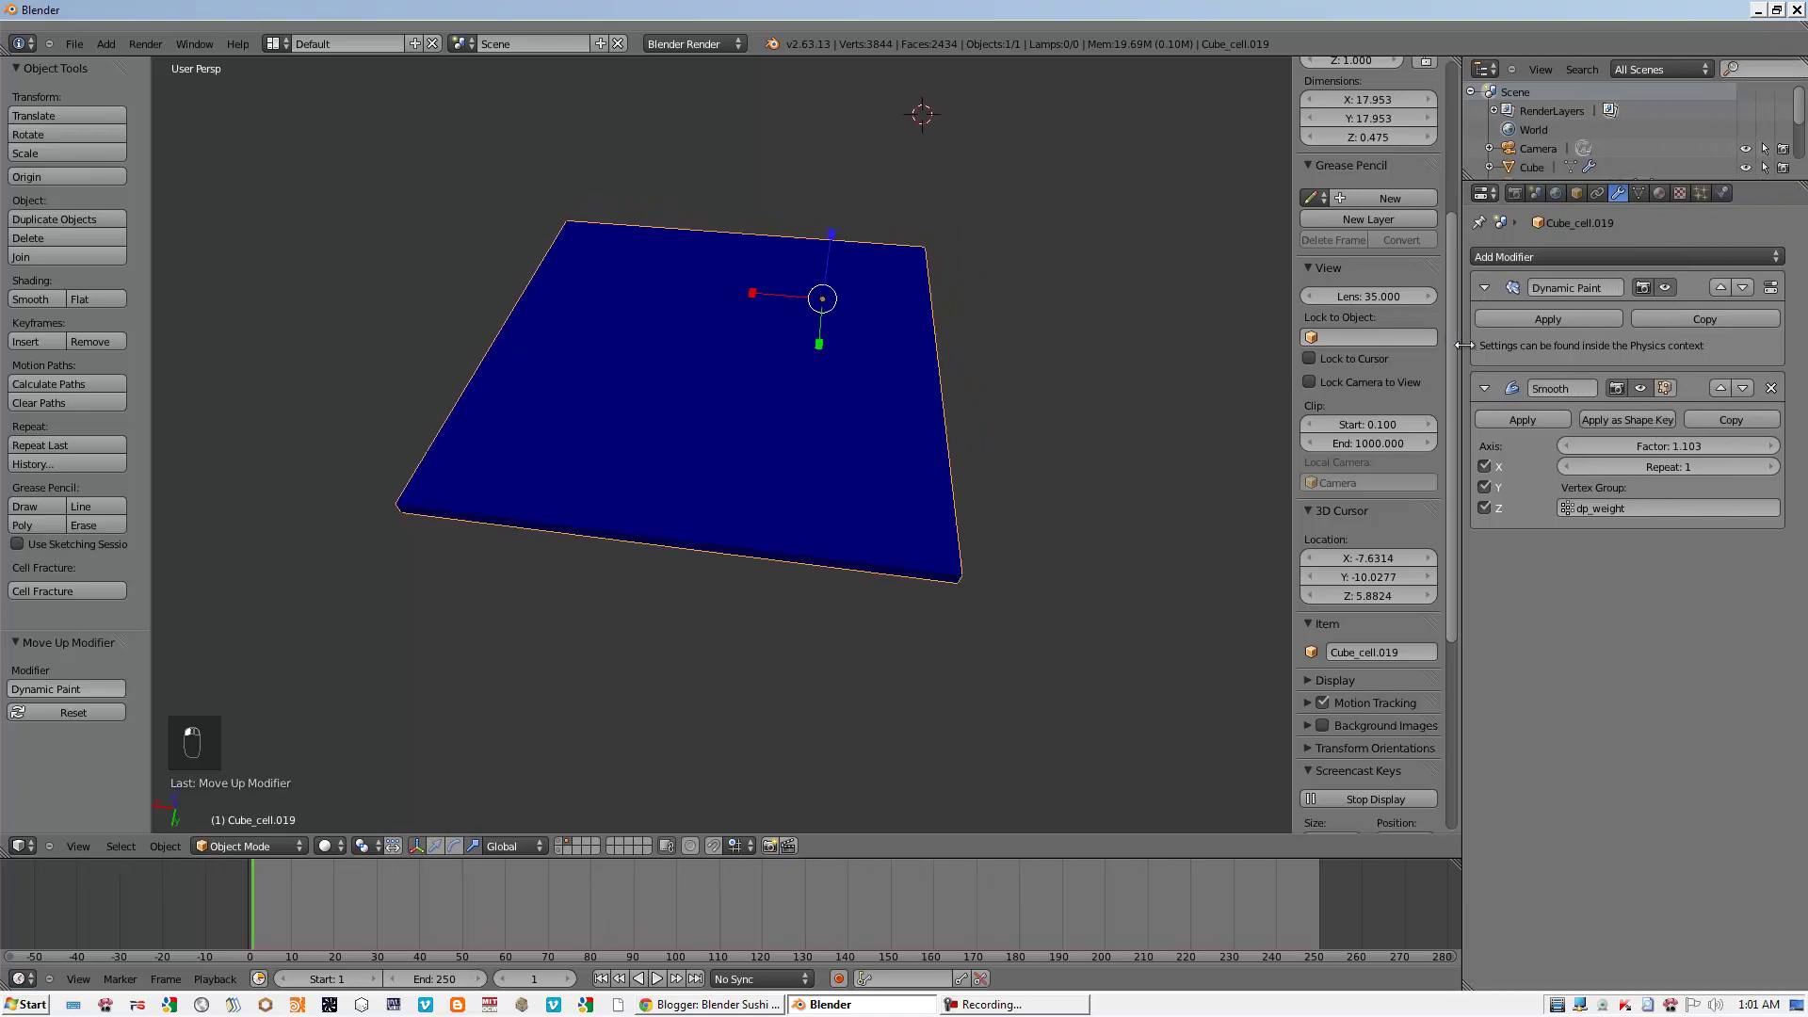
- Add a cube, shrink and position it beside the slab and make it a Dynamic Paint brush
left_click_drag(1526, 267, 857, 388)
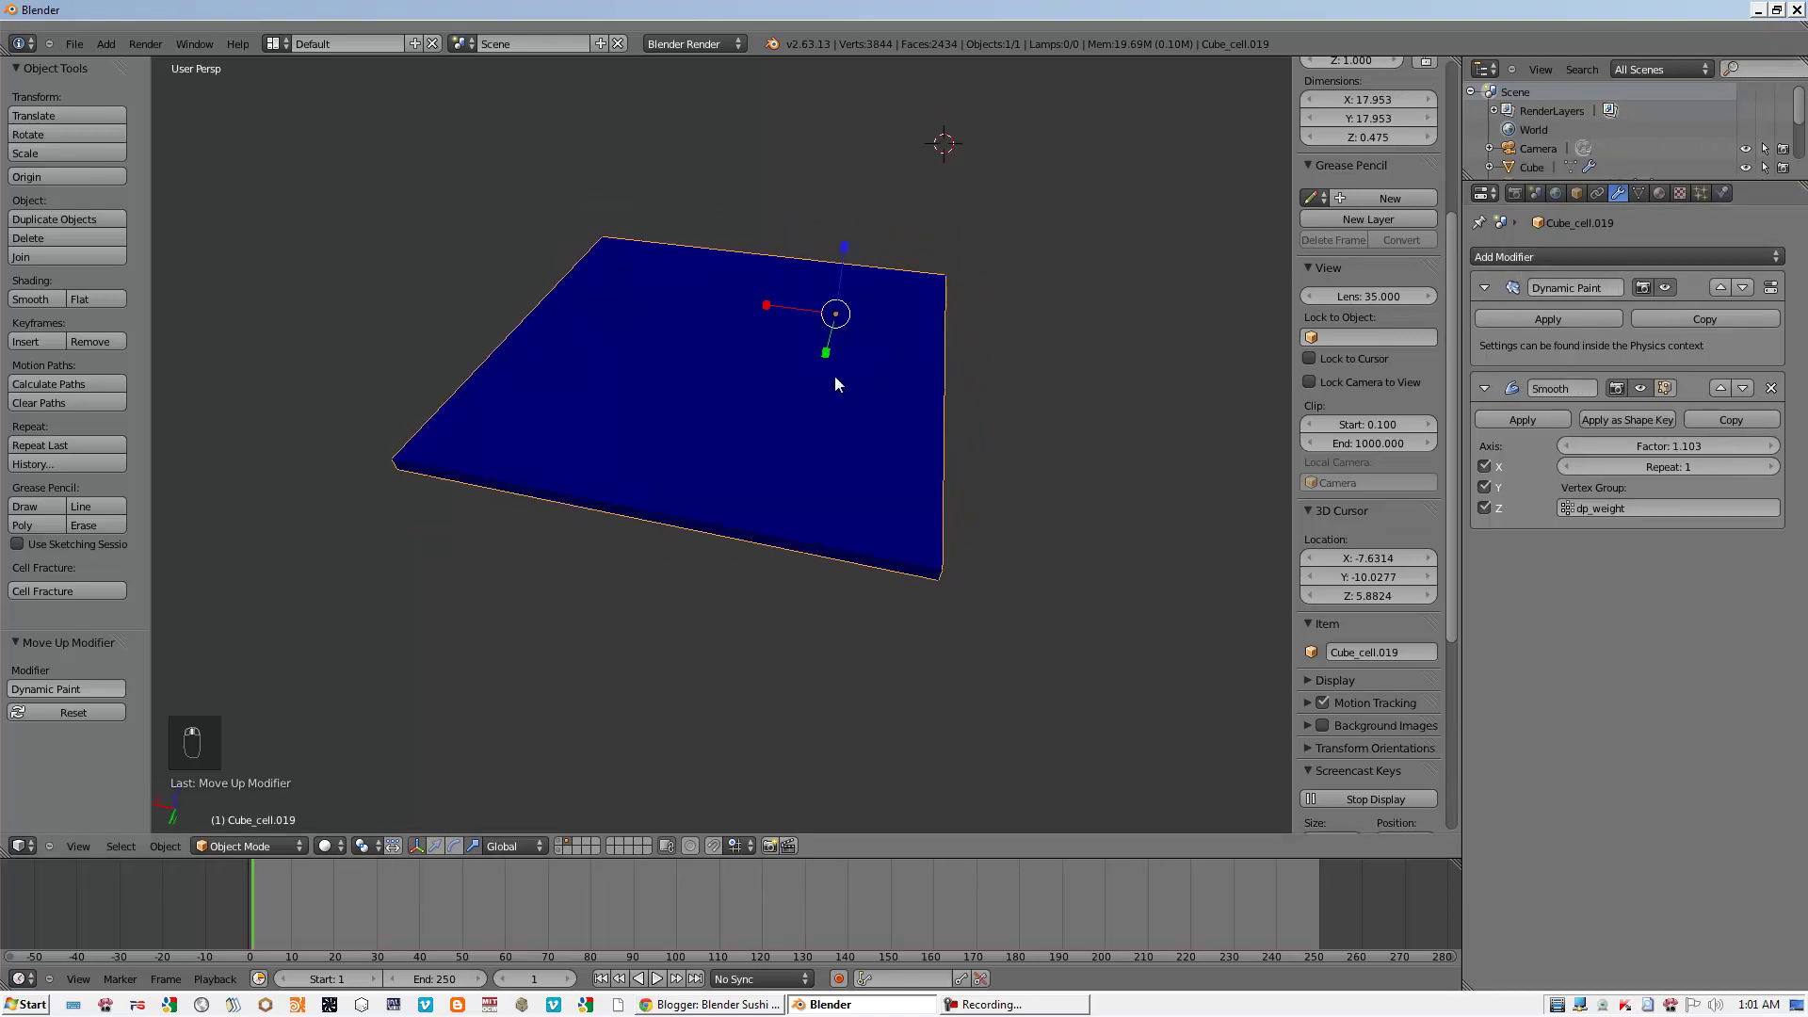
key("shift+a")
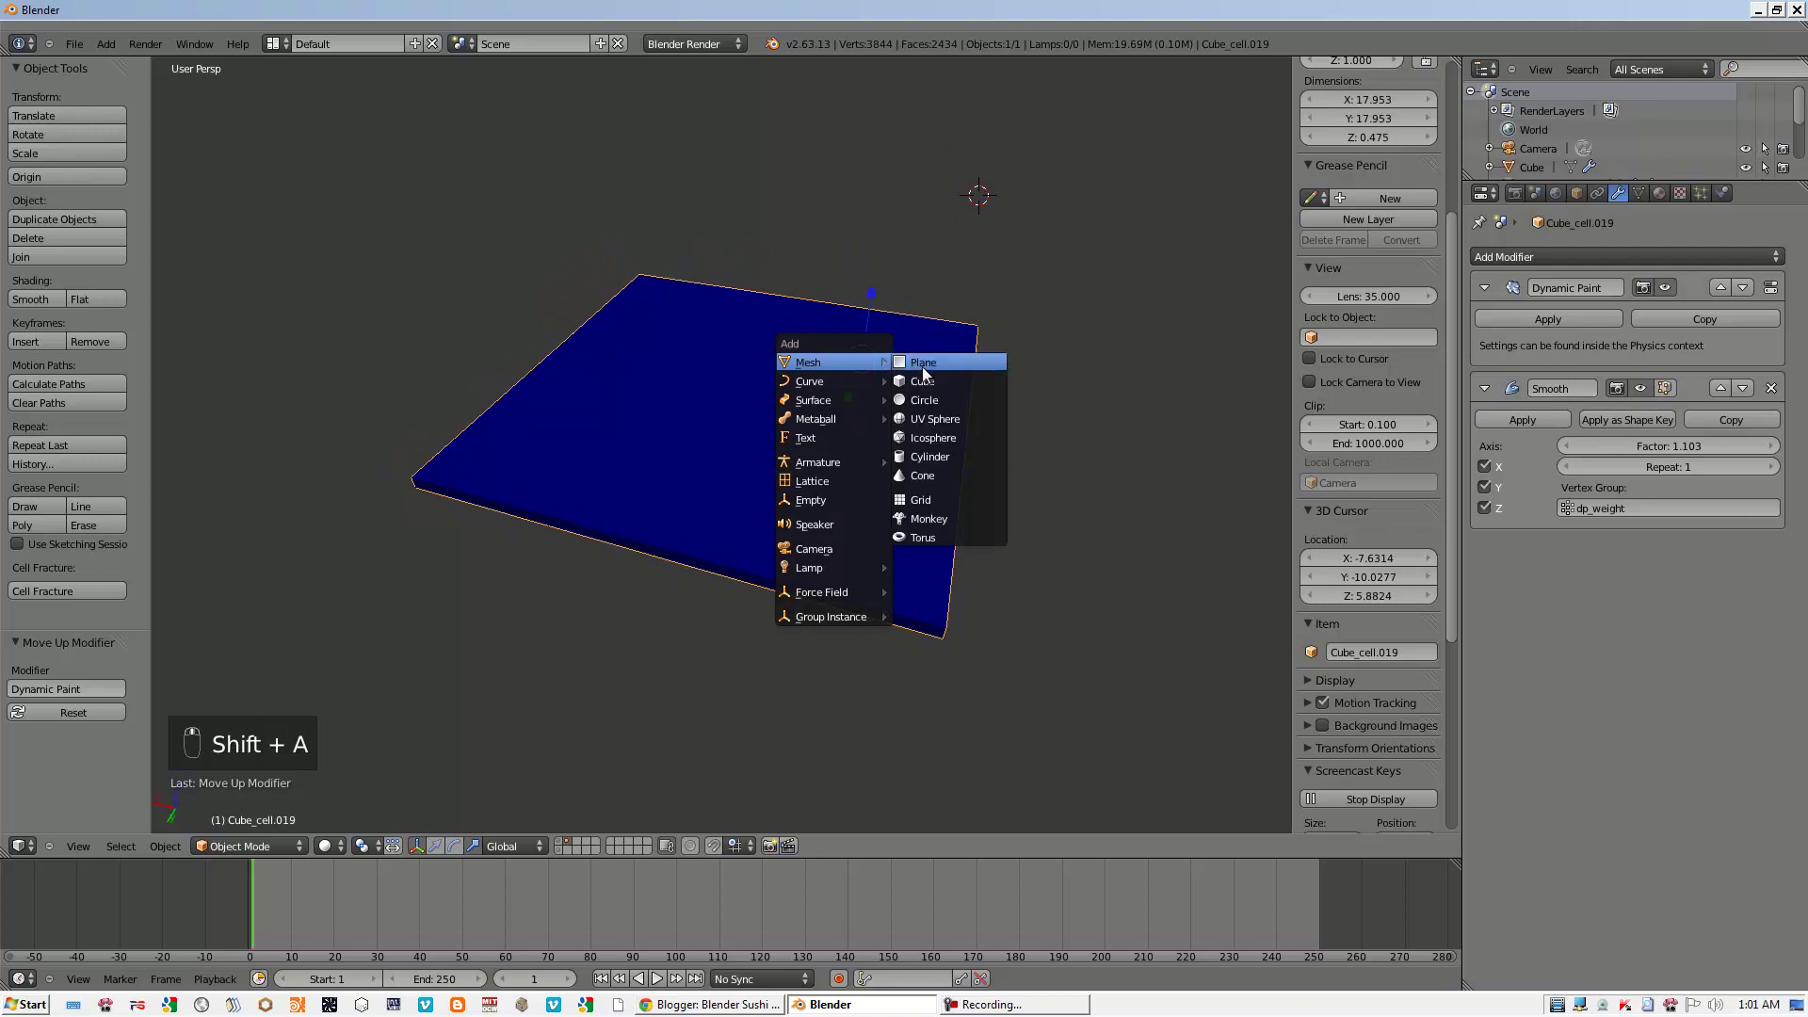
key("g")
key("s")
left_click_drag(966, 444, 880, 495)
key("g")
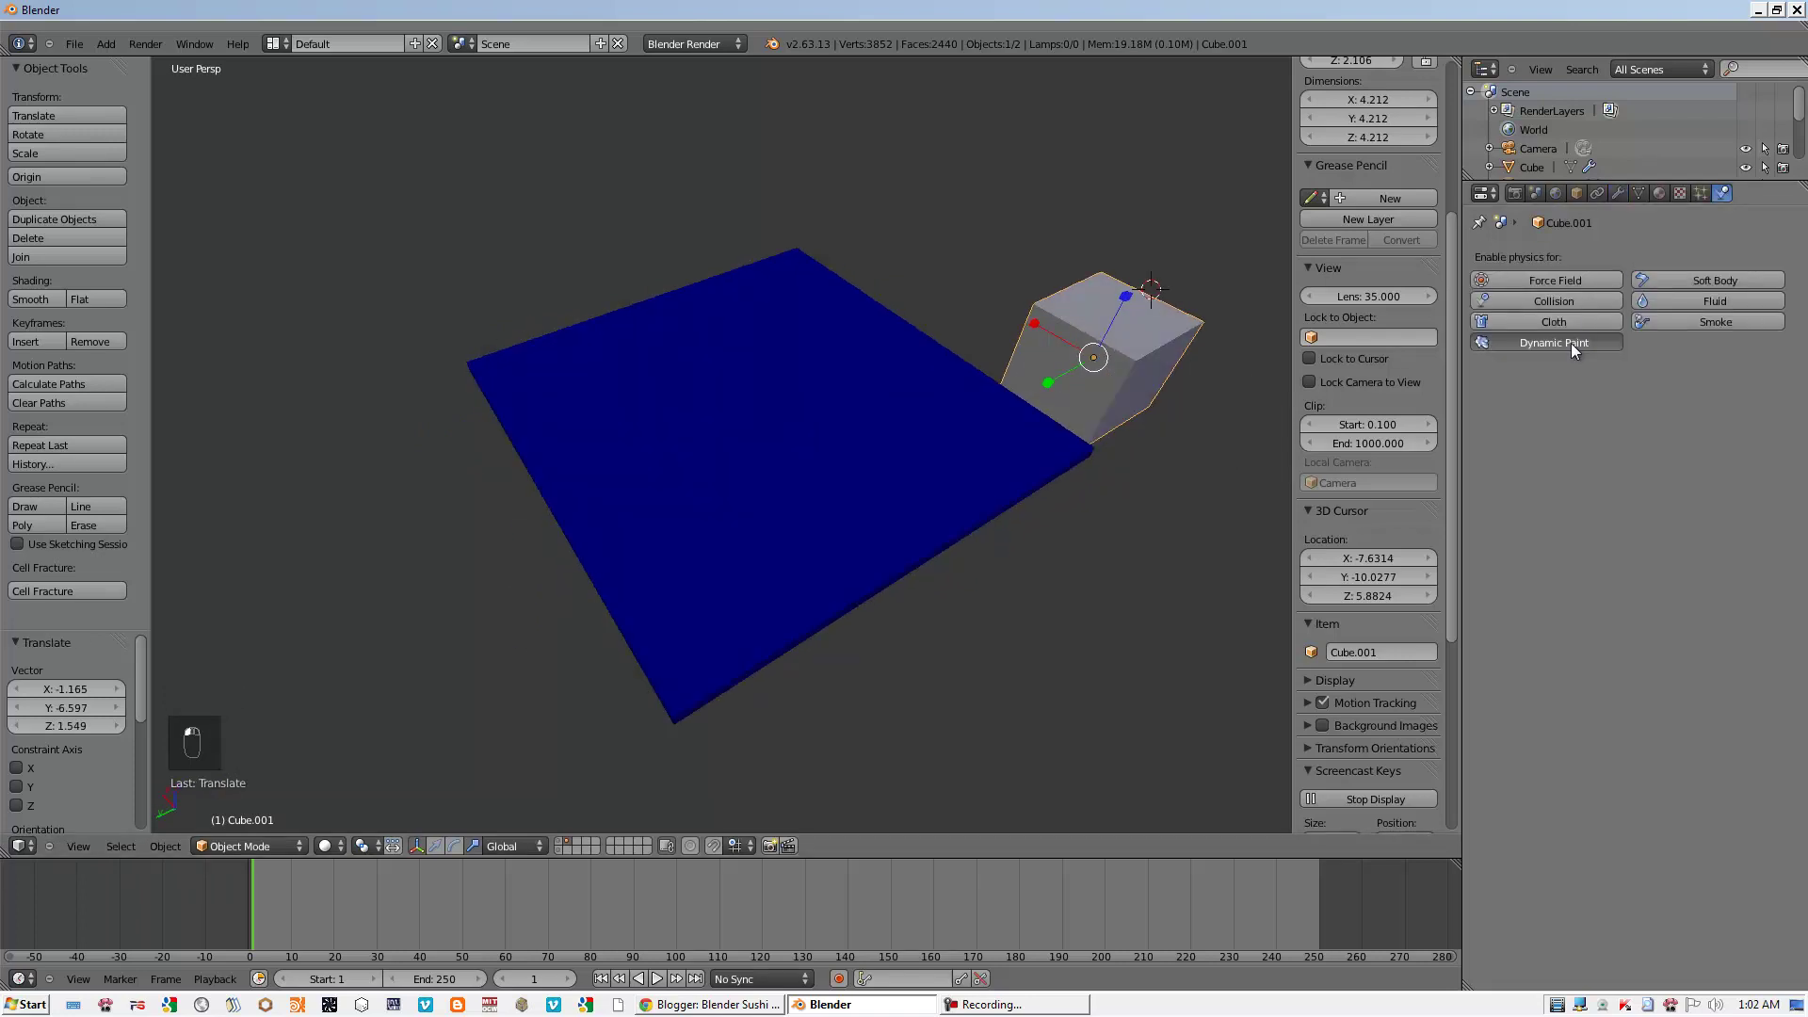
left_click_drag(1088, 442, 1525, 661)
middle_click(1525, 661)
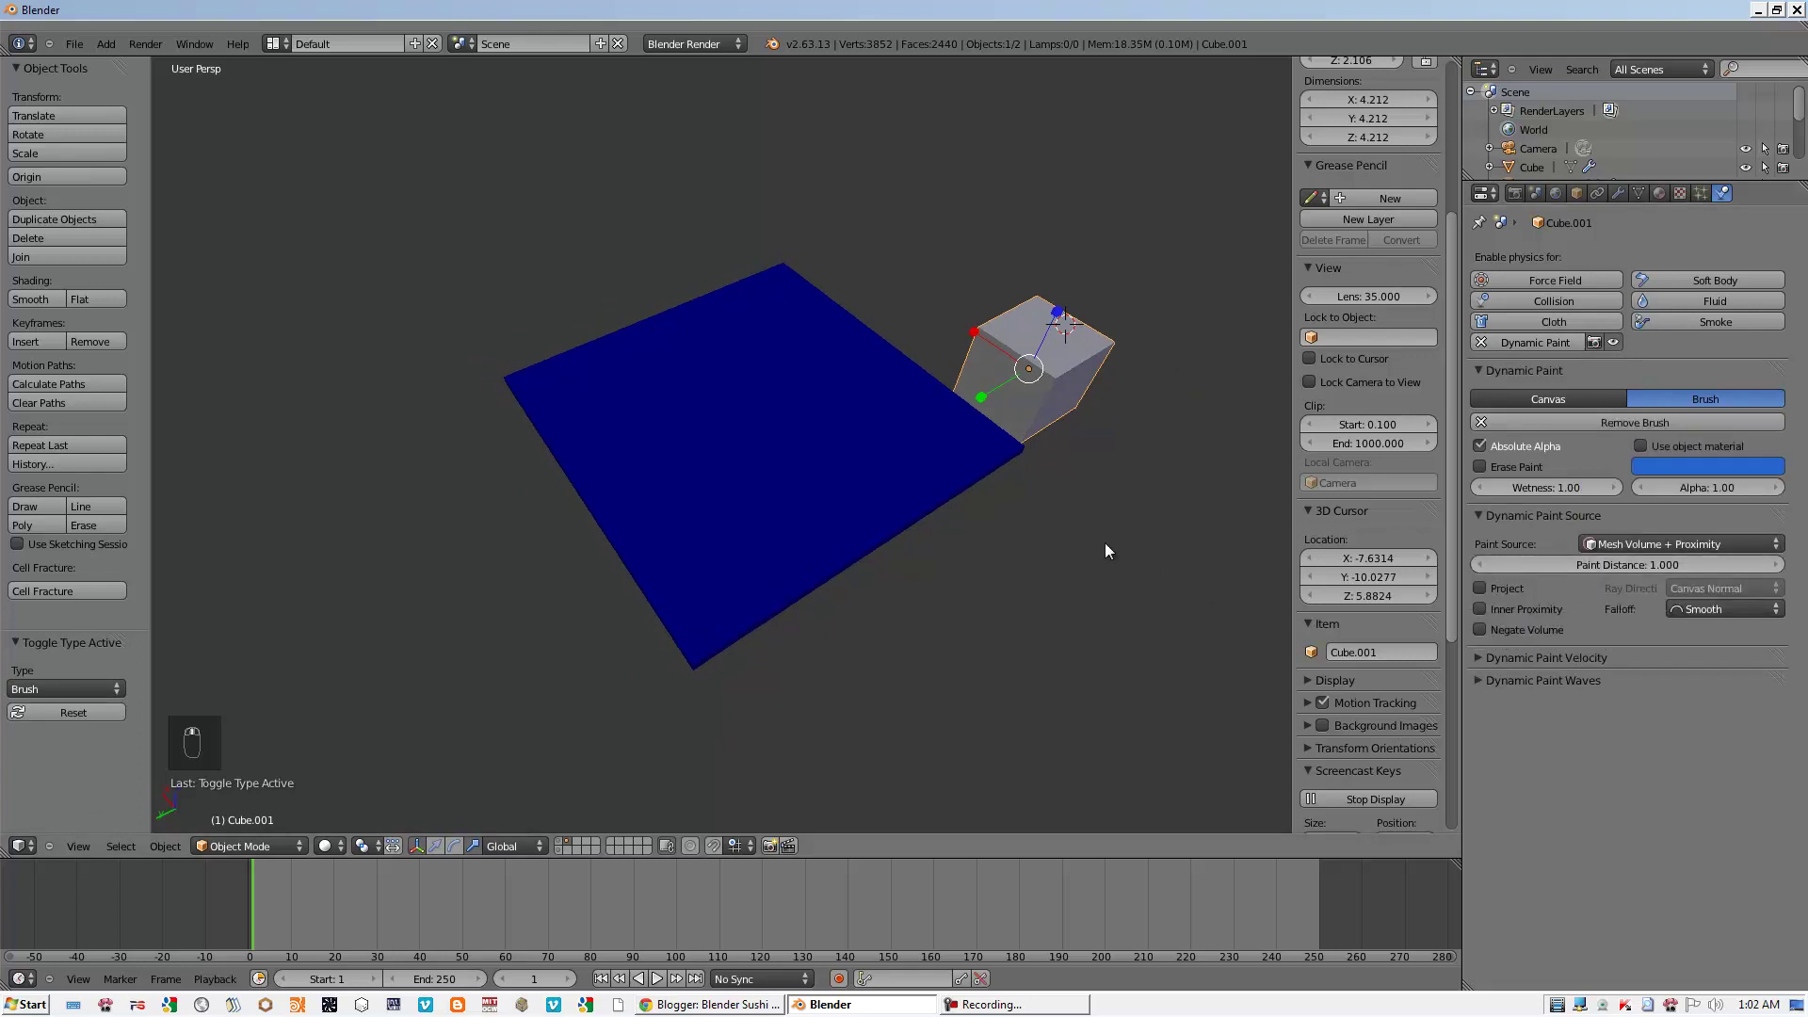
- From top view, place the brush cube at the slab's bottom-left and keyframe its starting location
key("g")
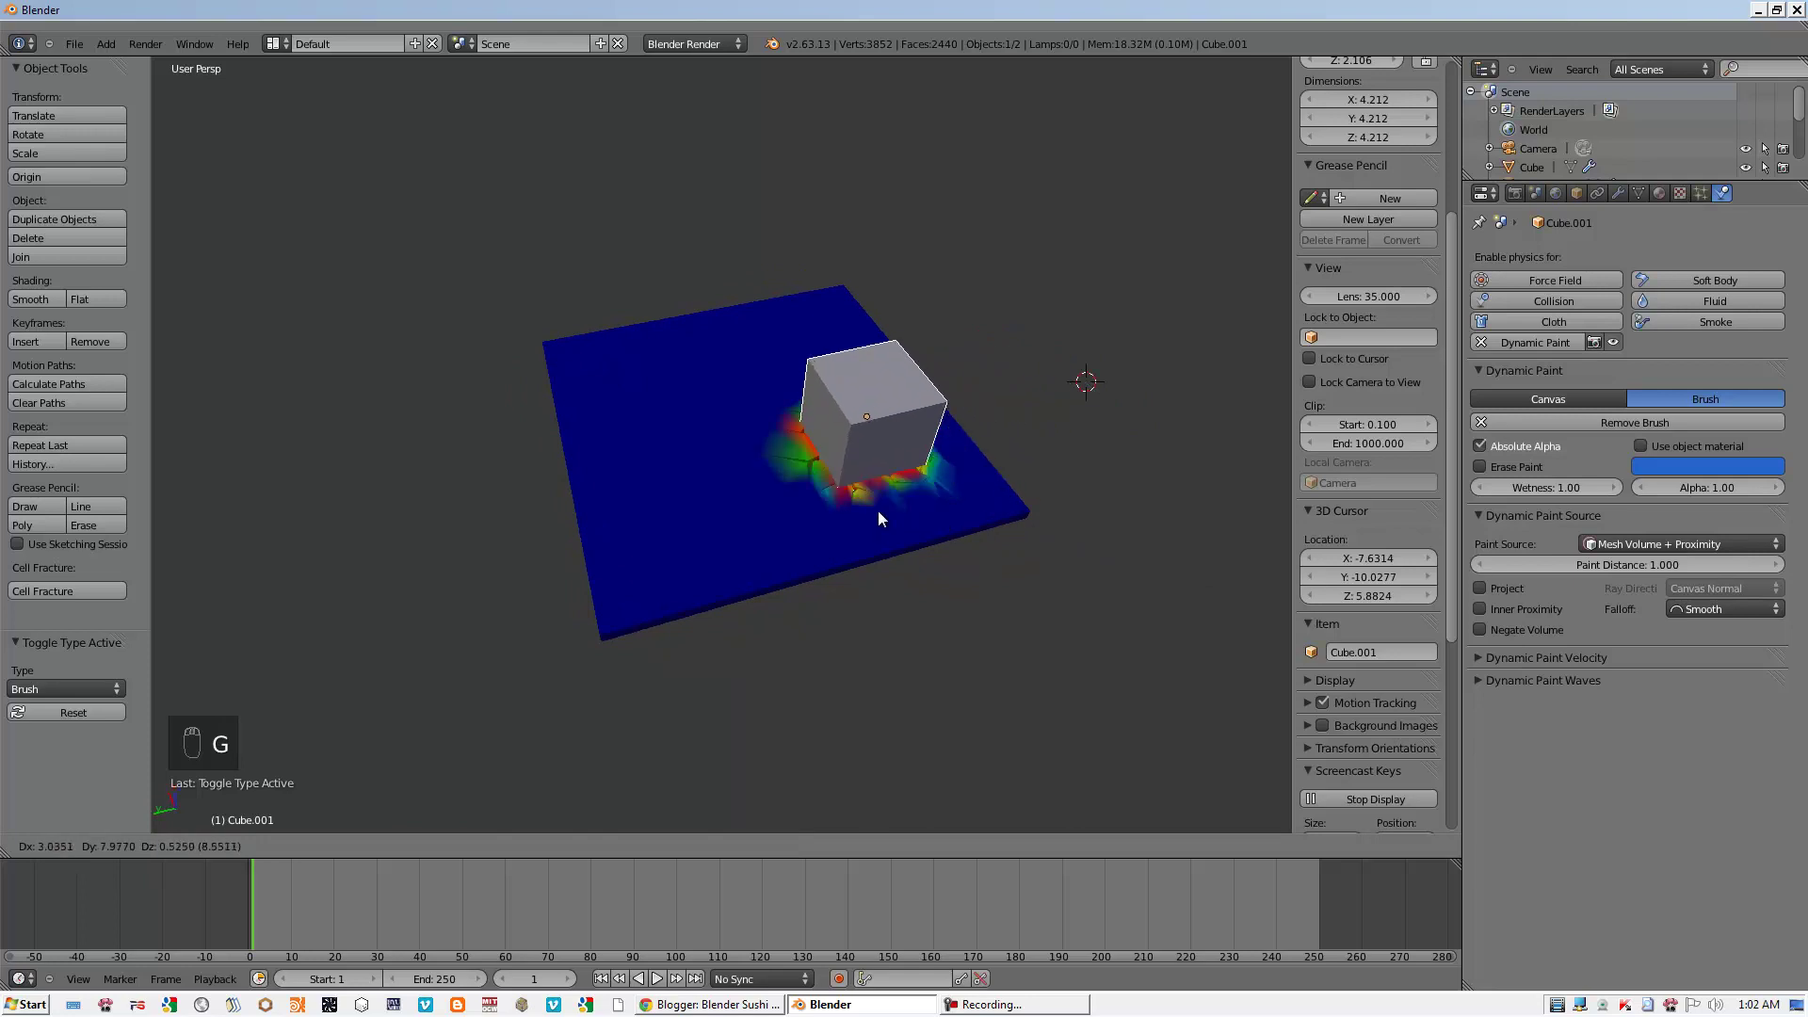
left_click_drag(1030, 528, 614, 983)
left_click(613, 983)
key("KP_7")
key("KP_1")
key("KP_7")
key("KP_5")
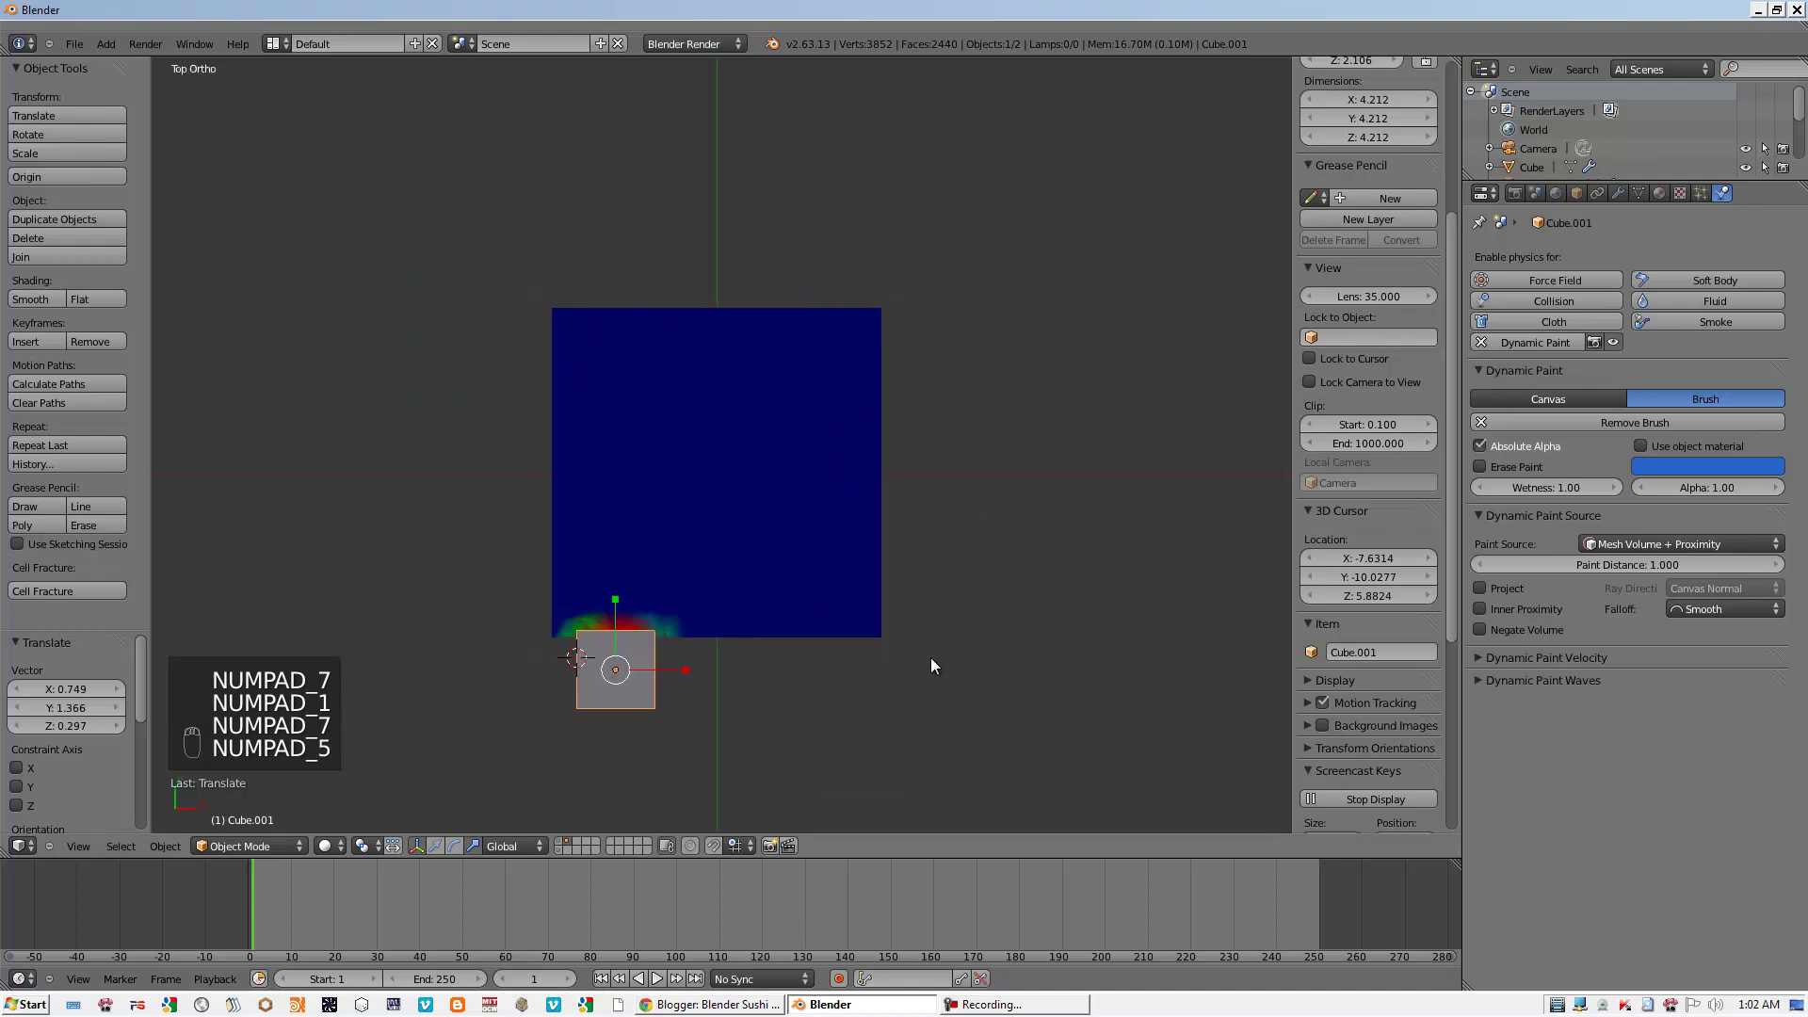
key("g")
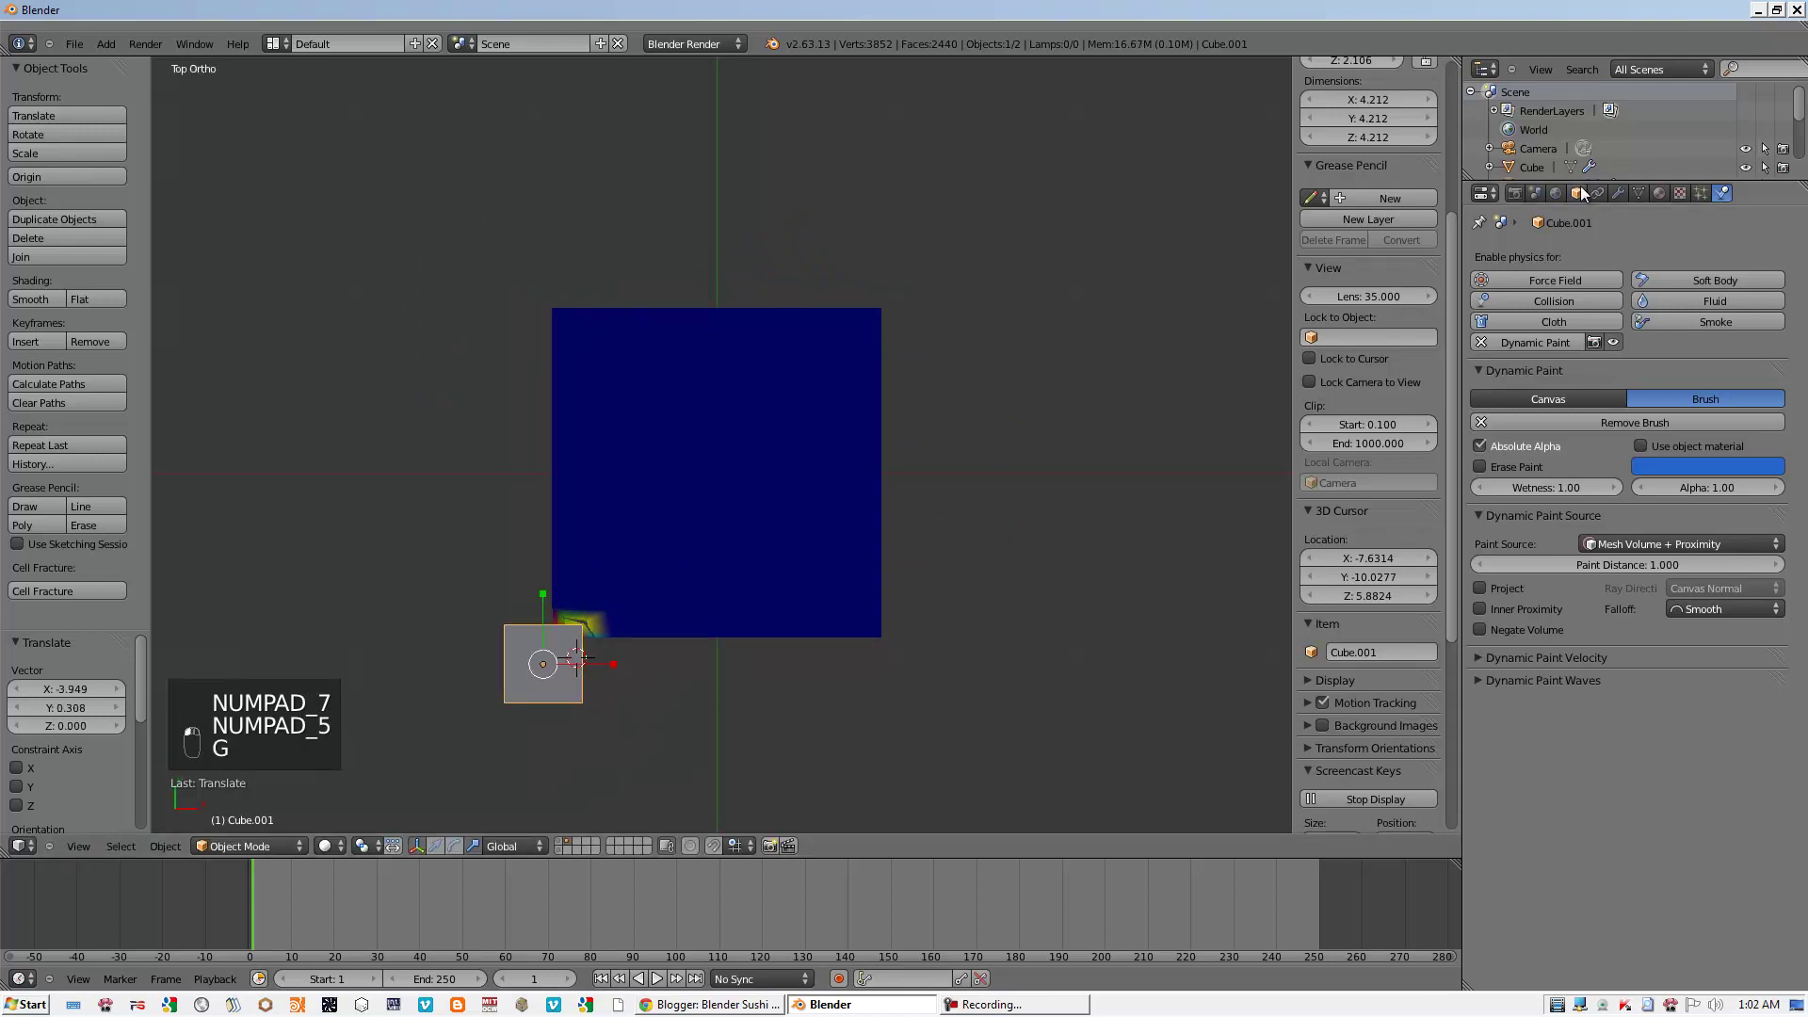
middle_click(1553, 684)
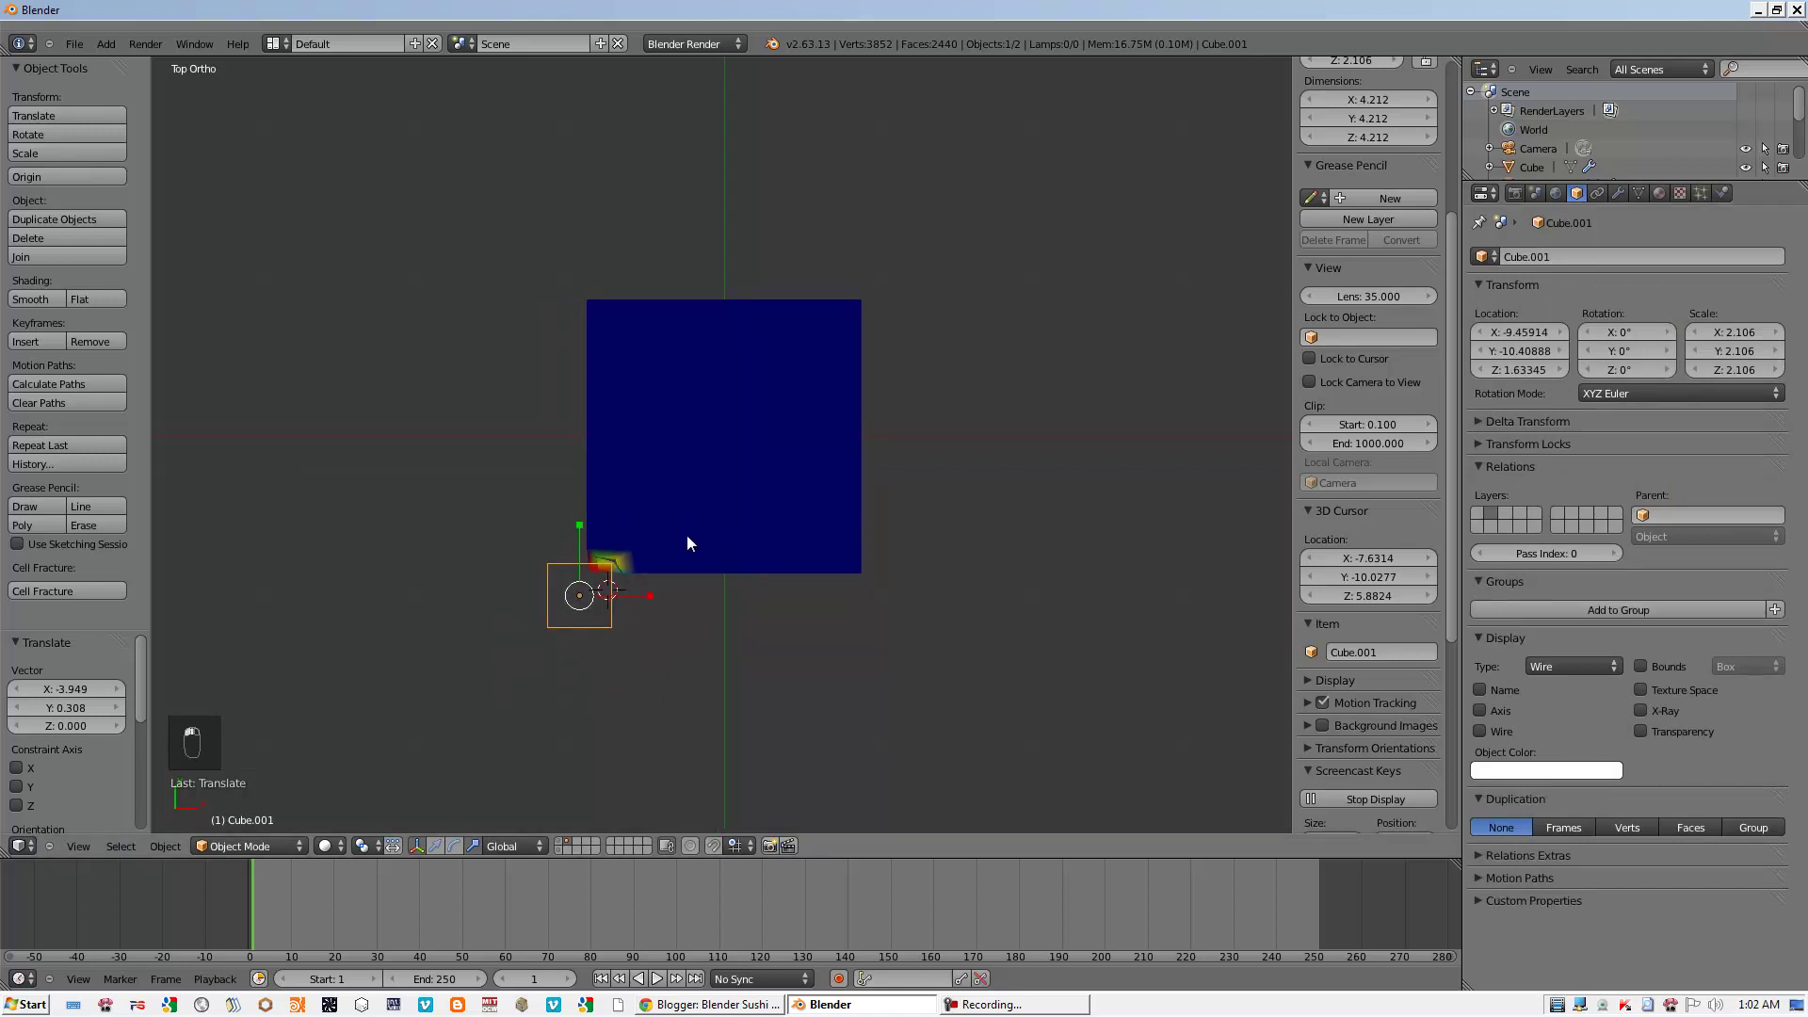
key("i")
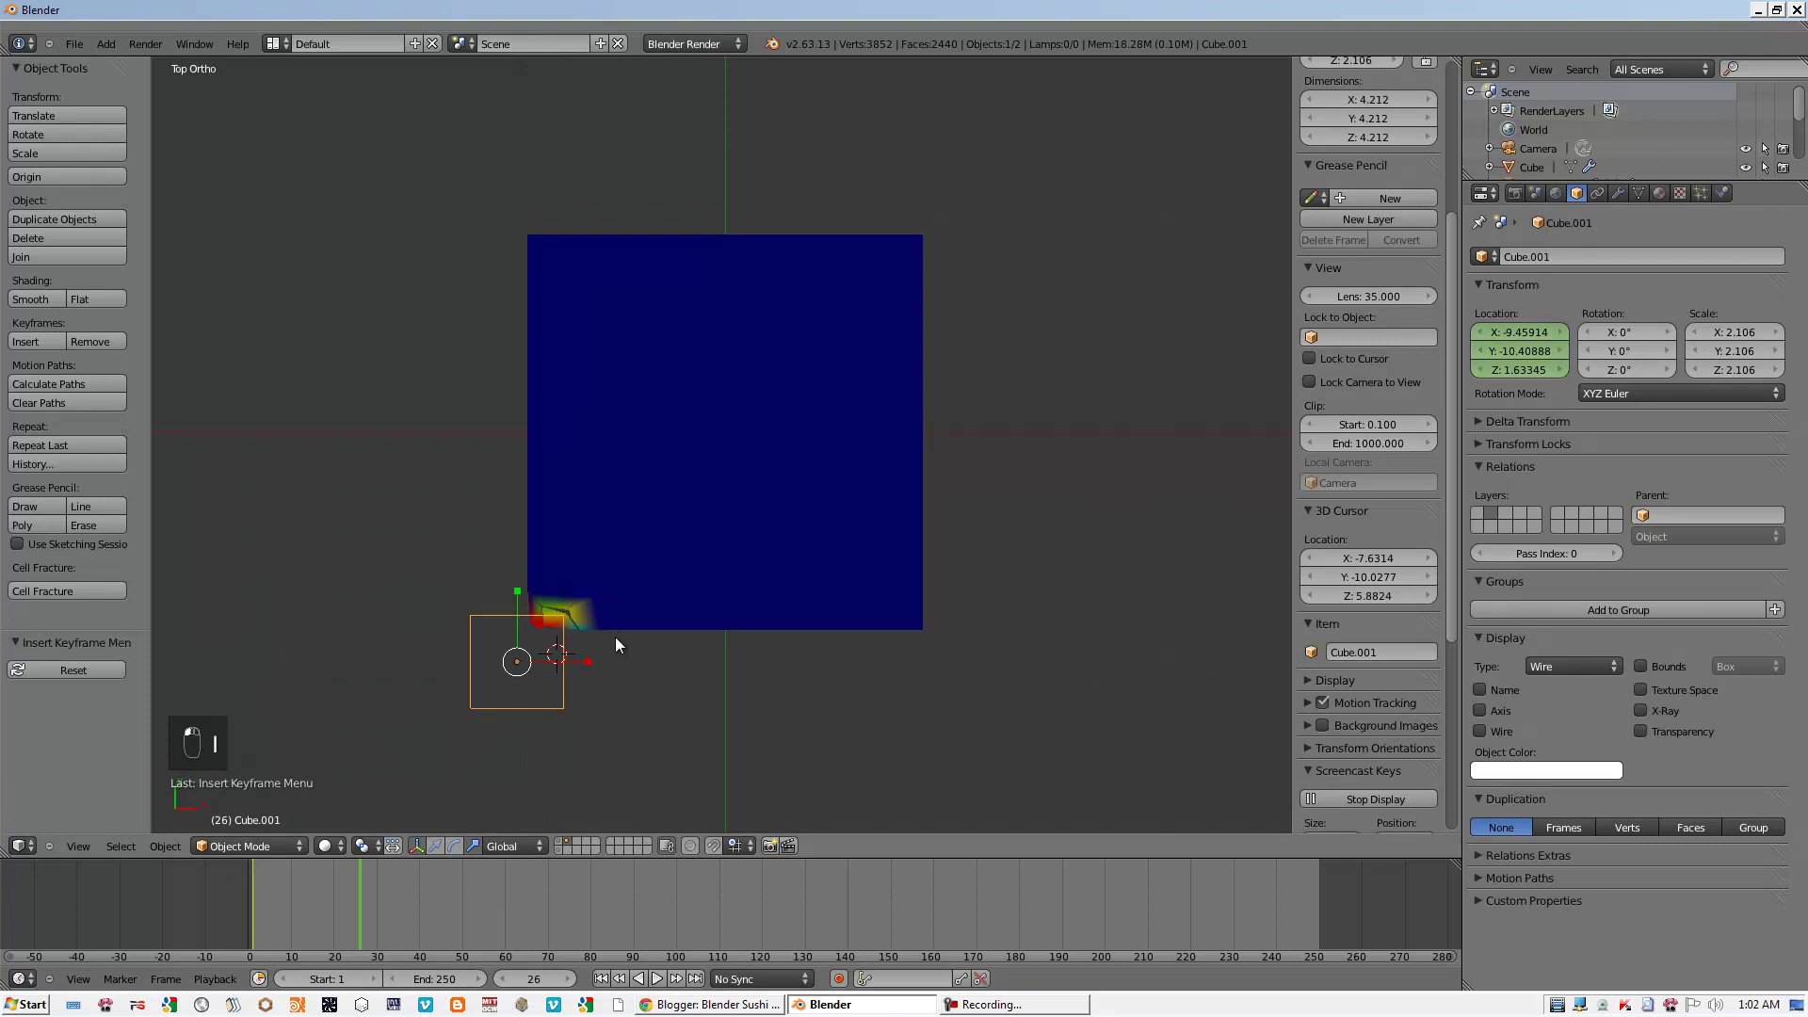
- Keyframe the cube at successive frames winding toward the centre and up, tracing an S-shaped path
key("g")
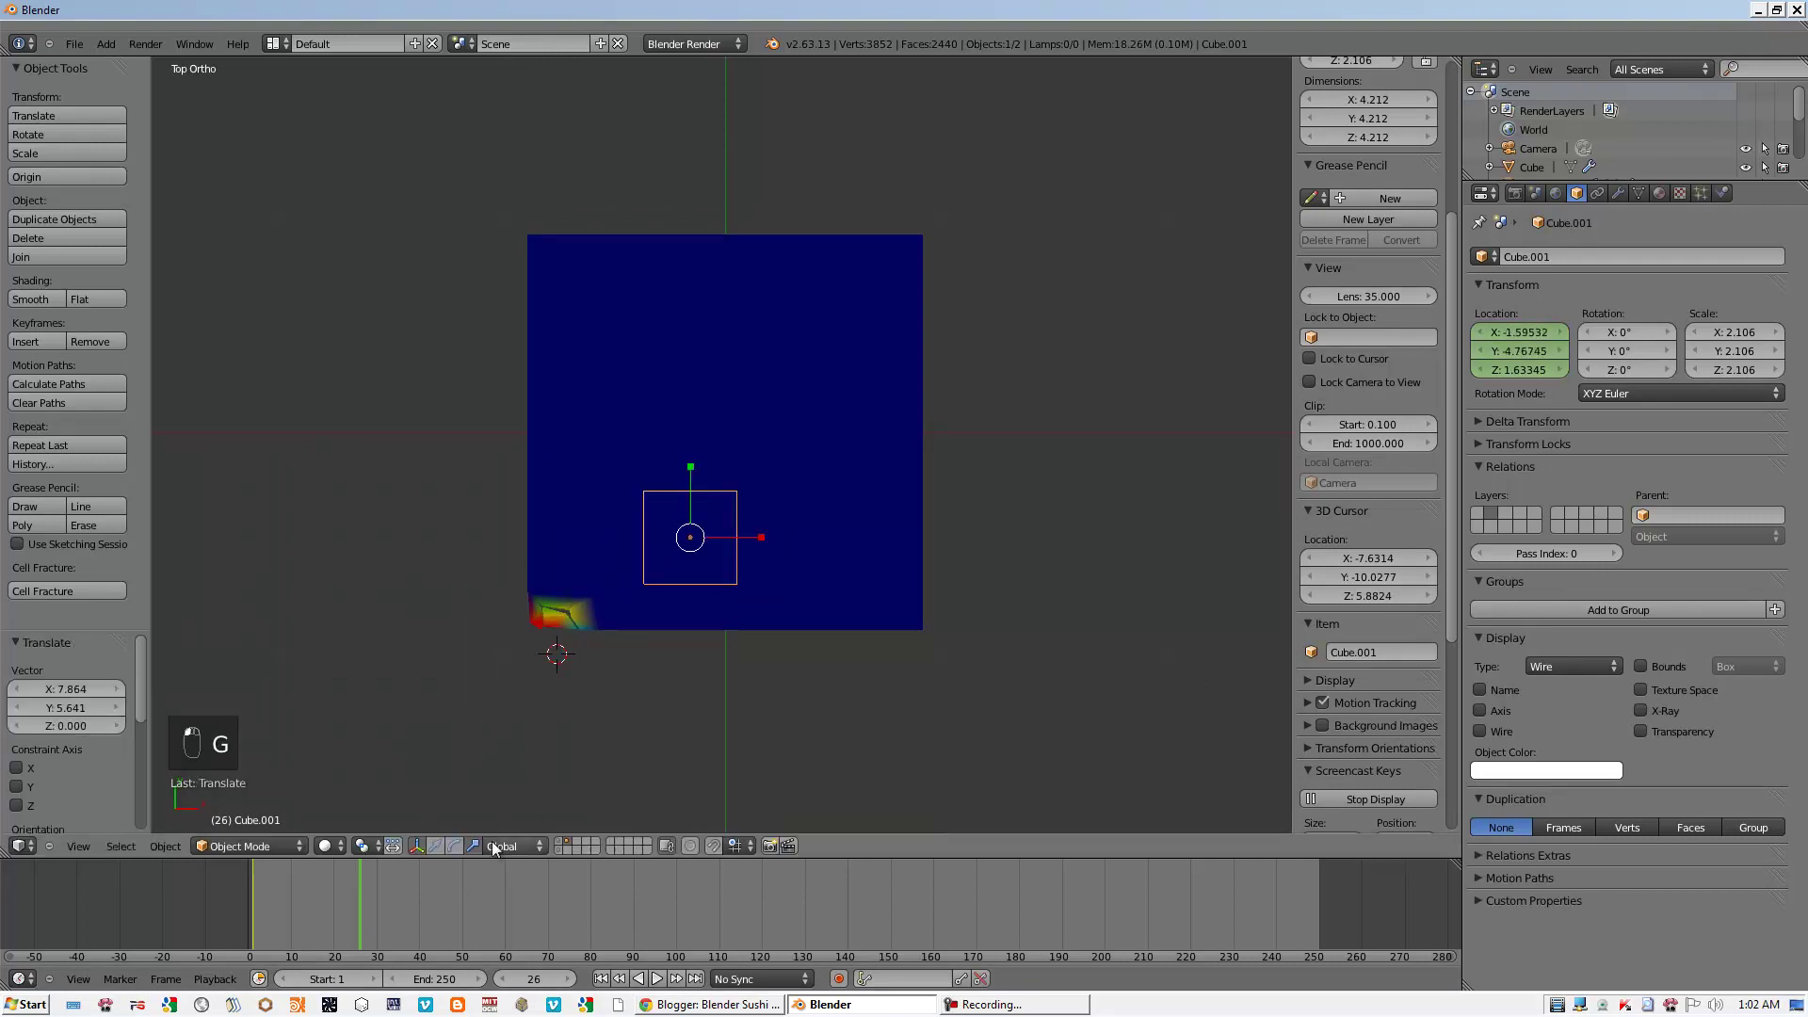
key("i")
key("g")
left_click(906, 453)
left_click(476, 904)
key("g")
left_click(820, 485)
key("i")
left_click_drag(588, 892, 862, 388)
key("g")
left_click(781, 300)
key("i")
- Shrink the brush cube further and keyframe its final position past the slab's top edge
middle_click(448, 884)
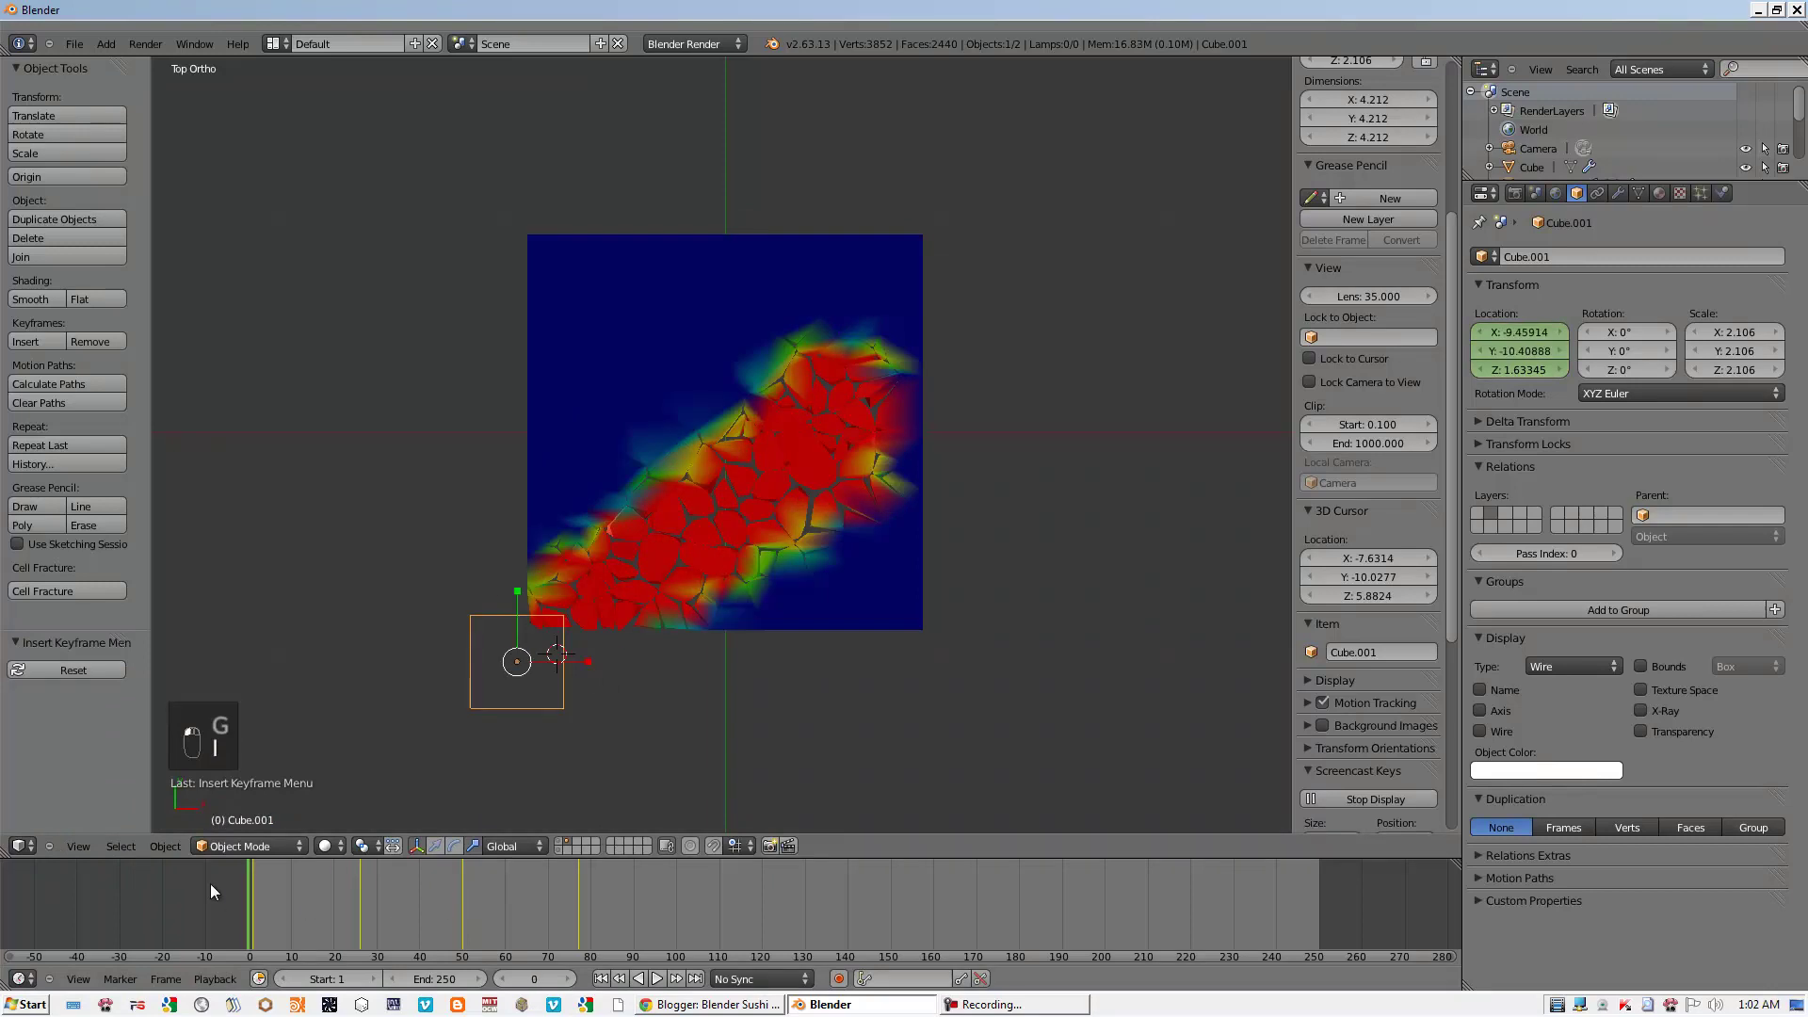
middle_click(658, 968)
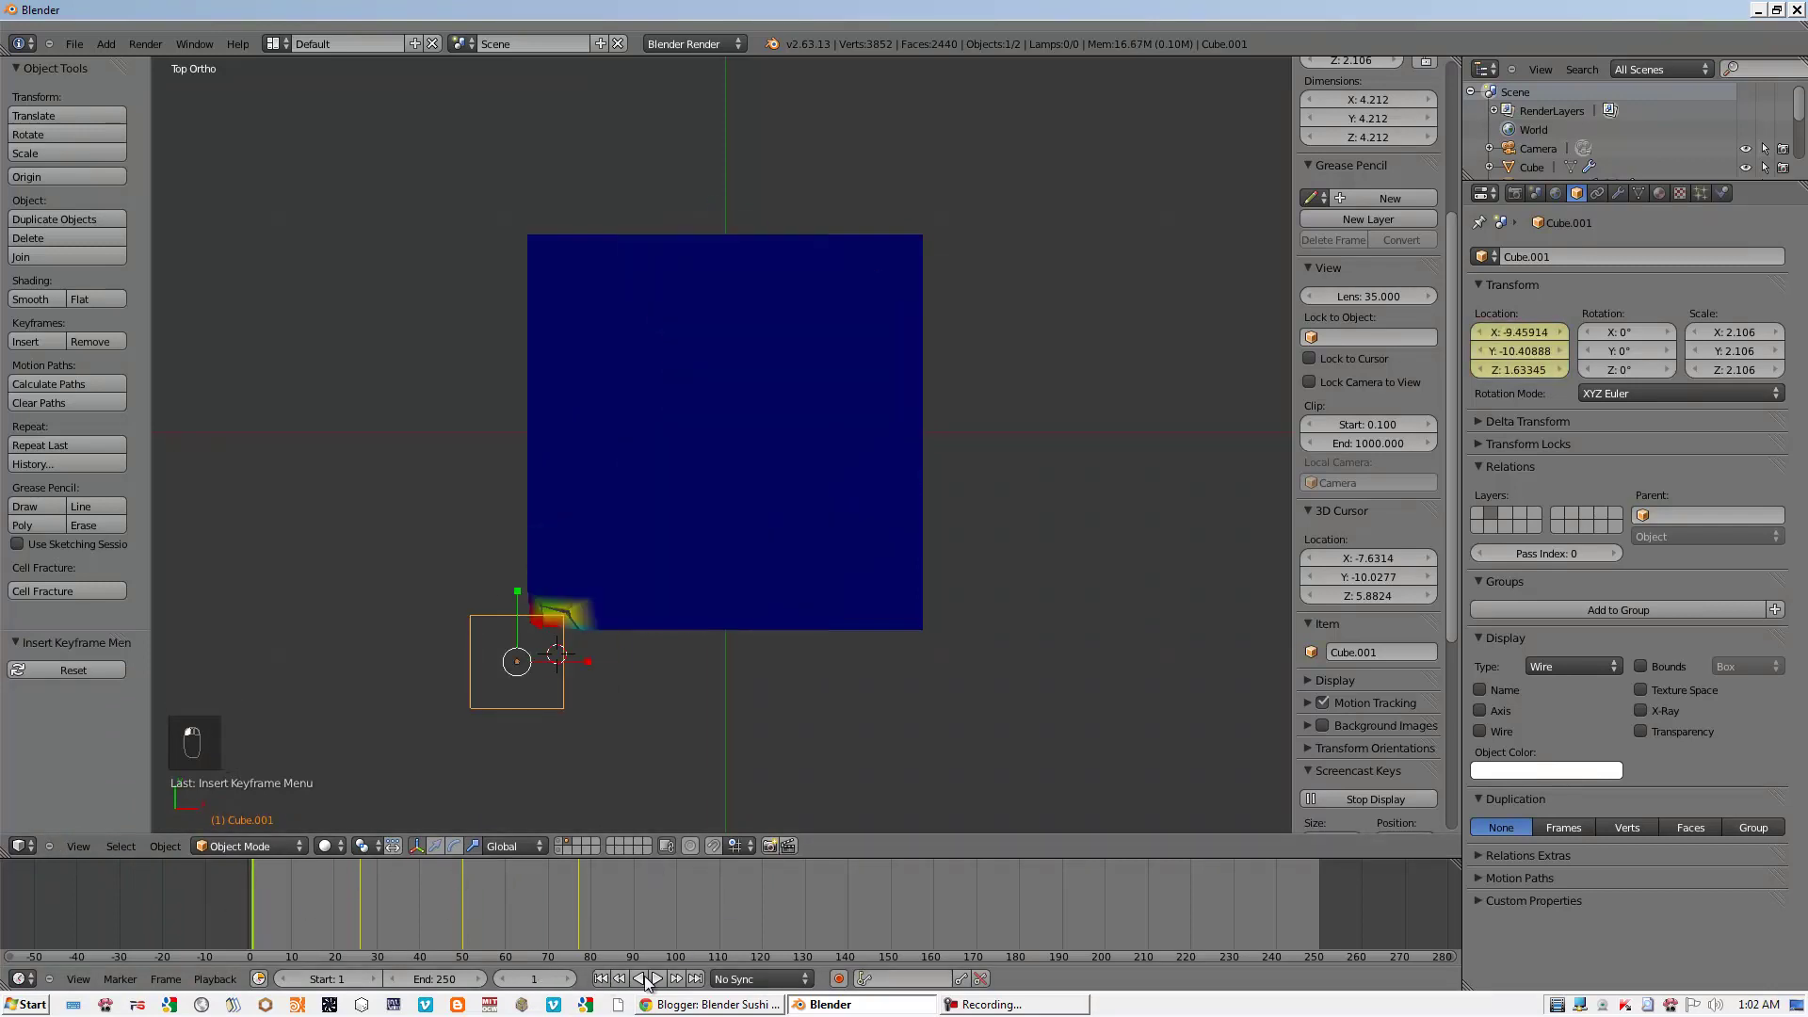
middle_click(670, 980)
left_click_drag(670, 980, 800, 435)
key("s")
left_click_drag(775, 408, 747, 392)
key("g")
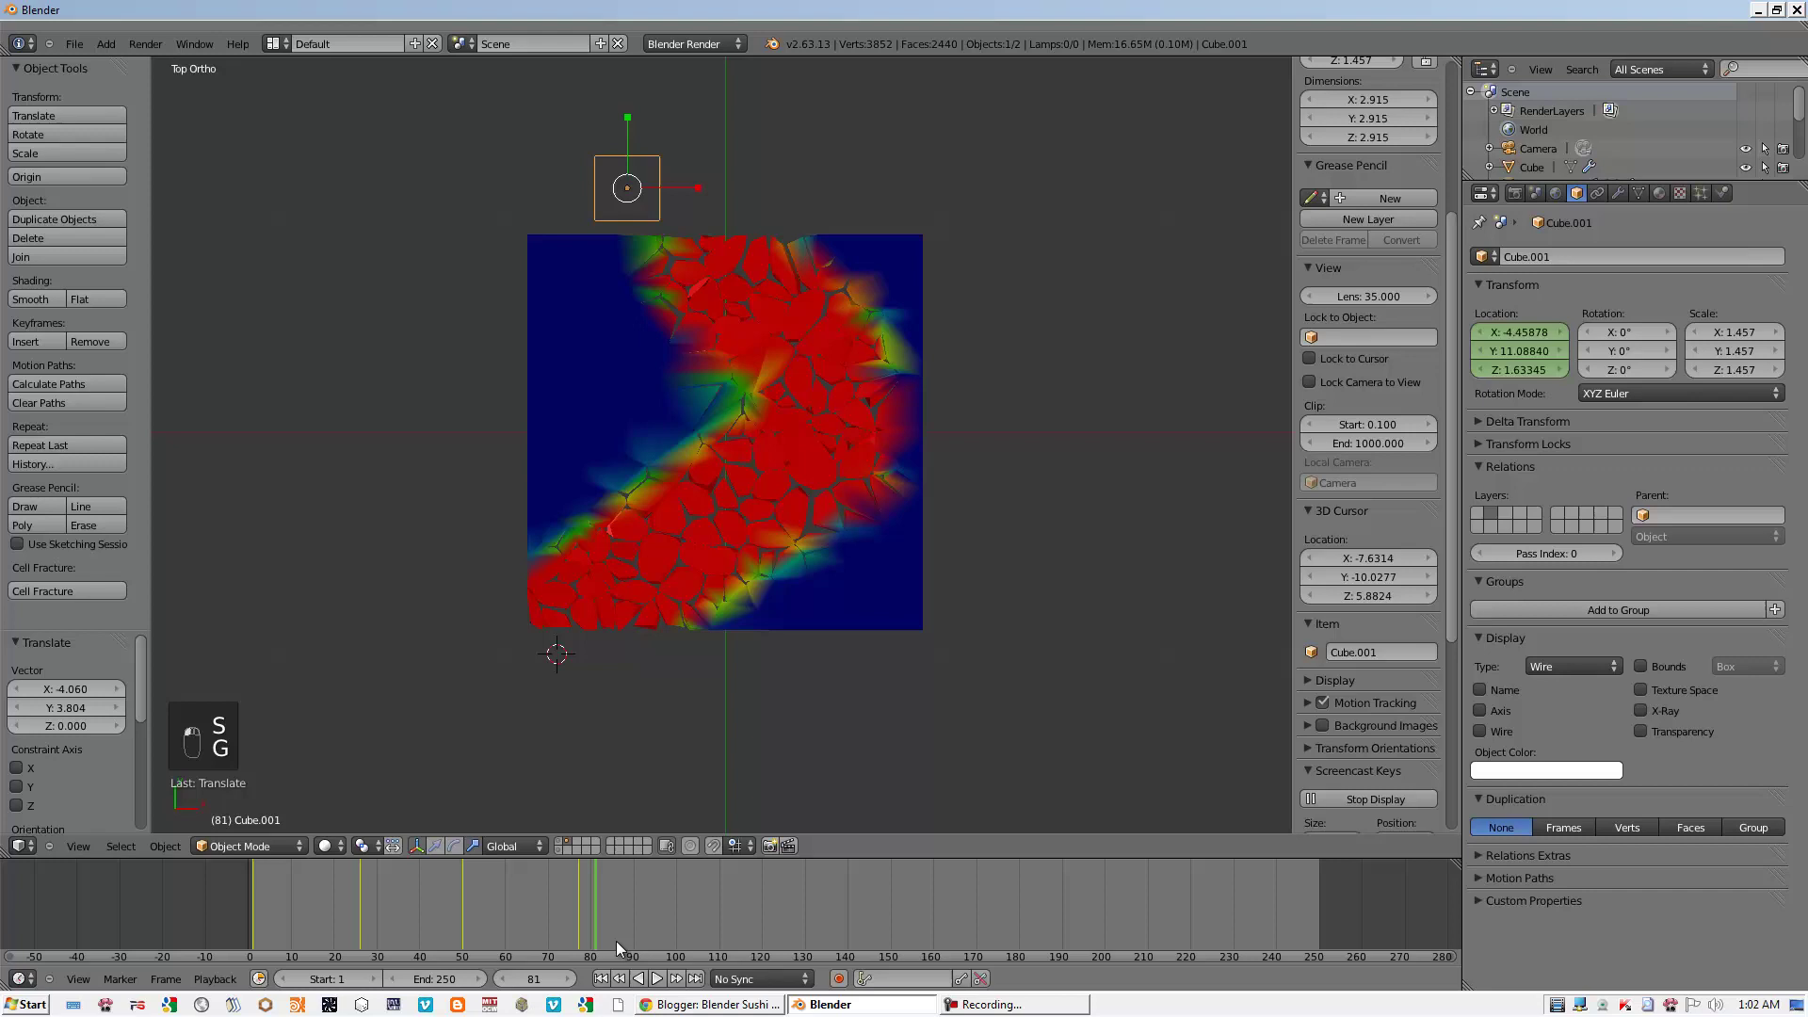
- Play the animation to watch the red trail paint, then add a trial Waves surface to the canvas
left_click(611, 983)
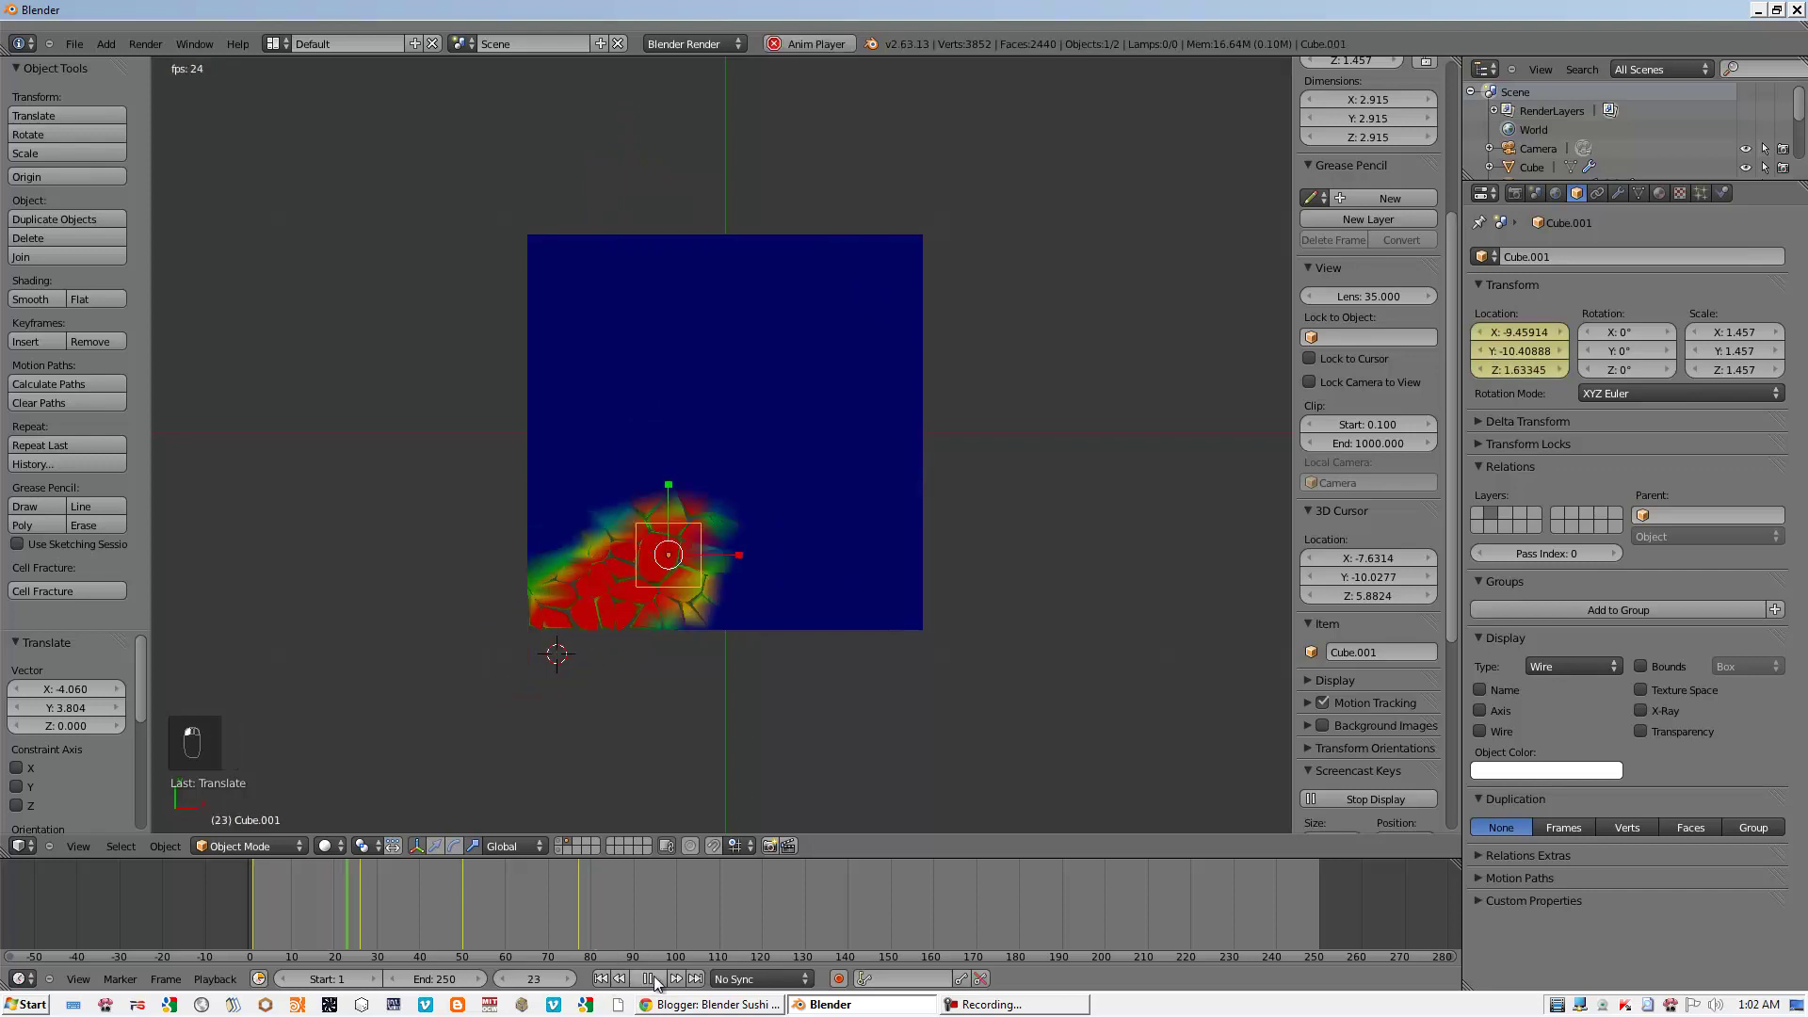
middle_click(661, 981)
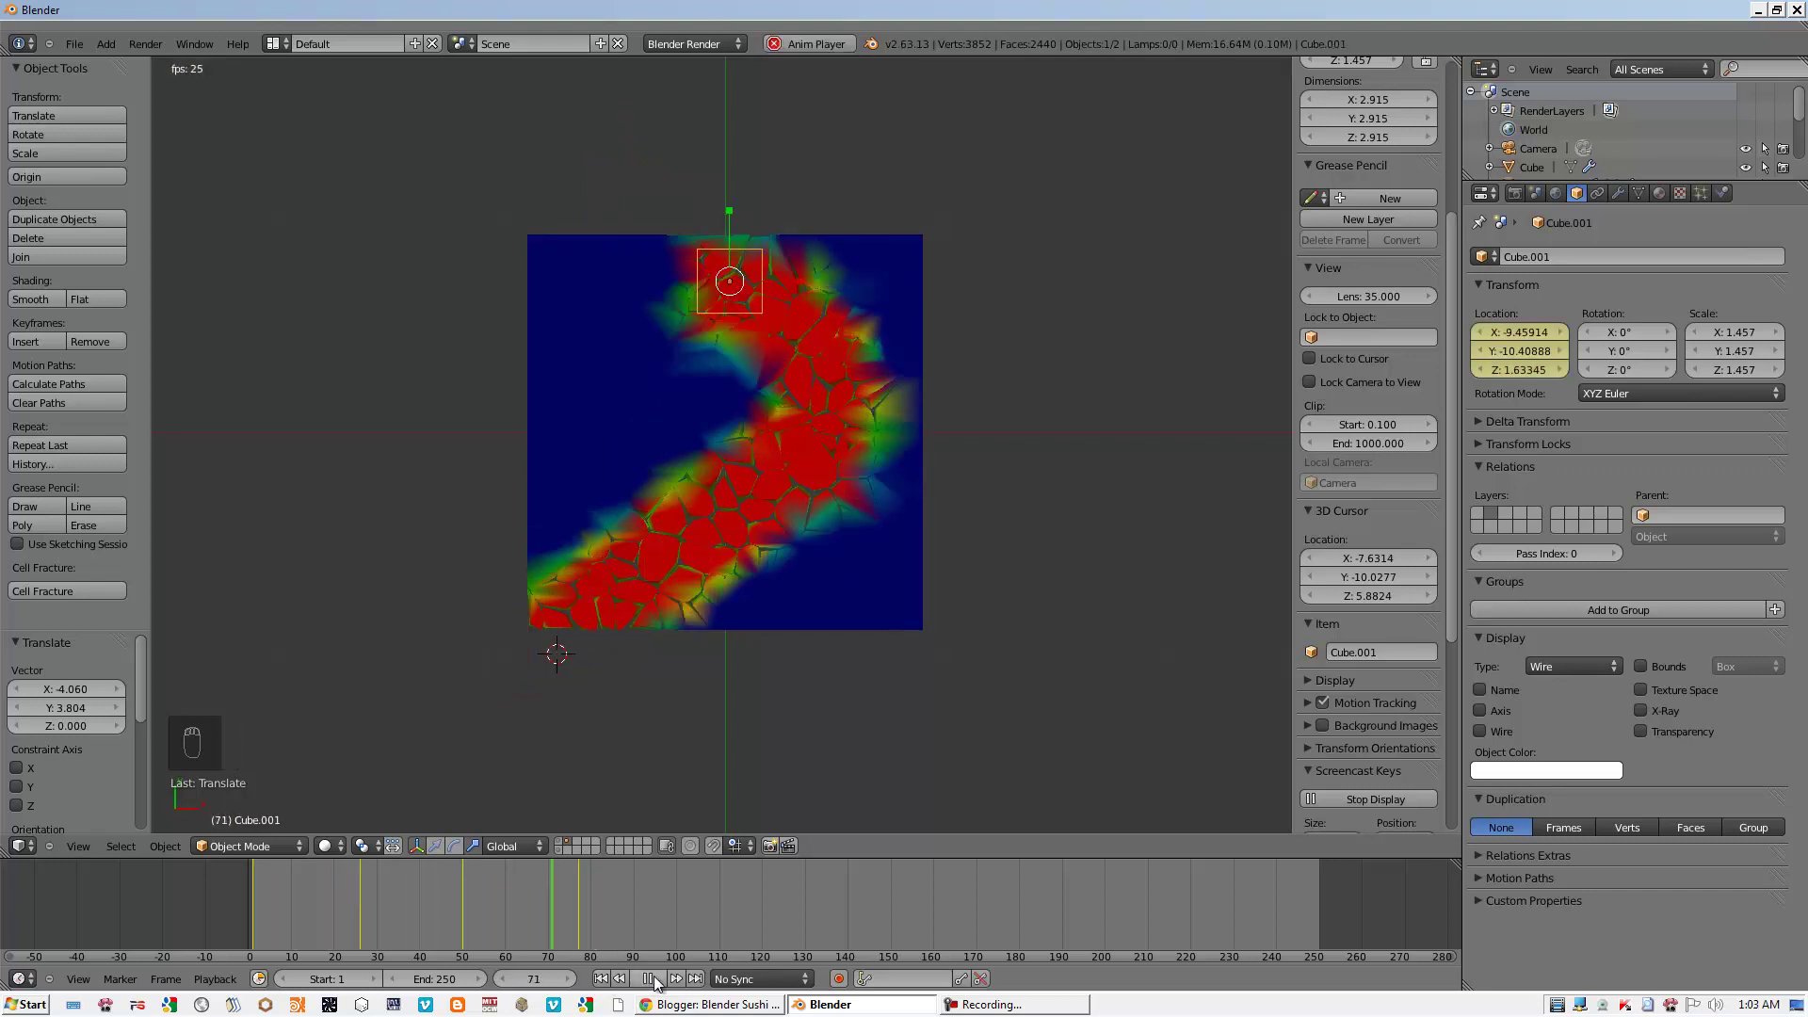
left_click(662, 979)
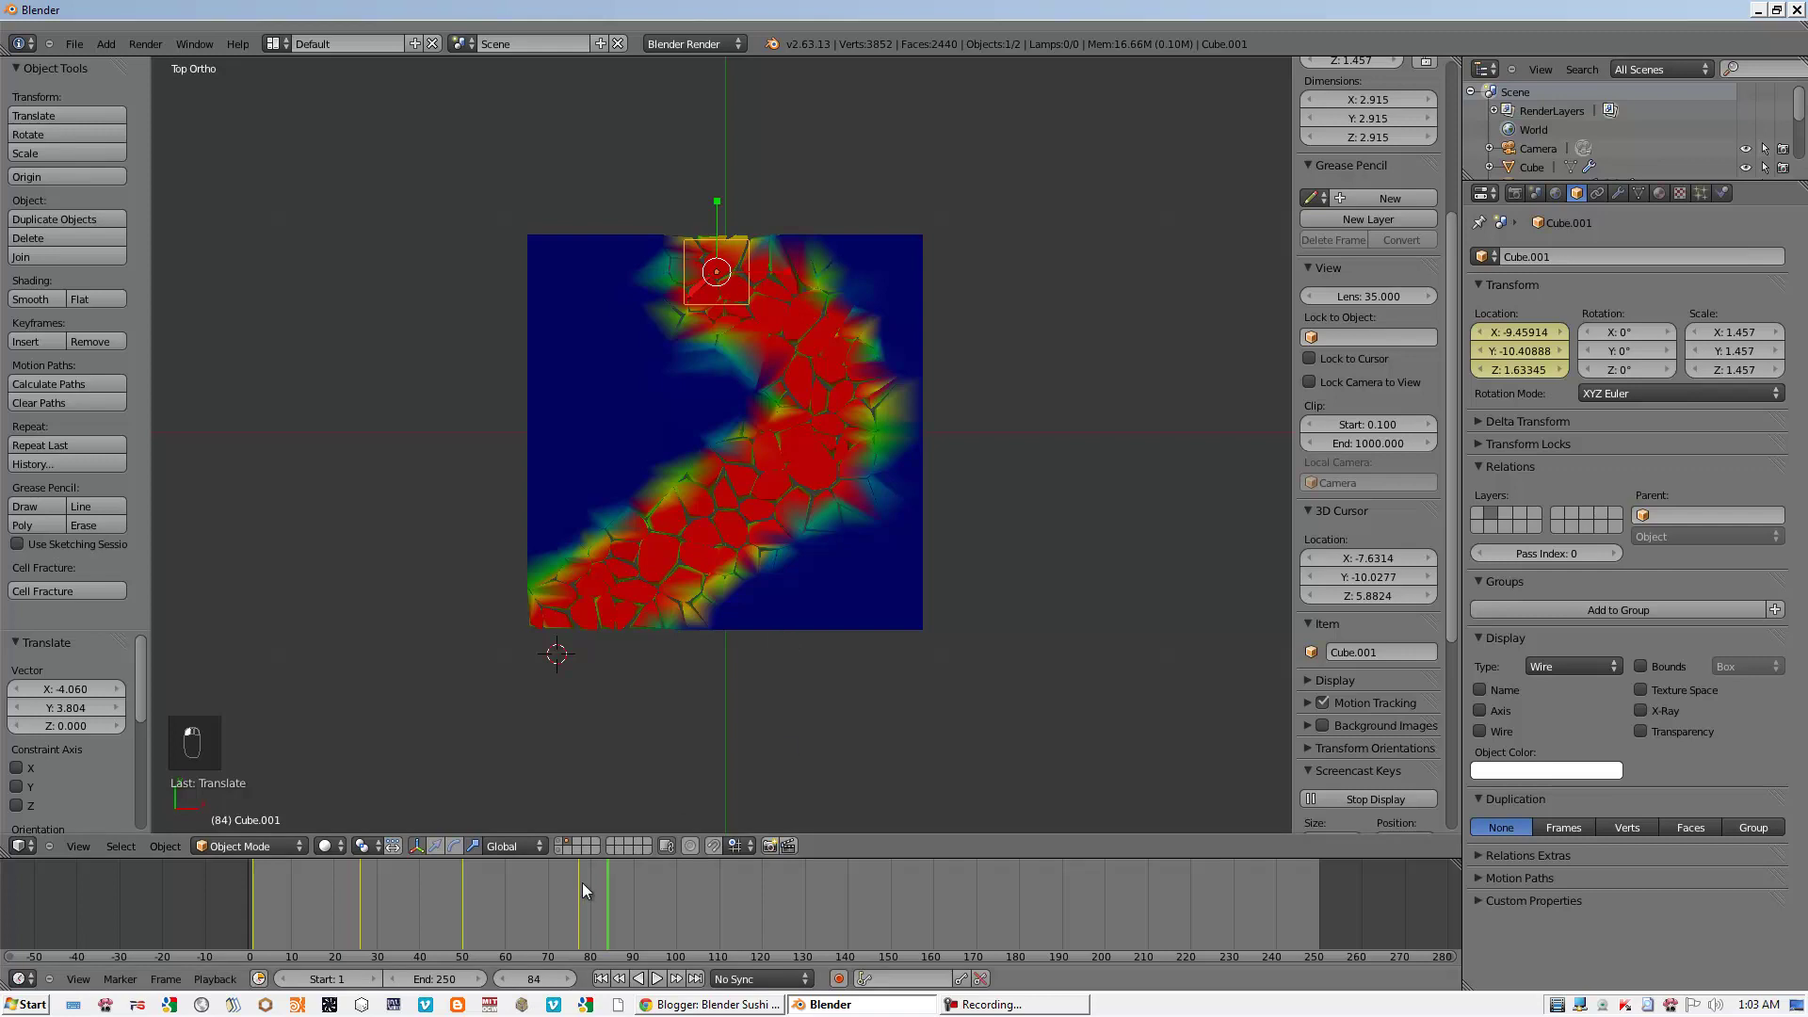
left_click_drag(842, 506, 830, 457)
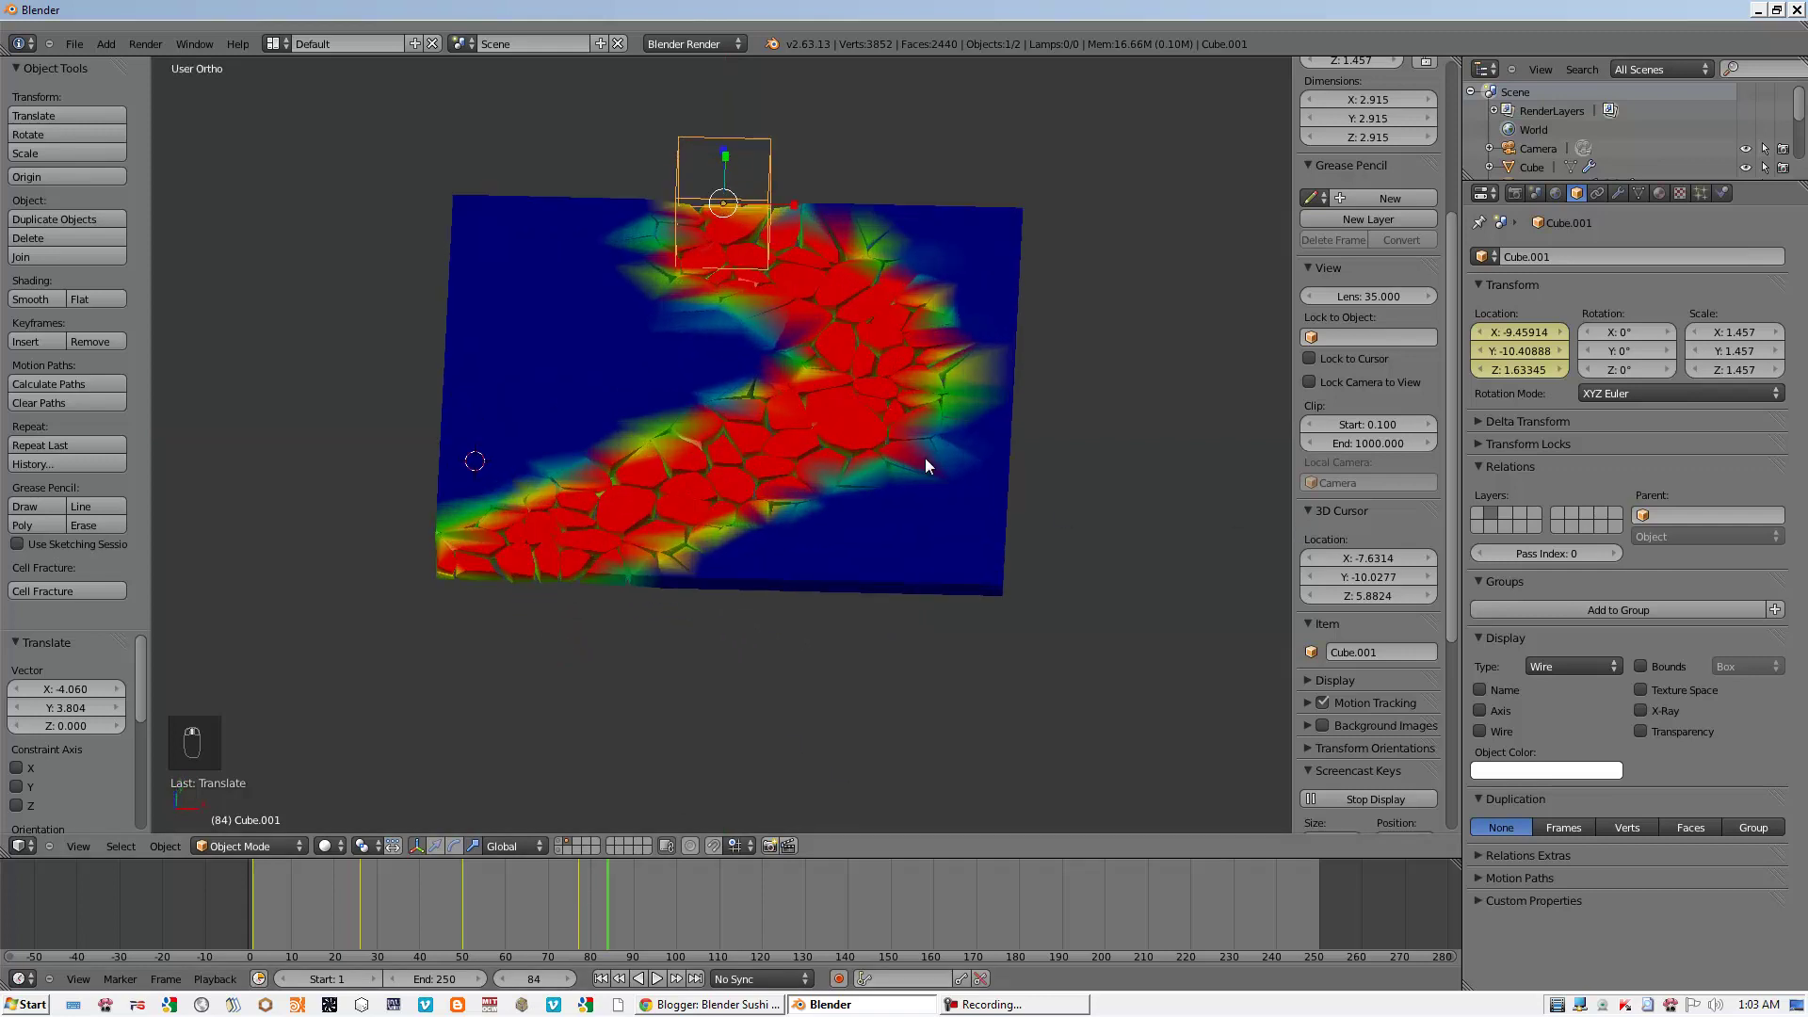
left_click_drag(879, 460, 1706, 202)
left_click_drag(1706, 201, 1509, 451)
left_click_drag(1510, 451, 1789, 448)
left_click_drag(1789, 448, 1620, 595)
left_click_drag(1619, 595, 1238, 527)
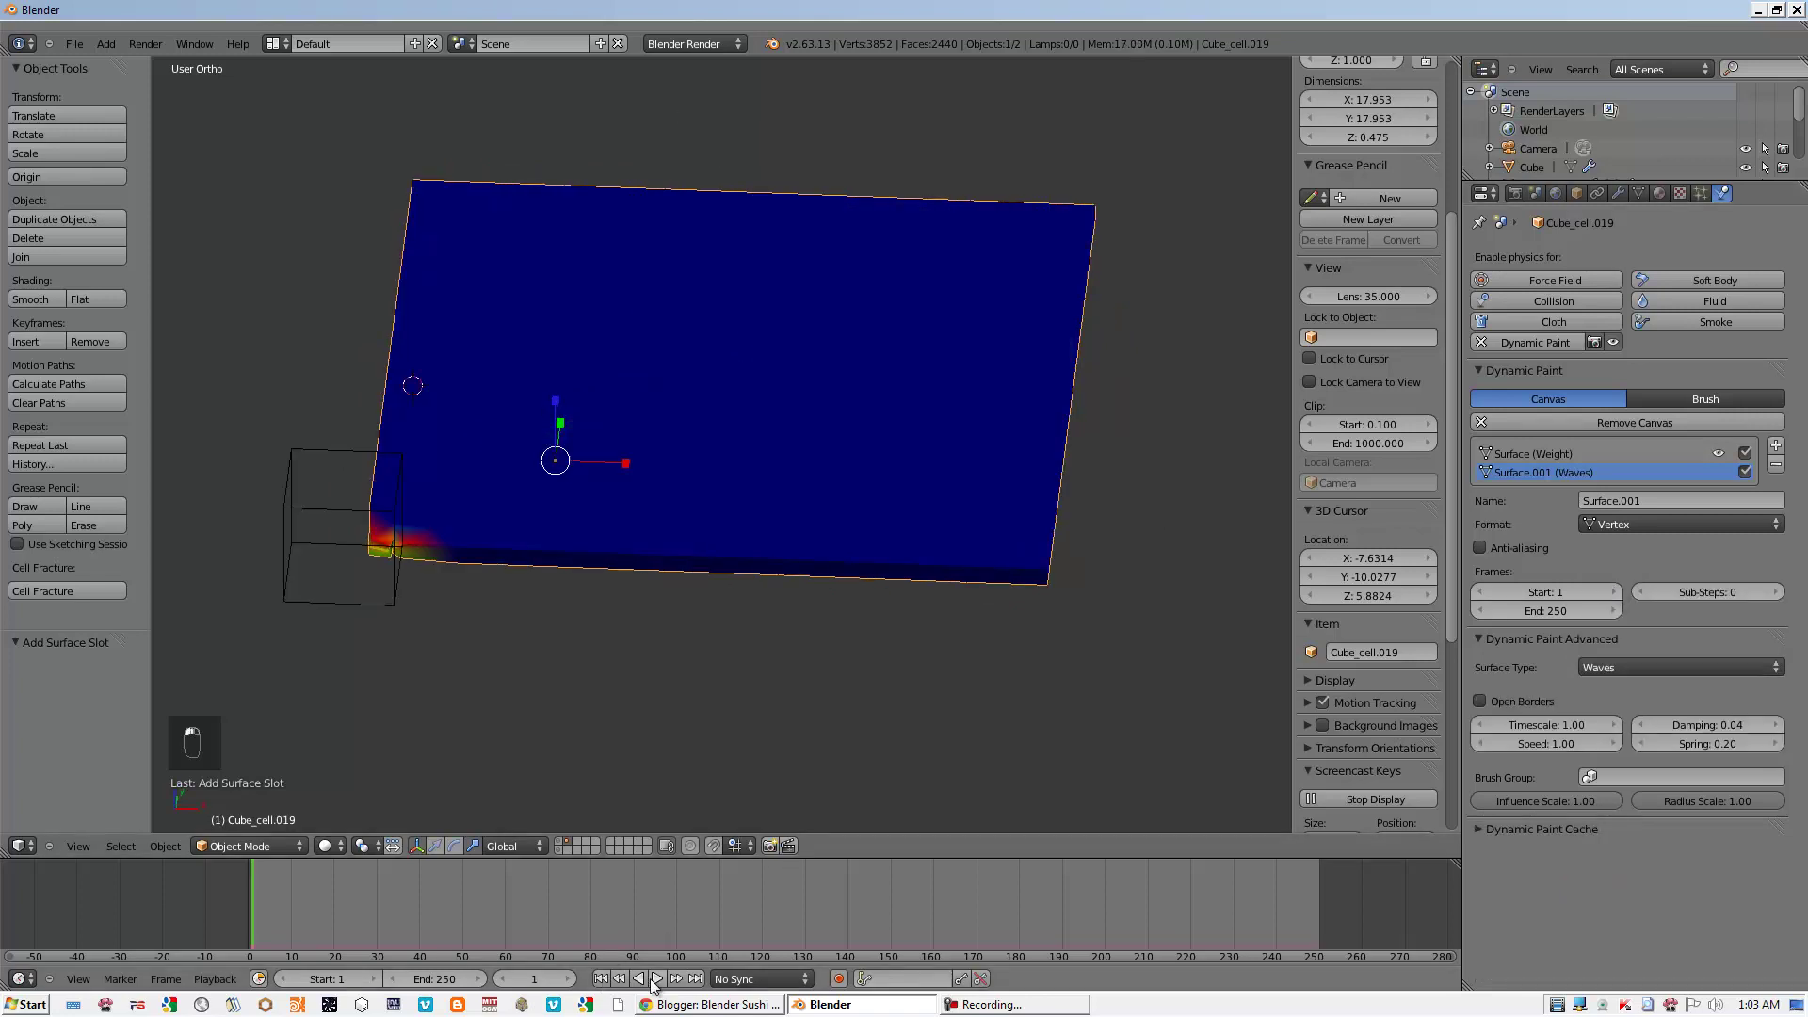
- Scrub and orbit to inspect the result, then remove the Waves surface leaving only the weight one
left_click_drag(668, 981, 668, 982)
middle_click(668, 982)
left_click_drag(668, 981, 800, 724)
left_click_drag(800, 725, 730, 729)
left_click(1786, 465)
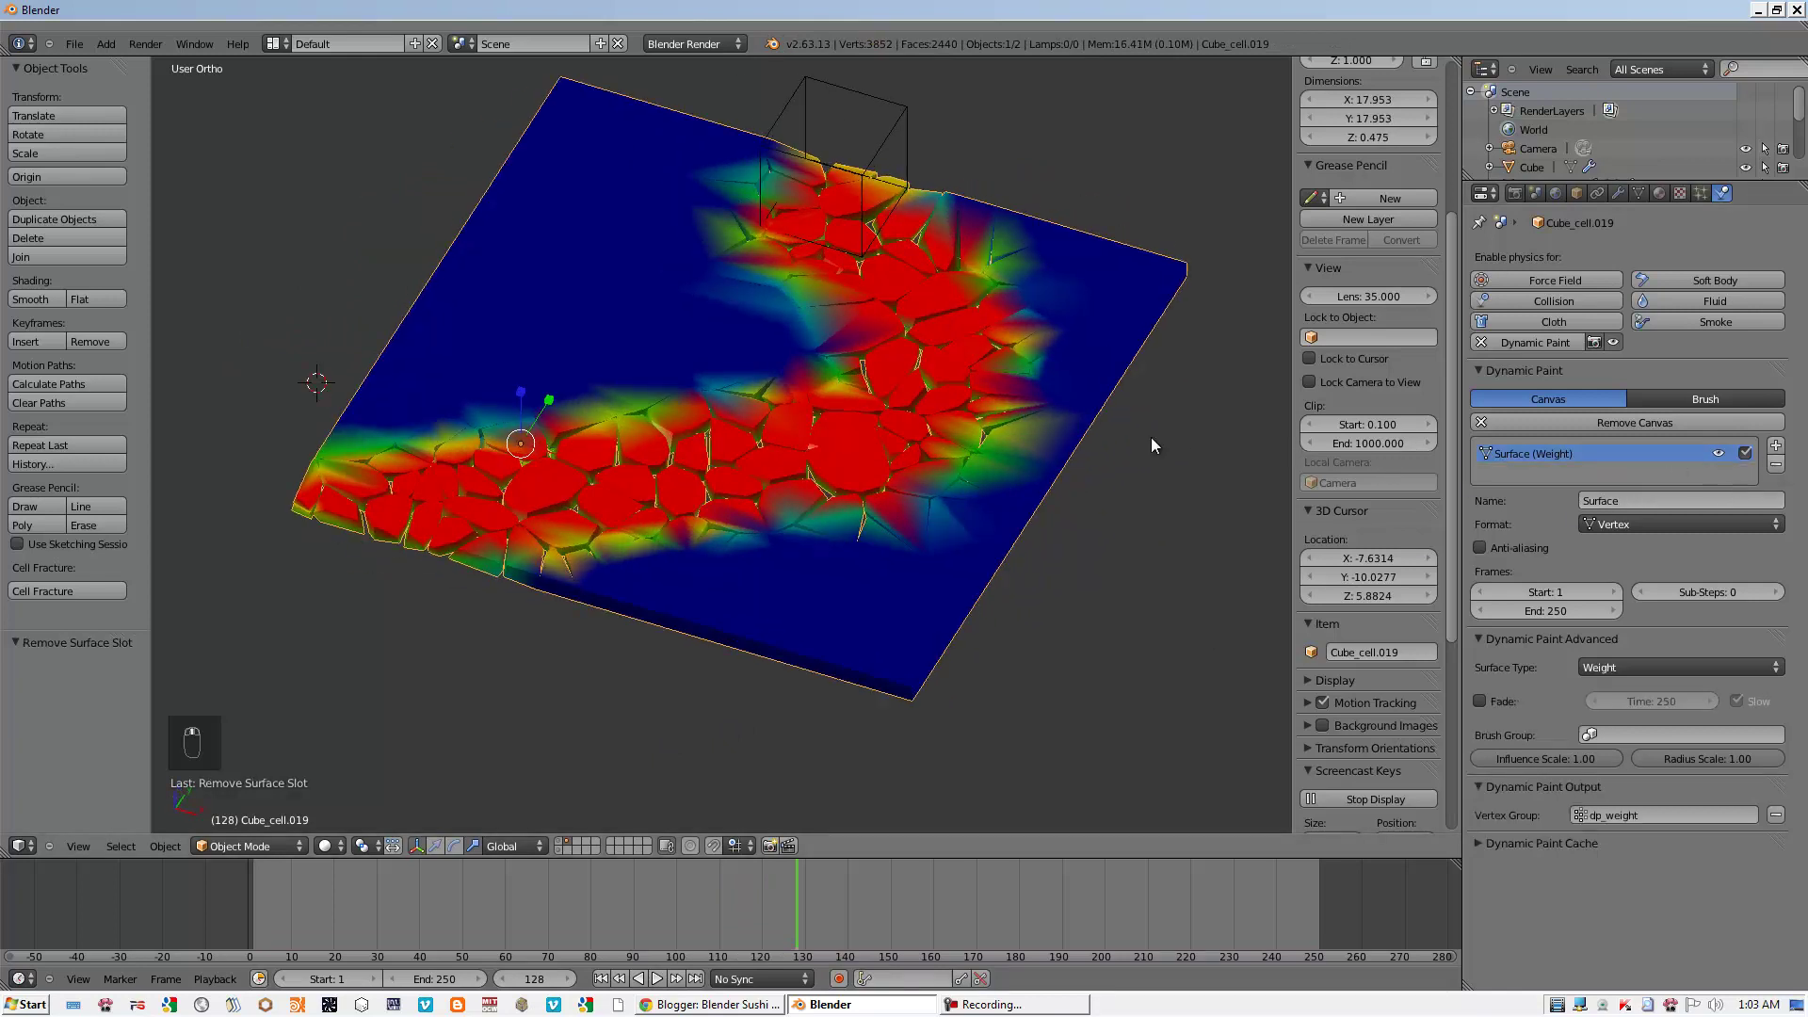
- From top view, move the brush cube far below the slab so frame 1 starts unpainted
left_click_drag(787, 203, 882, 323)
key("KP_7")
key("KP_1")
key("KP_7")
key("KP_5")
key("KP_5")
key("g")
left_click_drag(711, 730, 609, 957)
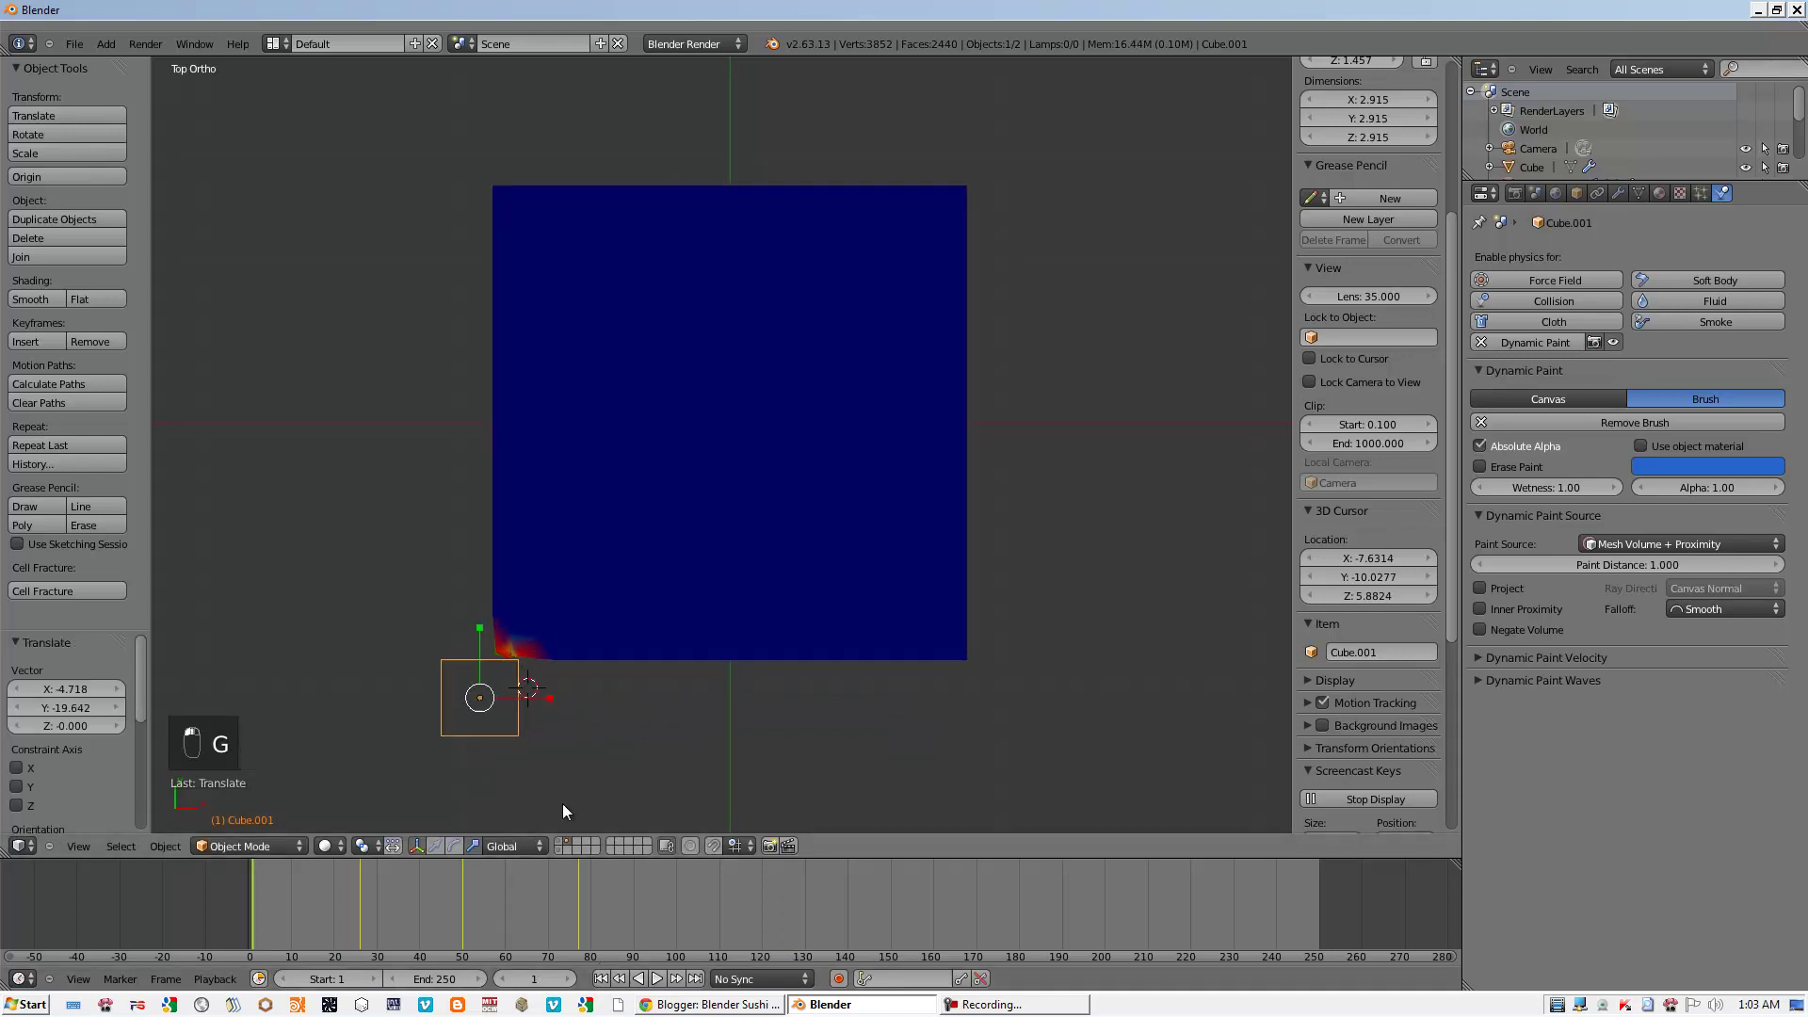
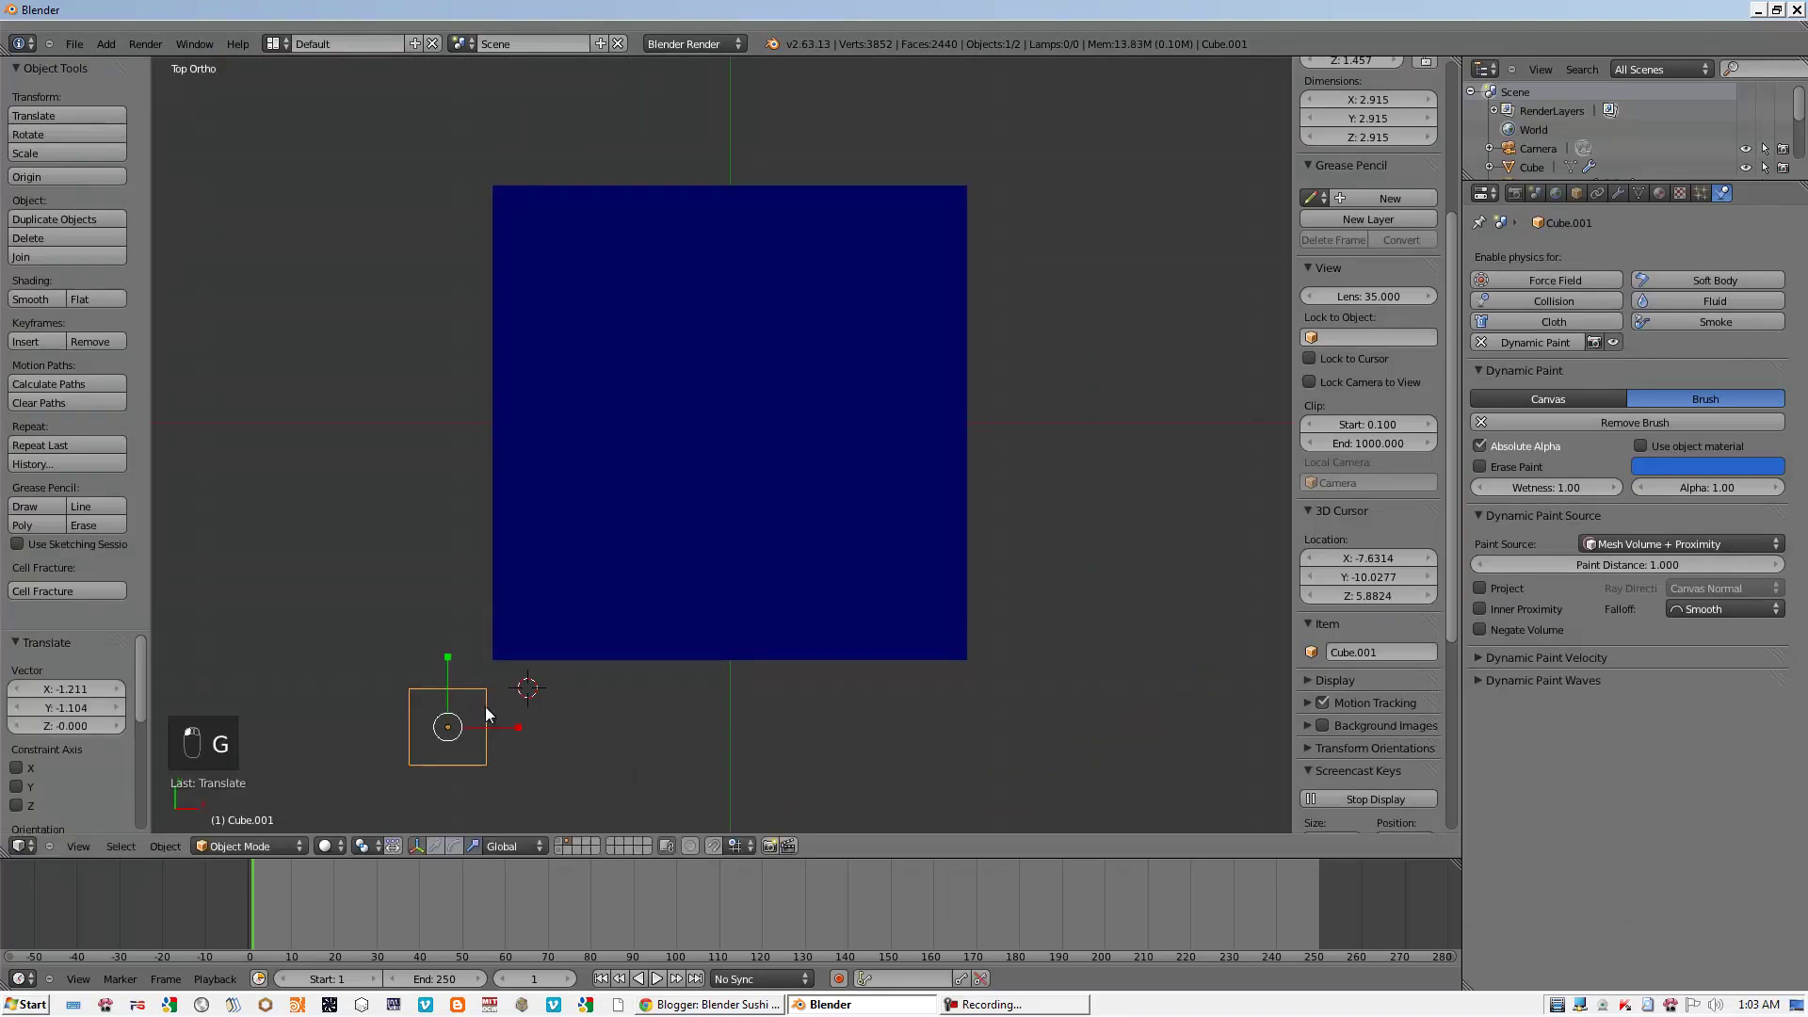
- Edit the cube, merge its vertices and extrude a branching crack-like edge path across the slab
key("Tab")
key("space")
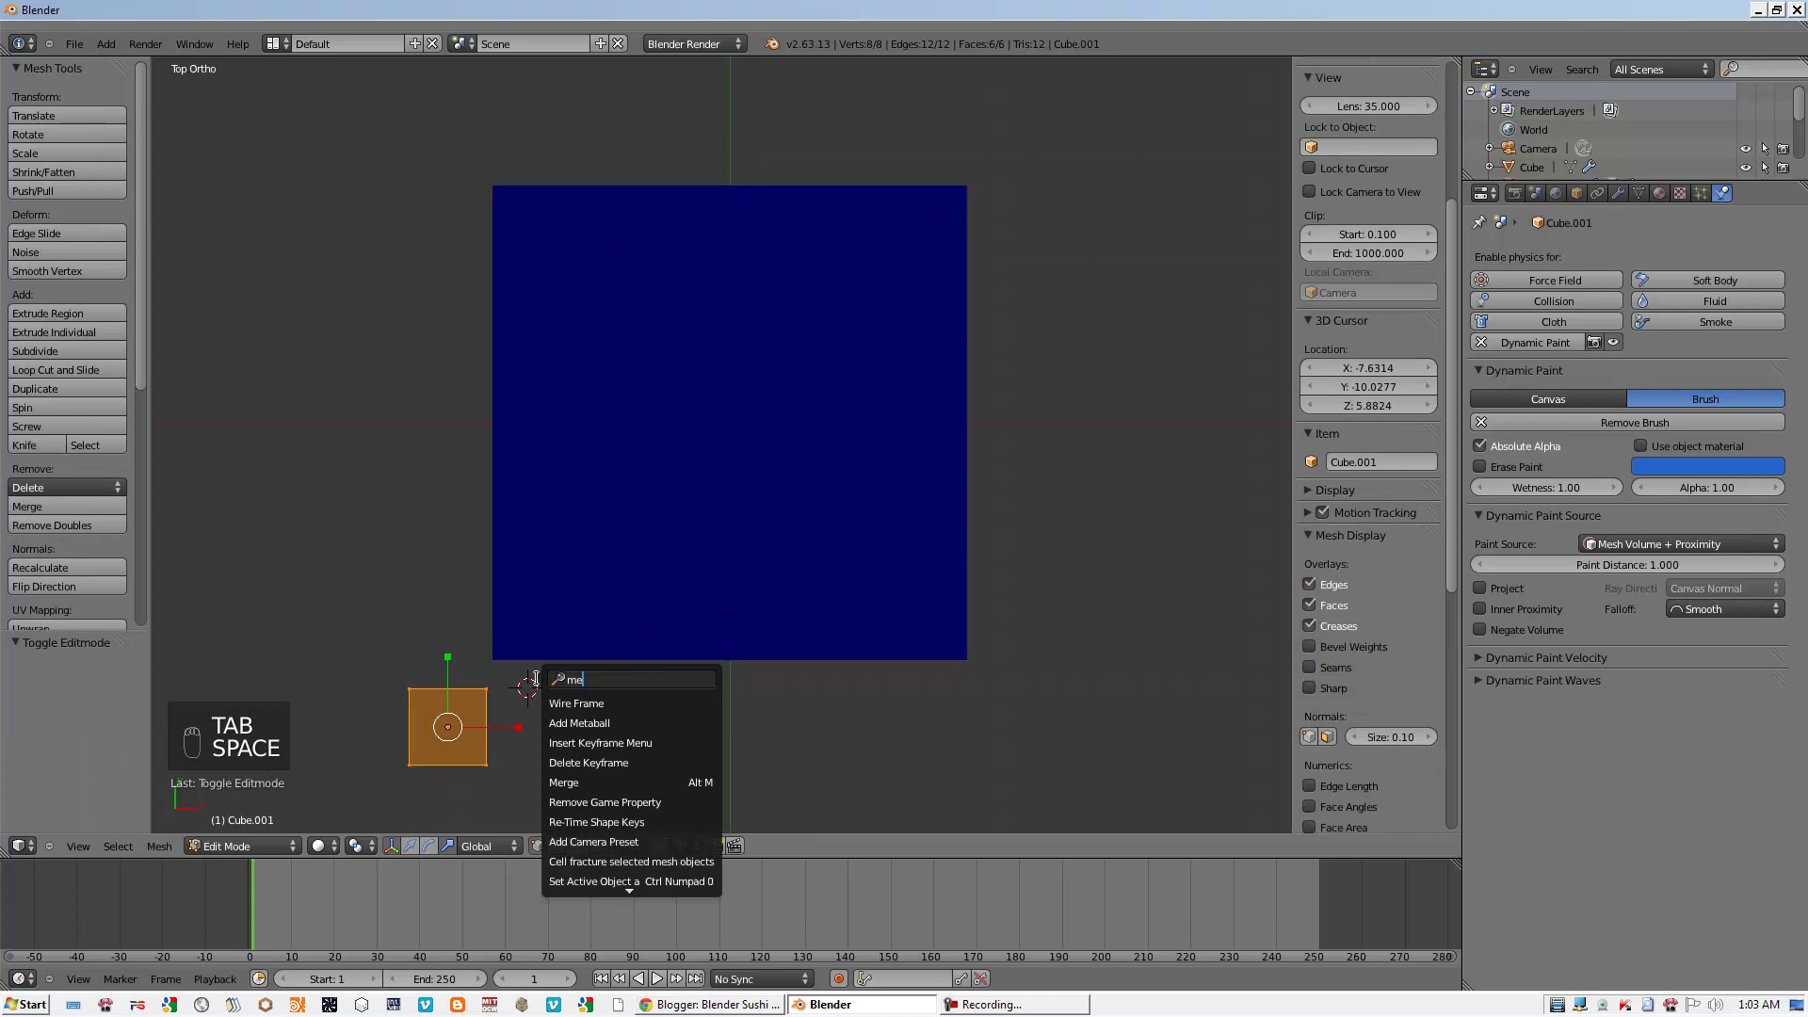
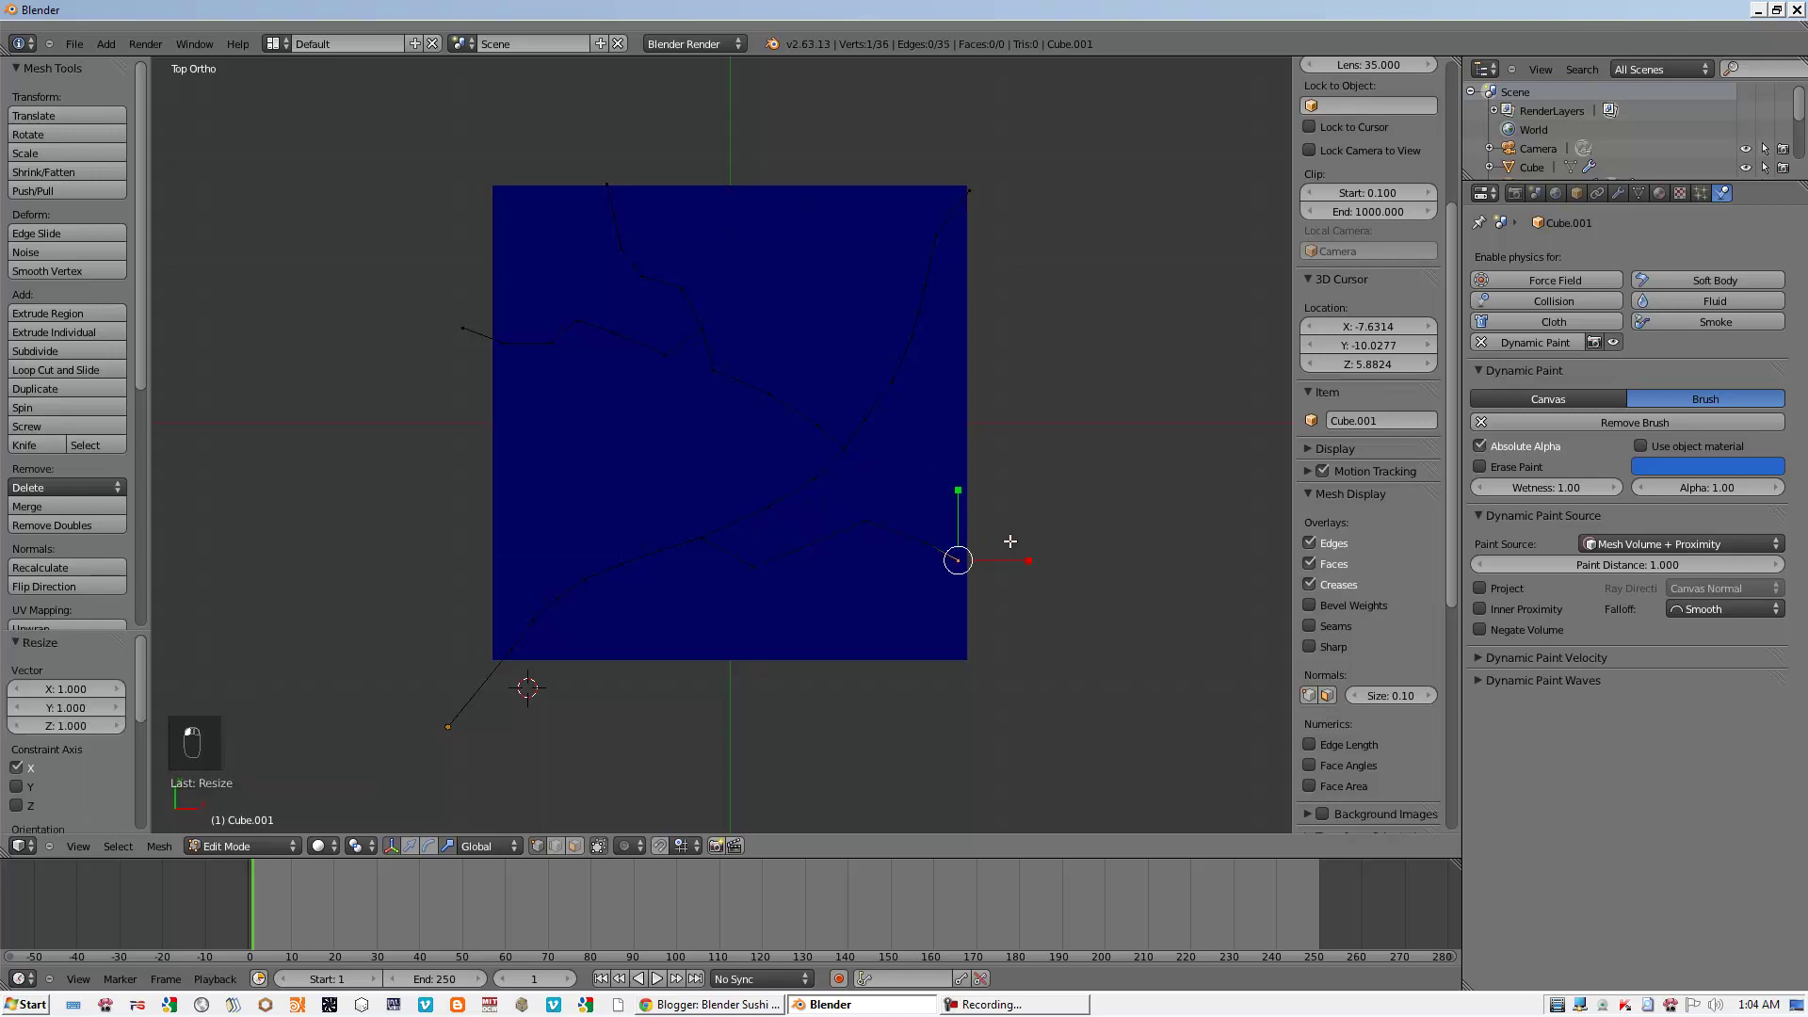
- Leave Edit Mode, add a Build modifier and scrub the timeline so the path grows in over time
key("z")
key("z")
key("Tab")
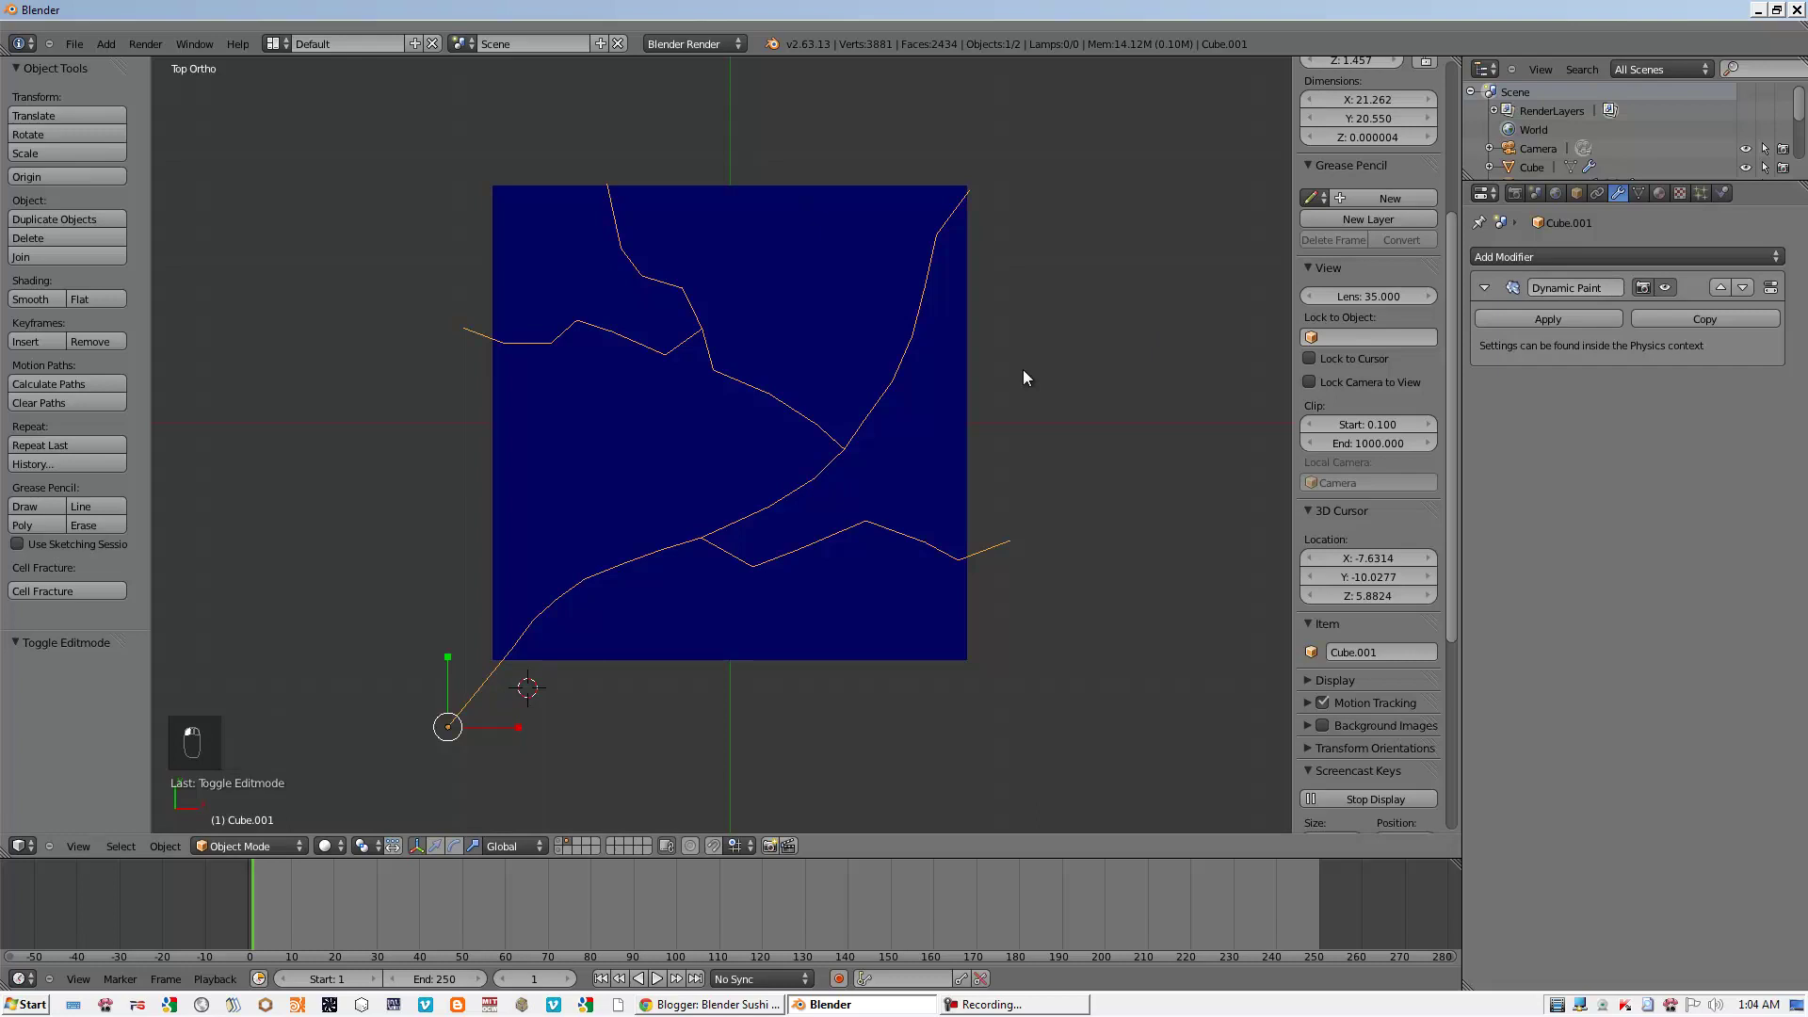
left_click_drag(1589, 237, 1597, 260)
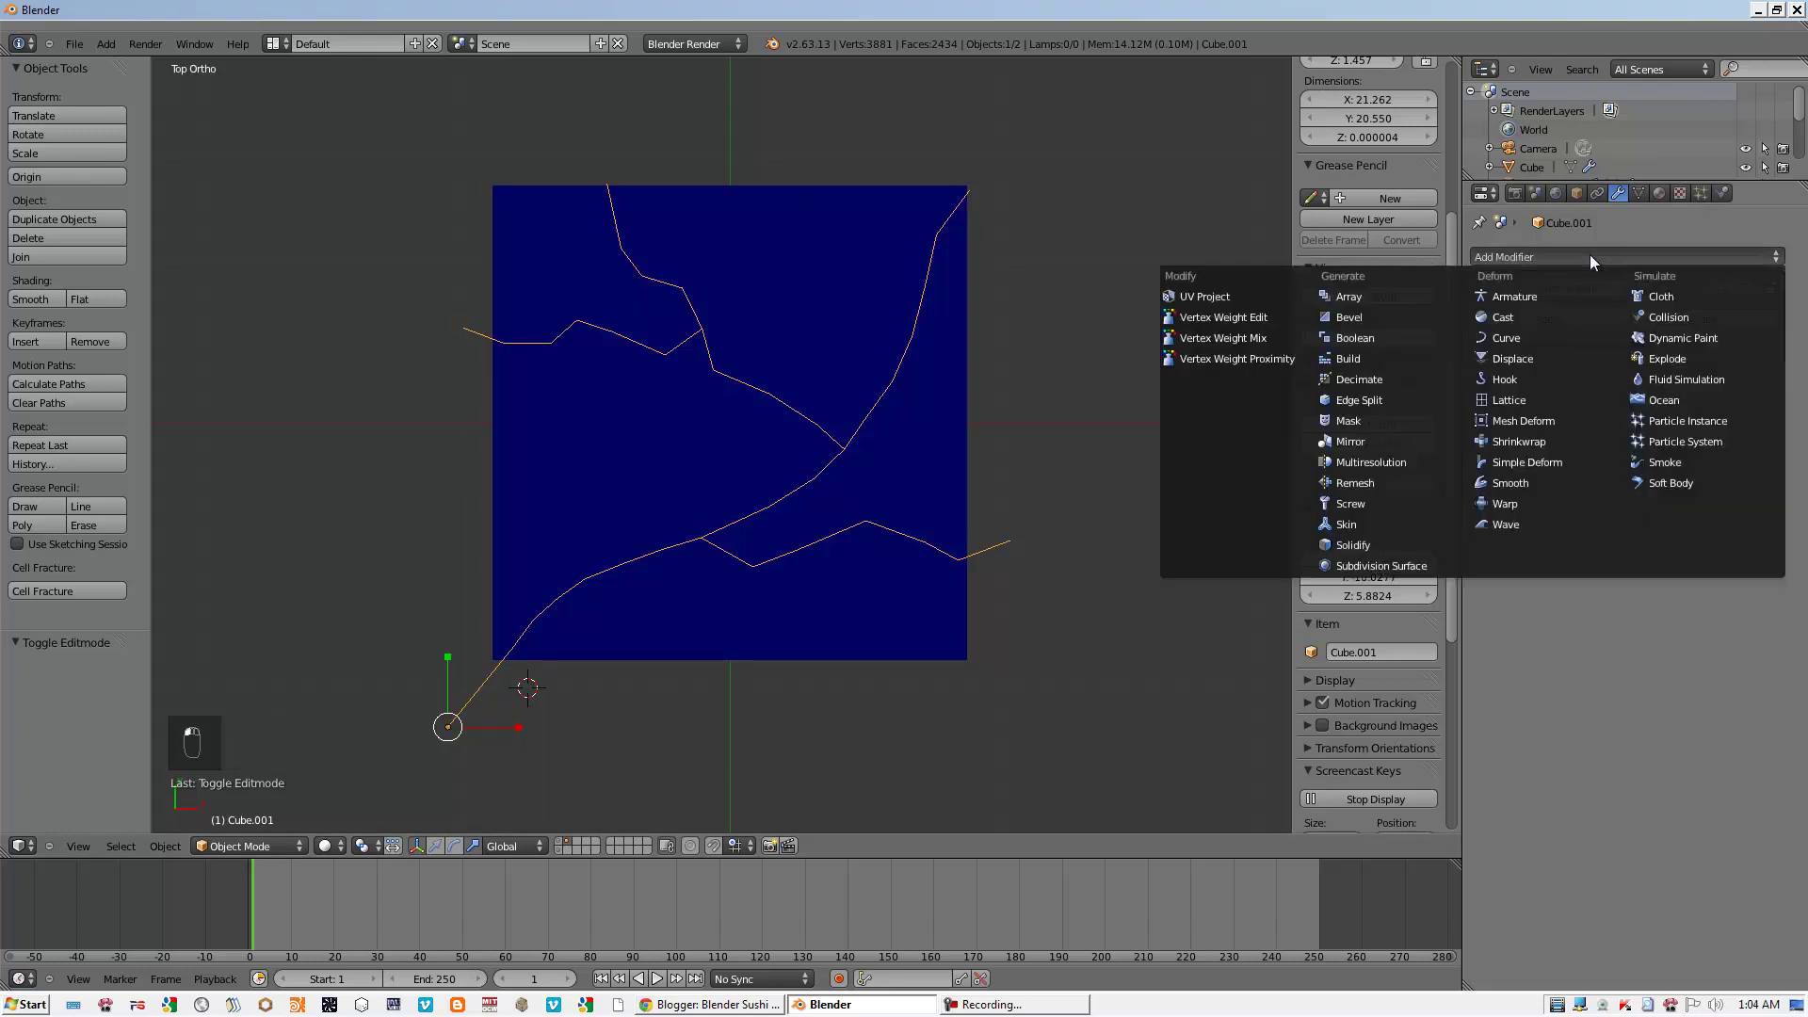
left_click_drag(1426, 482, 264, 908)
left_click_drag(702, 904, 286, 919)
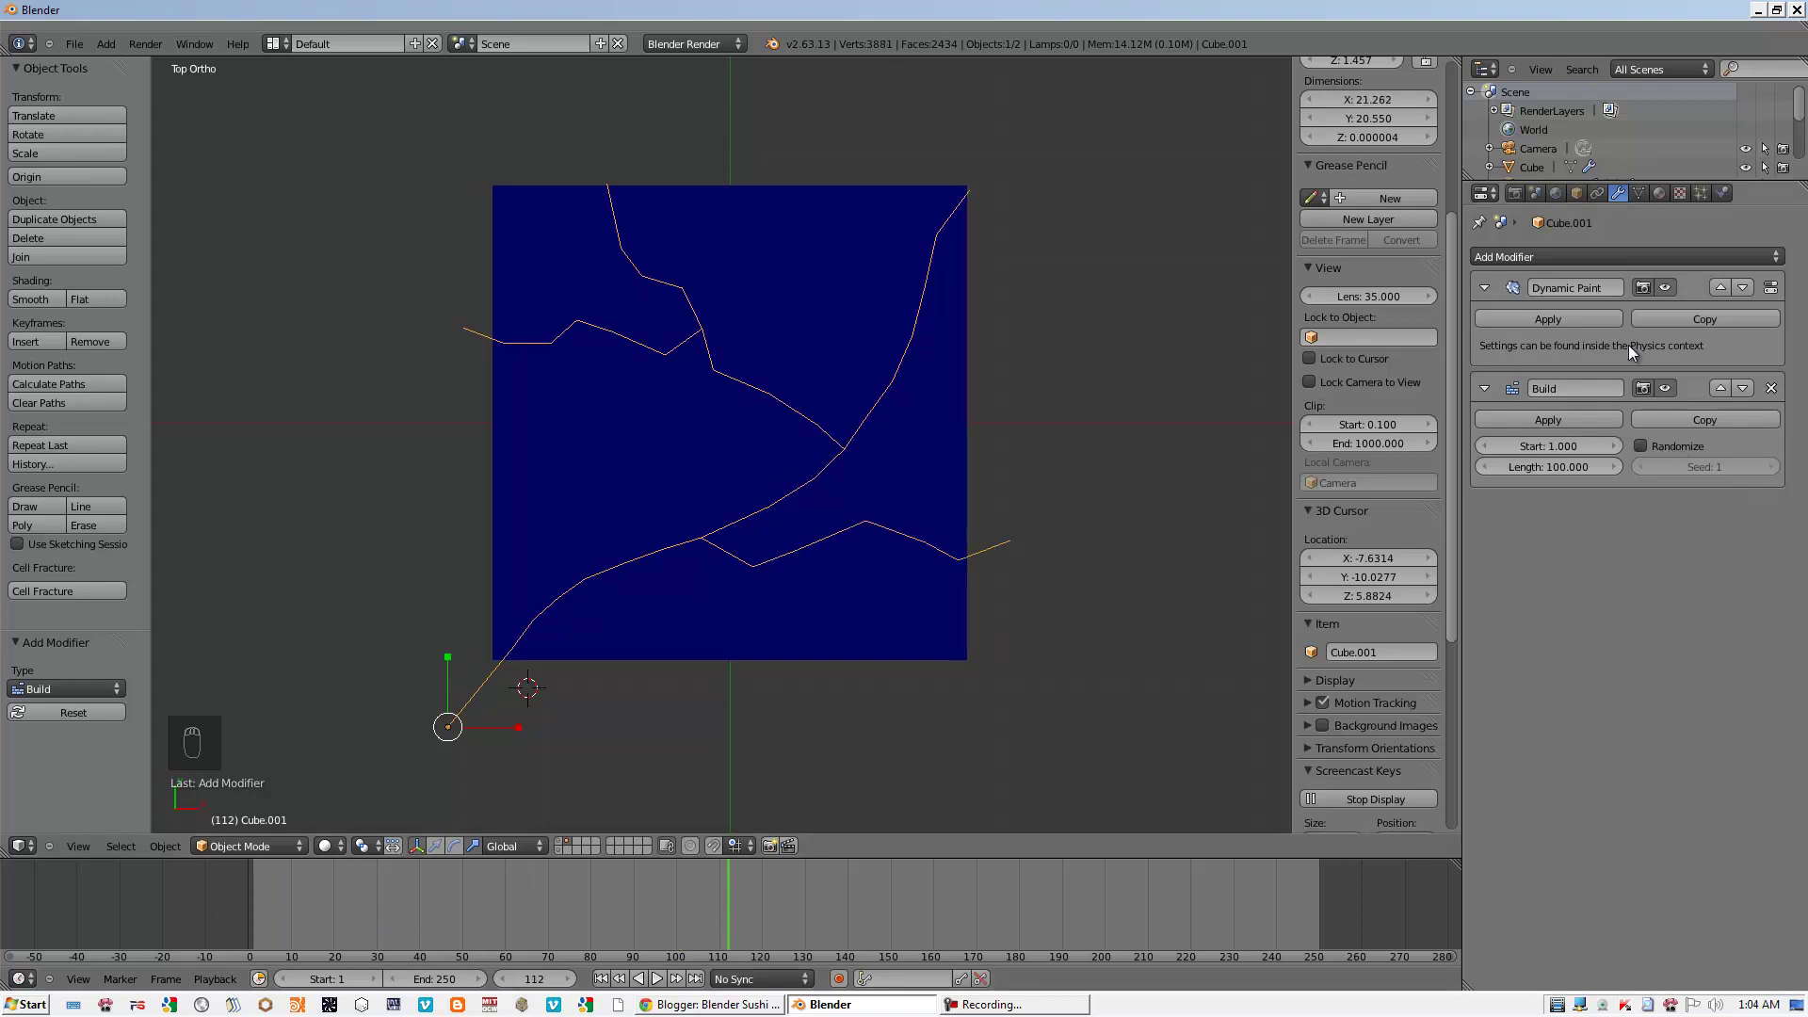
left_click_drag(1707, 267, 844, 632)
middle_click(844, 632)
left_click_drag(274, 912, 1215, 636)
- Add a Skin modifier thickening the path into tubes, reorder Dynamic Paint below, and enable Project on the brush
left_click_drag(1661, 425, 1681, 382)
left_click_drag(1696, 345, 1742, 289)
left_click_drag(1741, 289, 497, 901)
left_click_drag(677, 898, 880, 641)
left_click_drag(914, 548, 1619, 433)
left_click_drag(1619, 433, 1708, 201)
left_click_drag(1707, 201, 1506, 629)
left_click_drag(1507, 629, 1511, 594)
left_click(1511, 595)
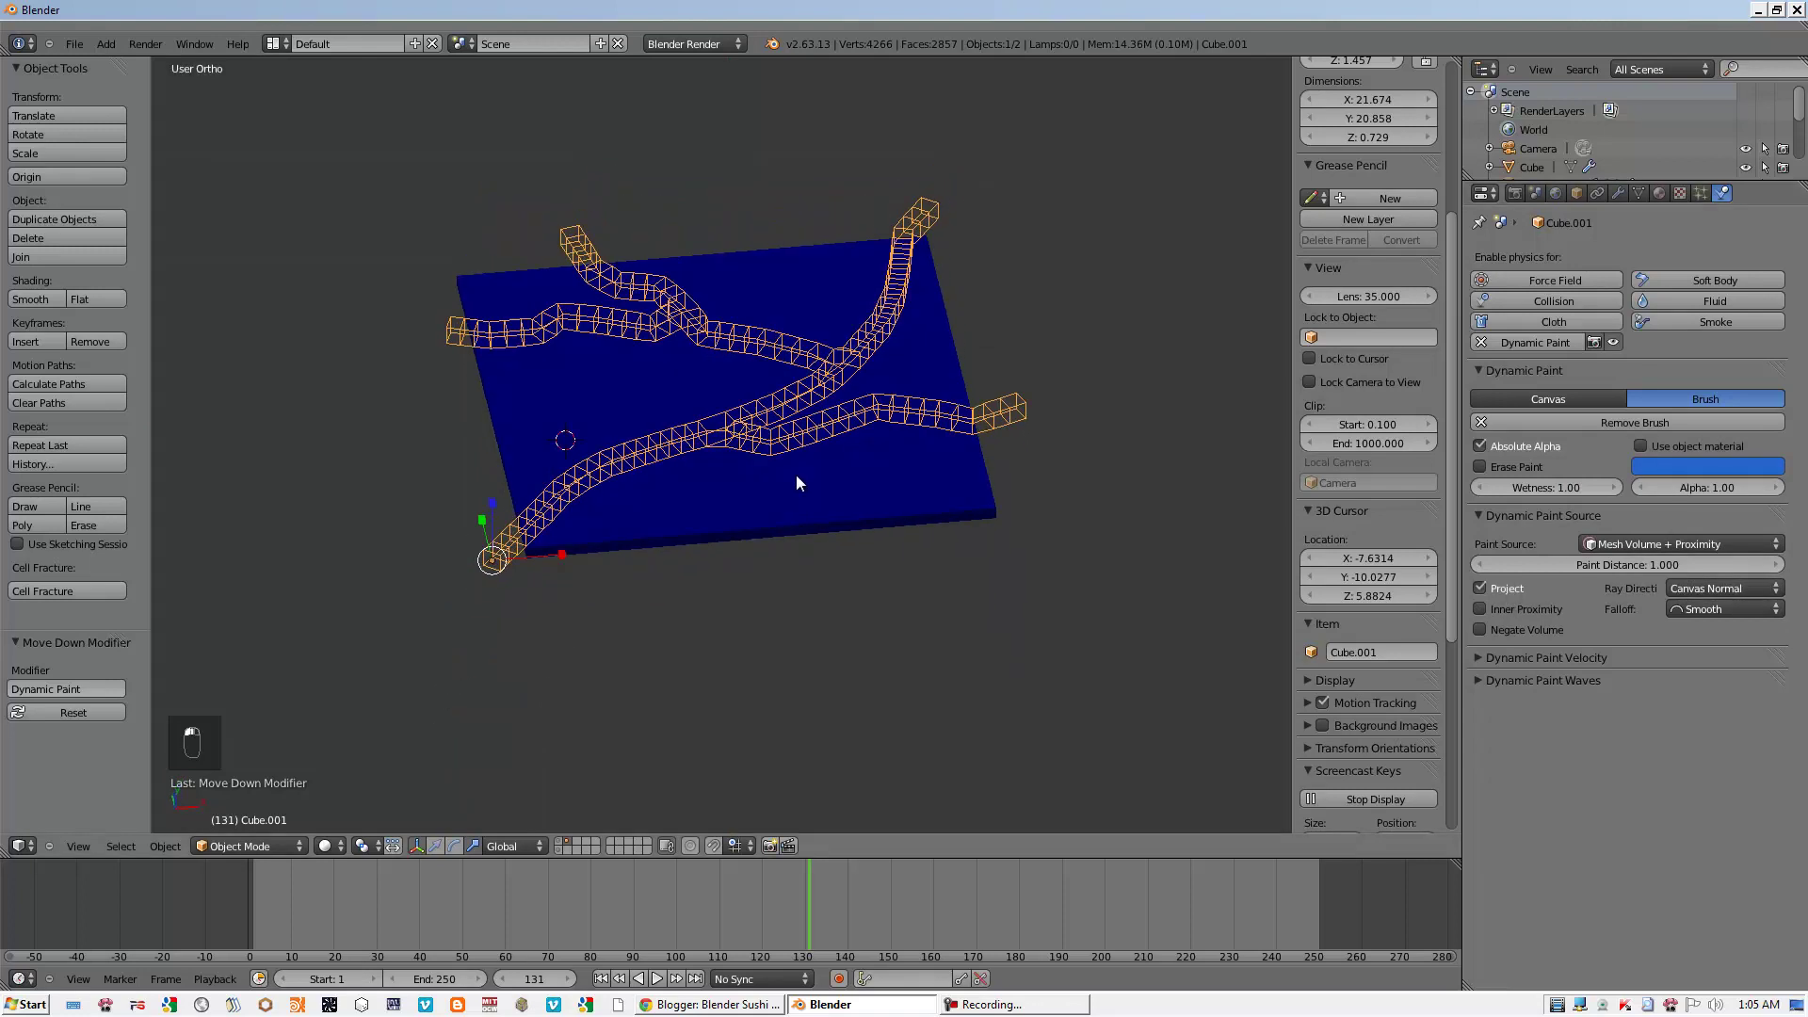
- Select all 37 path vertices in Edit Mode and lower them about 1.4 units along Z
left_click_drag(793, 377, 1624, 550)
middle_click(1623, 550)
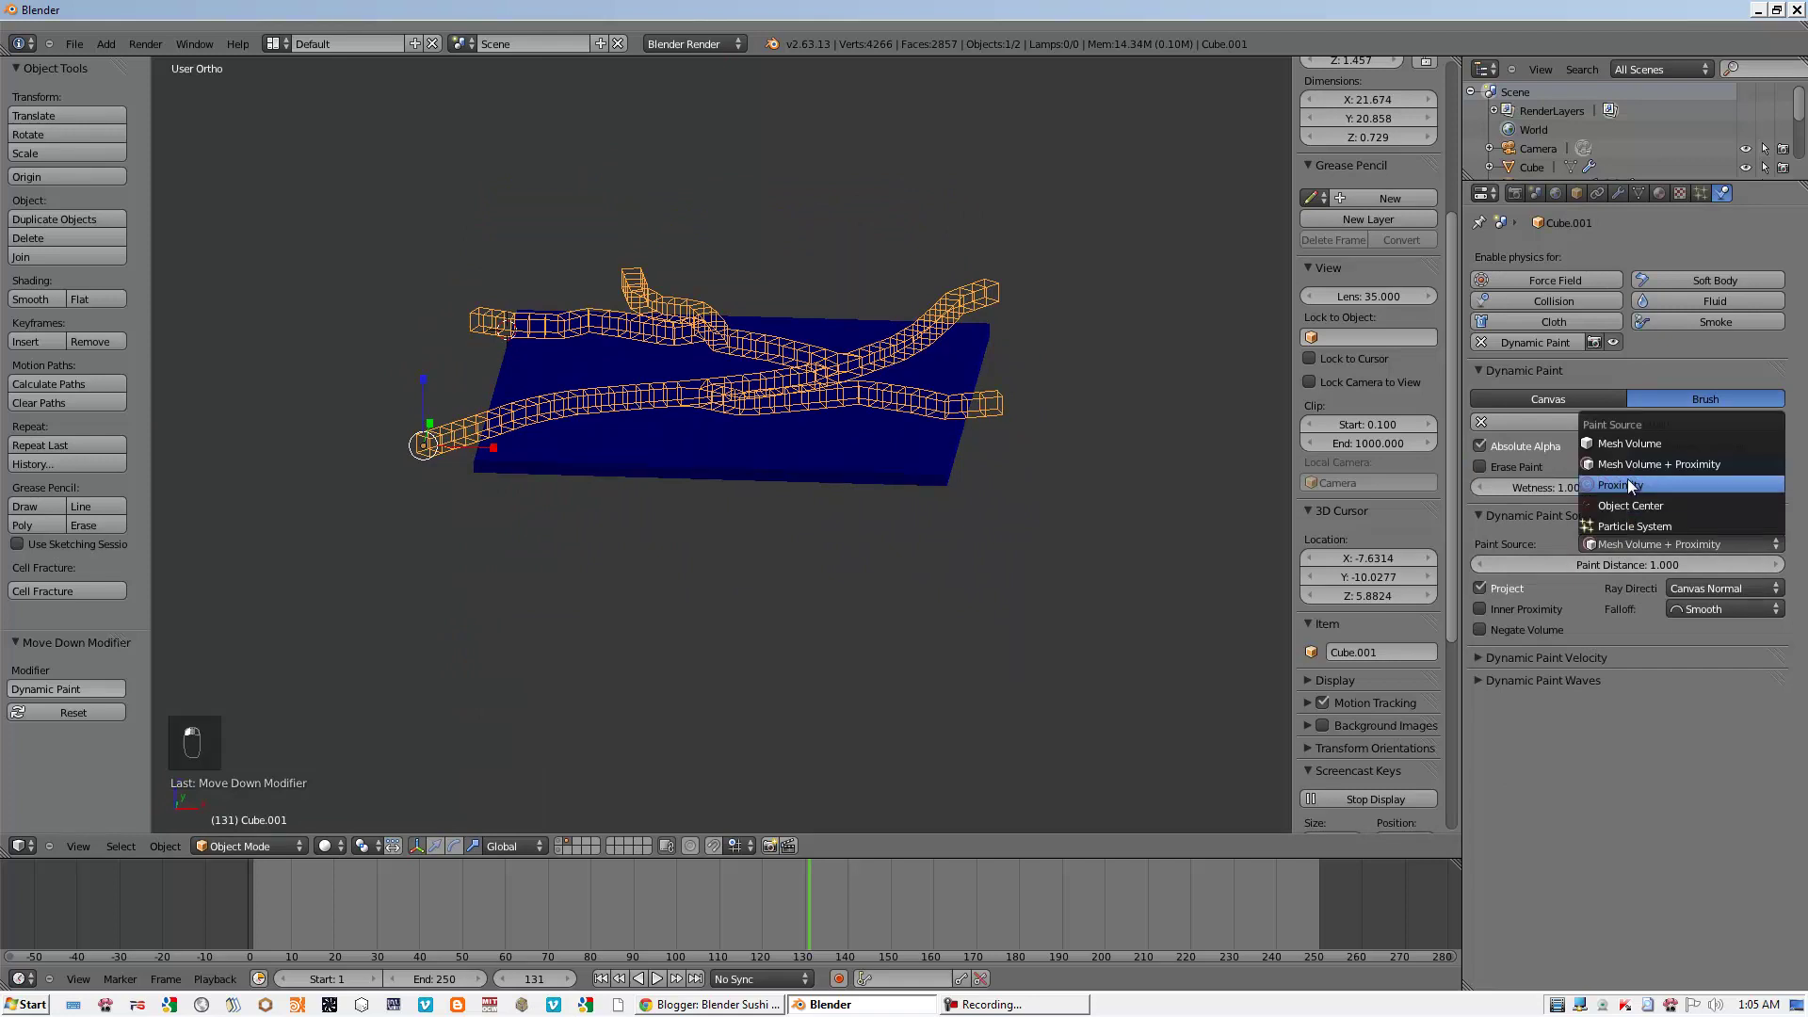
key("Tab")
key("a")
key("a")
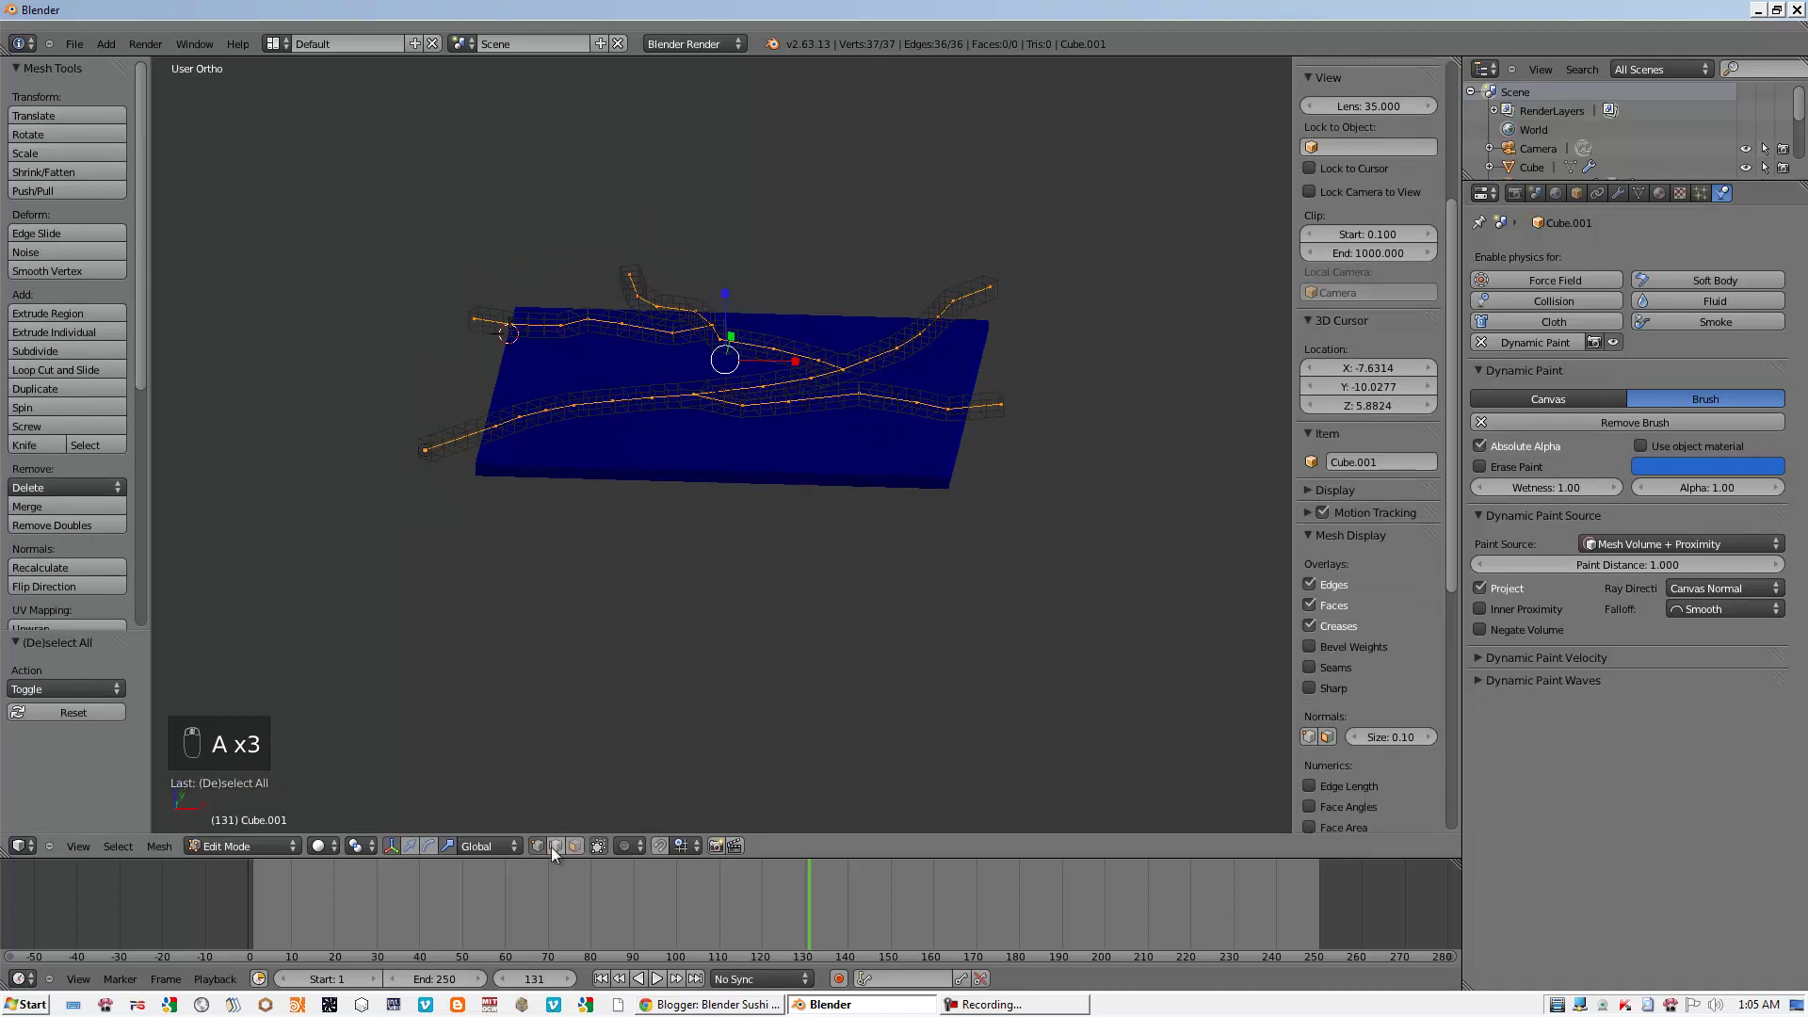
left_click(425, 859)
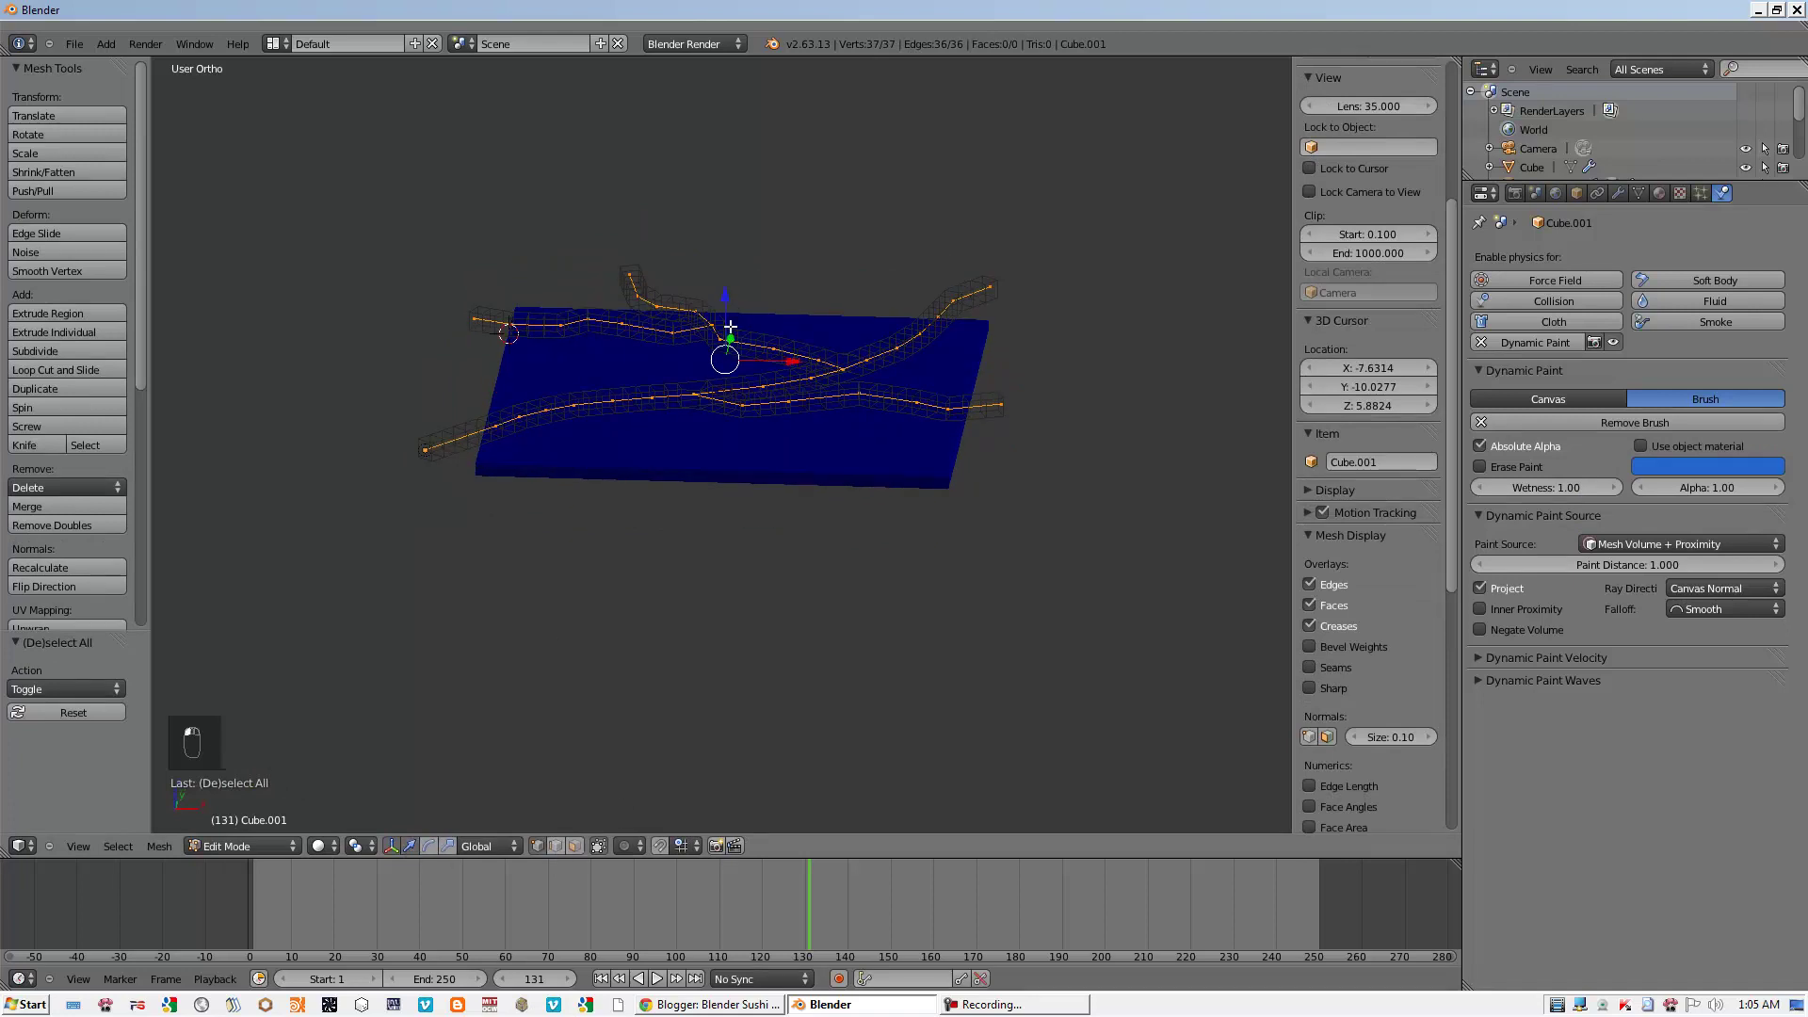
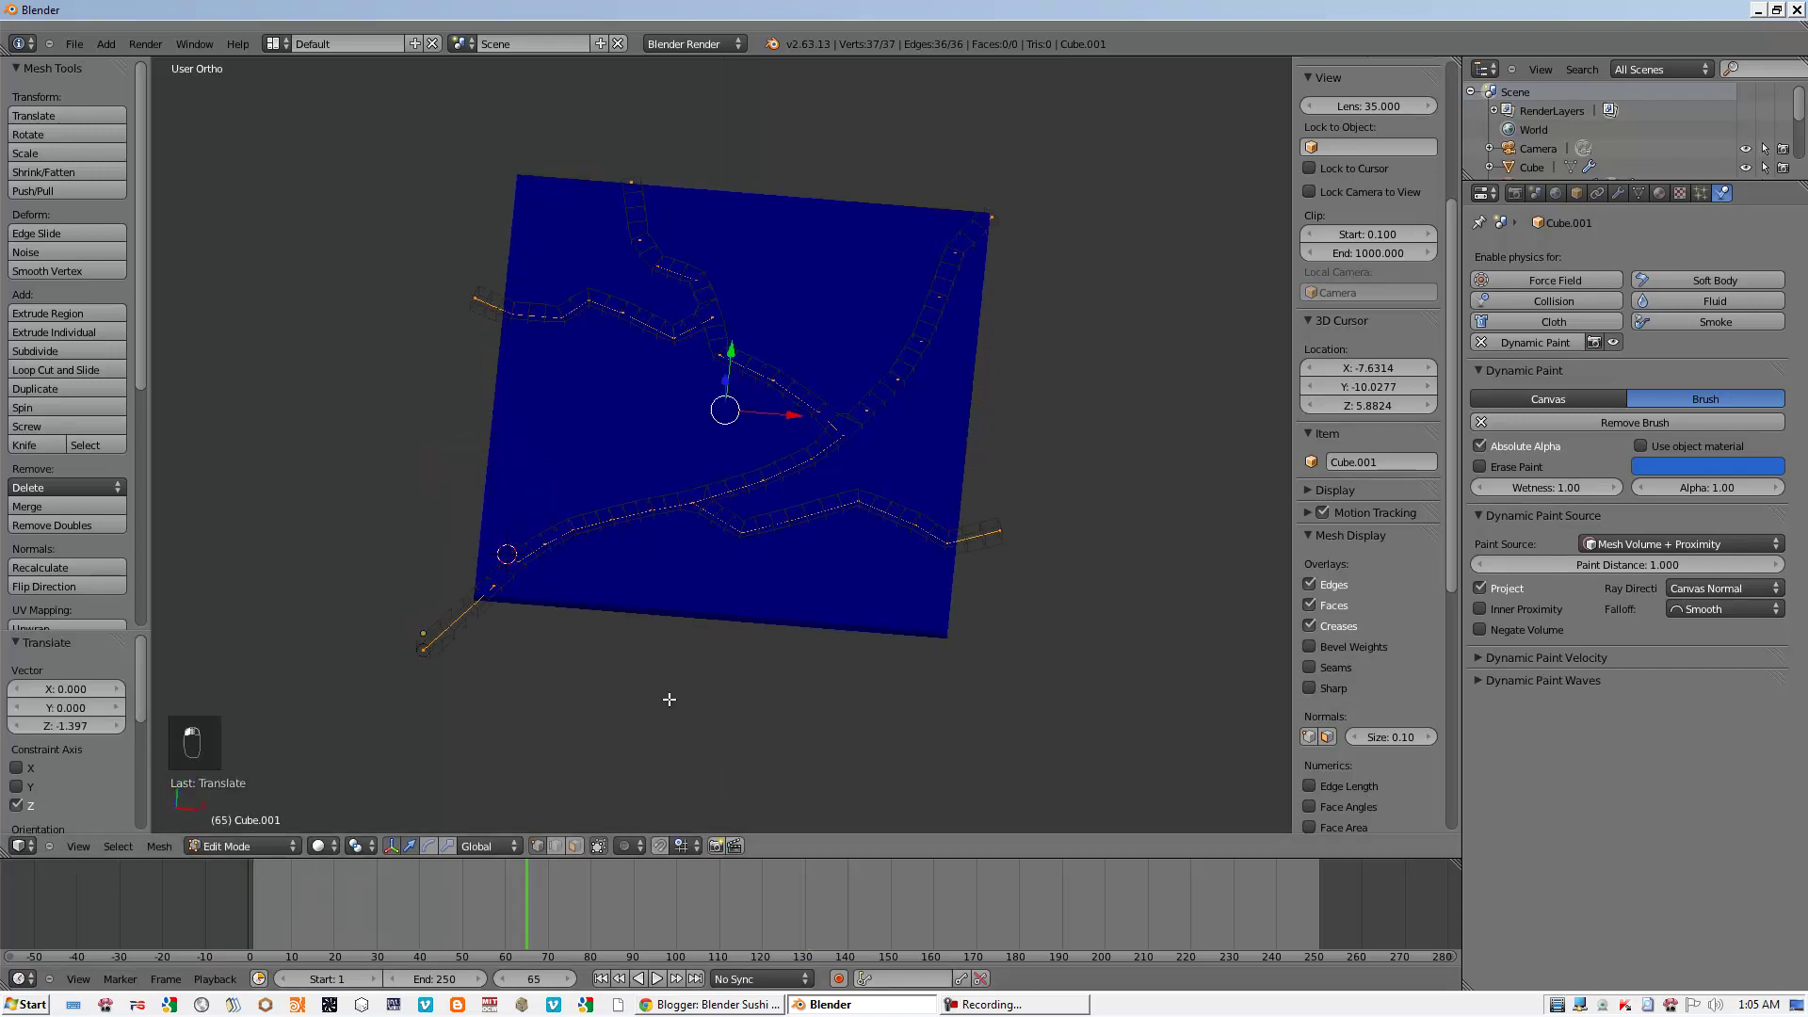
- Leave Edit Mode and align the camera to the current view of the red trails
key("Tab")
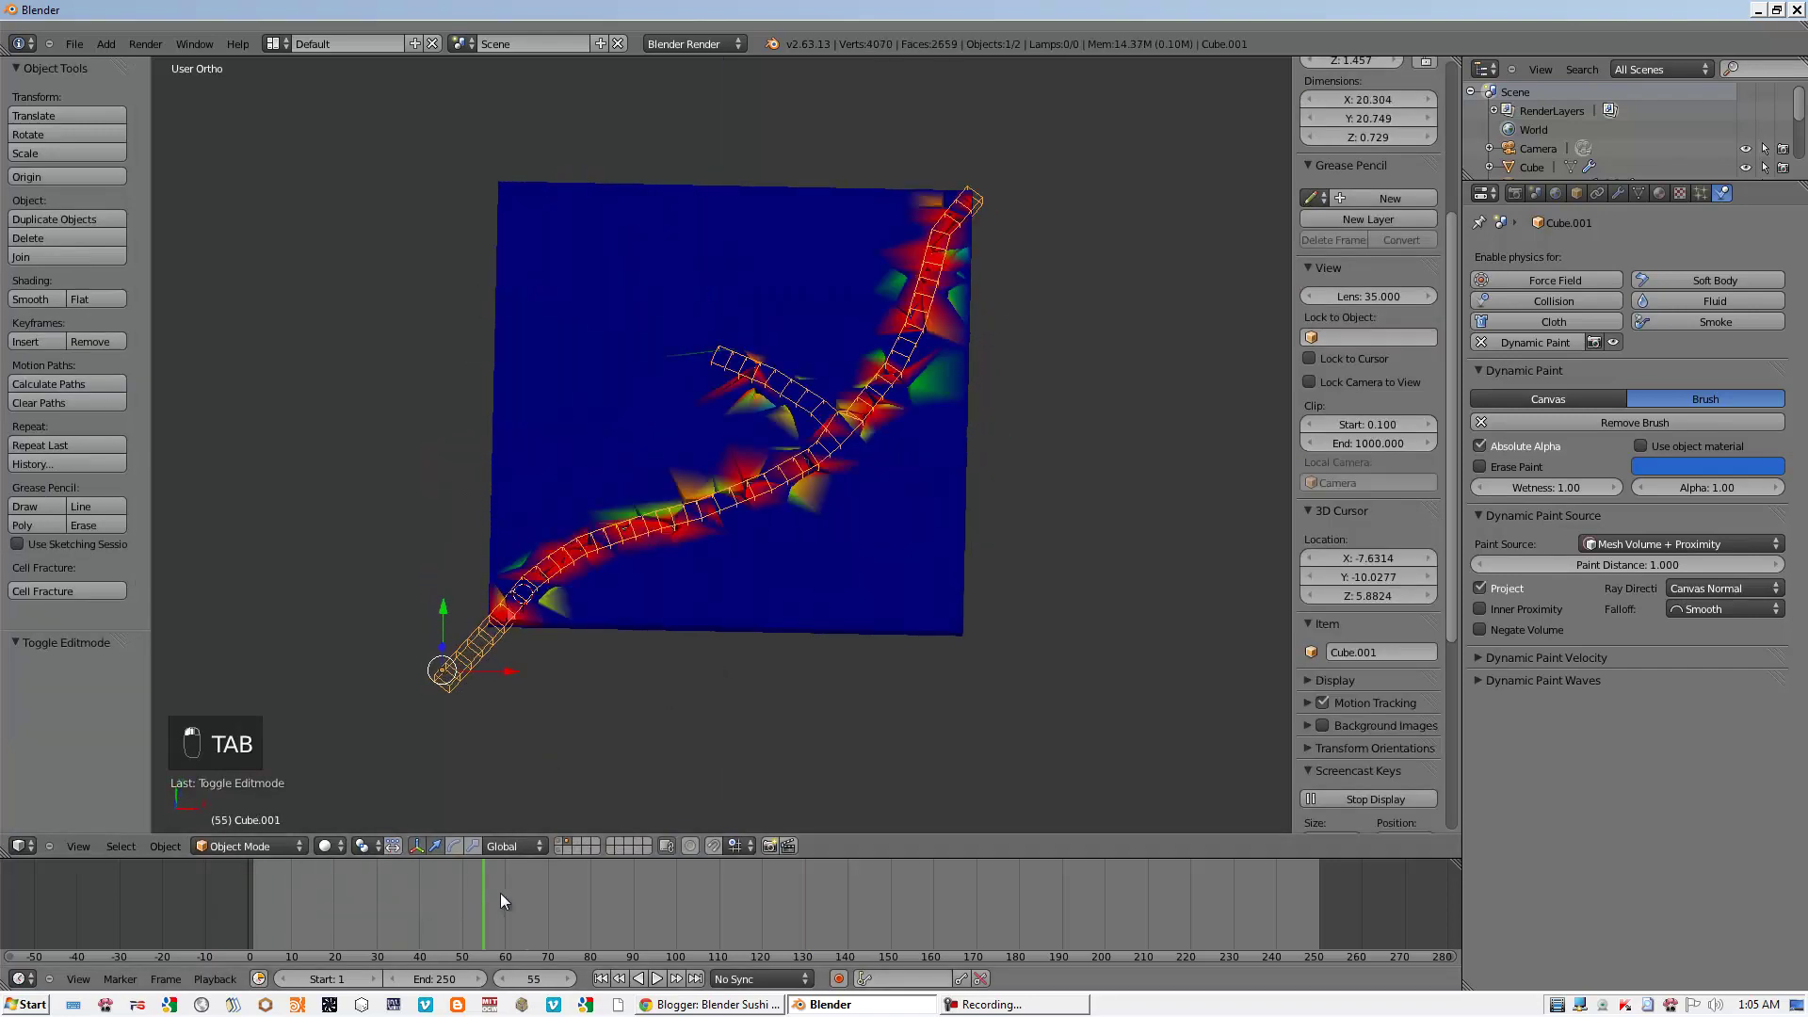
middle_click(847, 676)
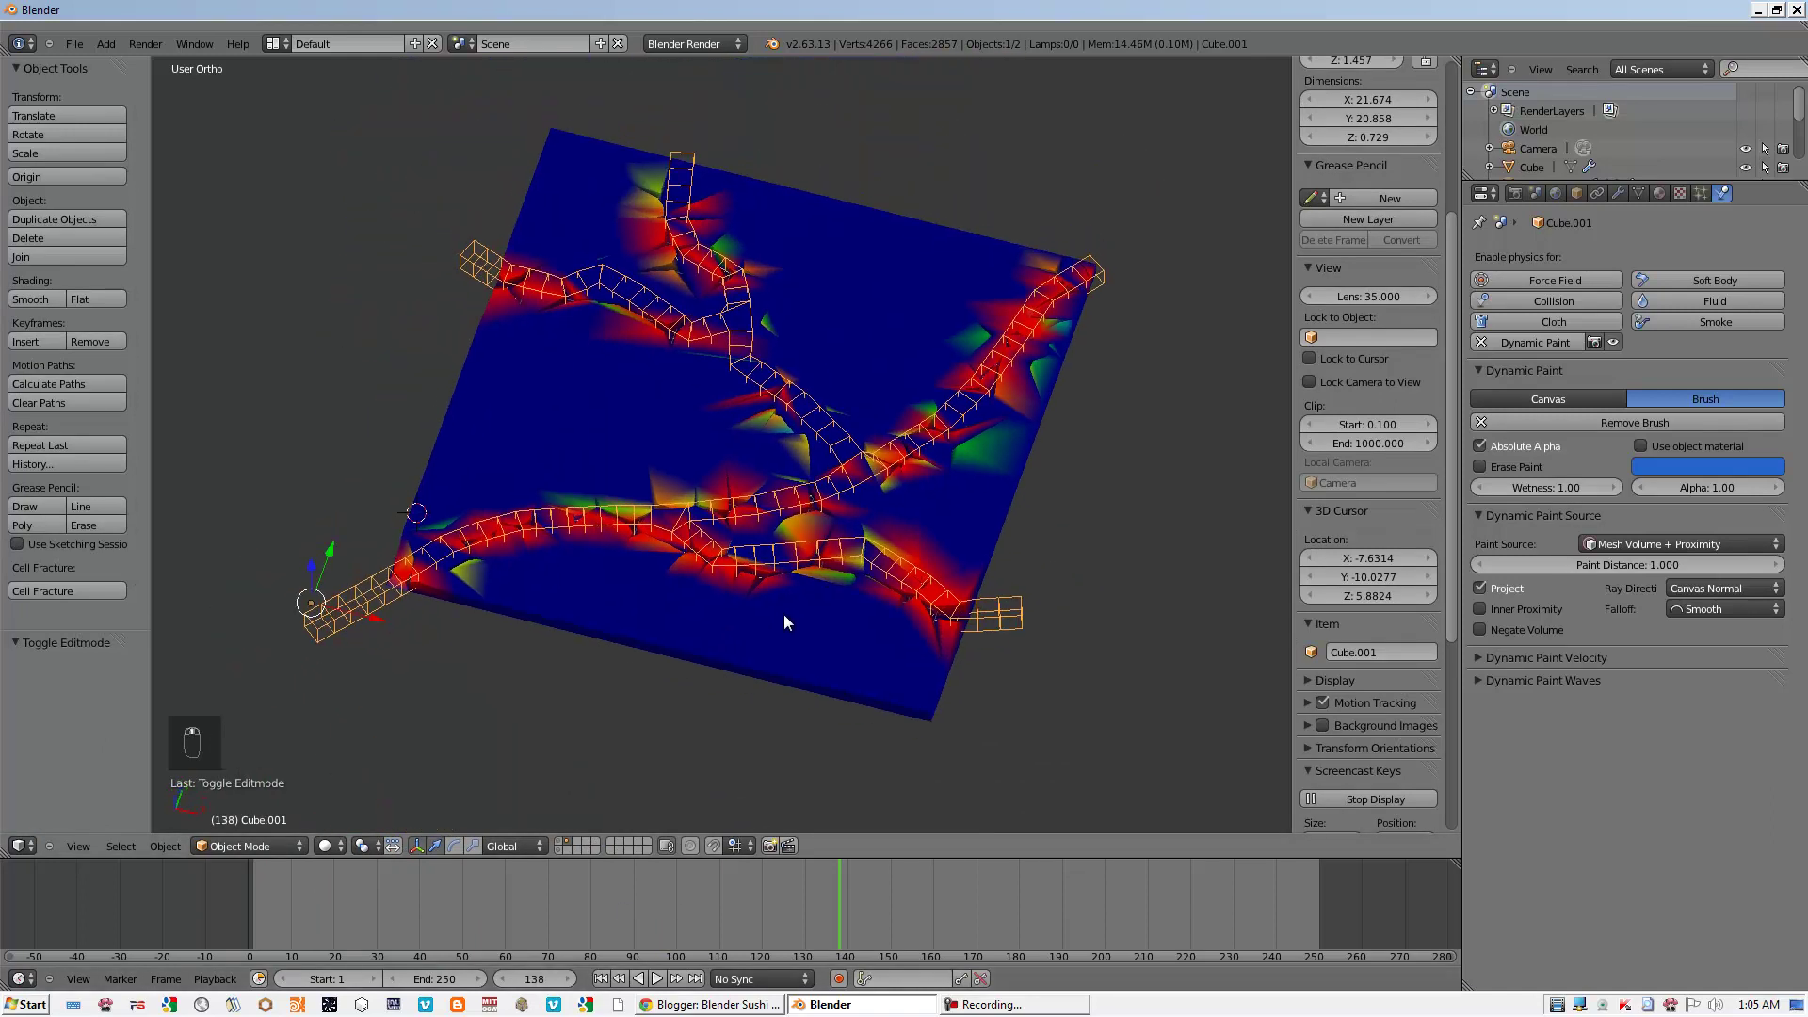
key("ctrl+alt+KP_0")
key("shift+f")
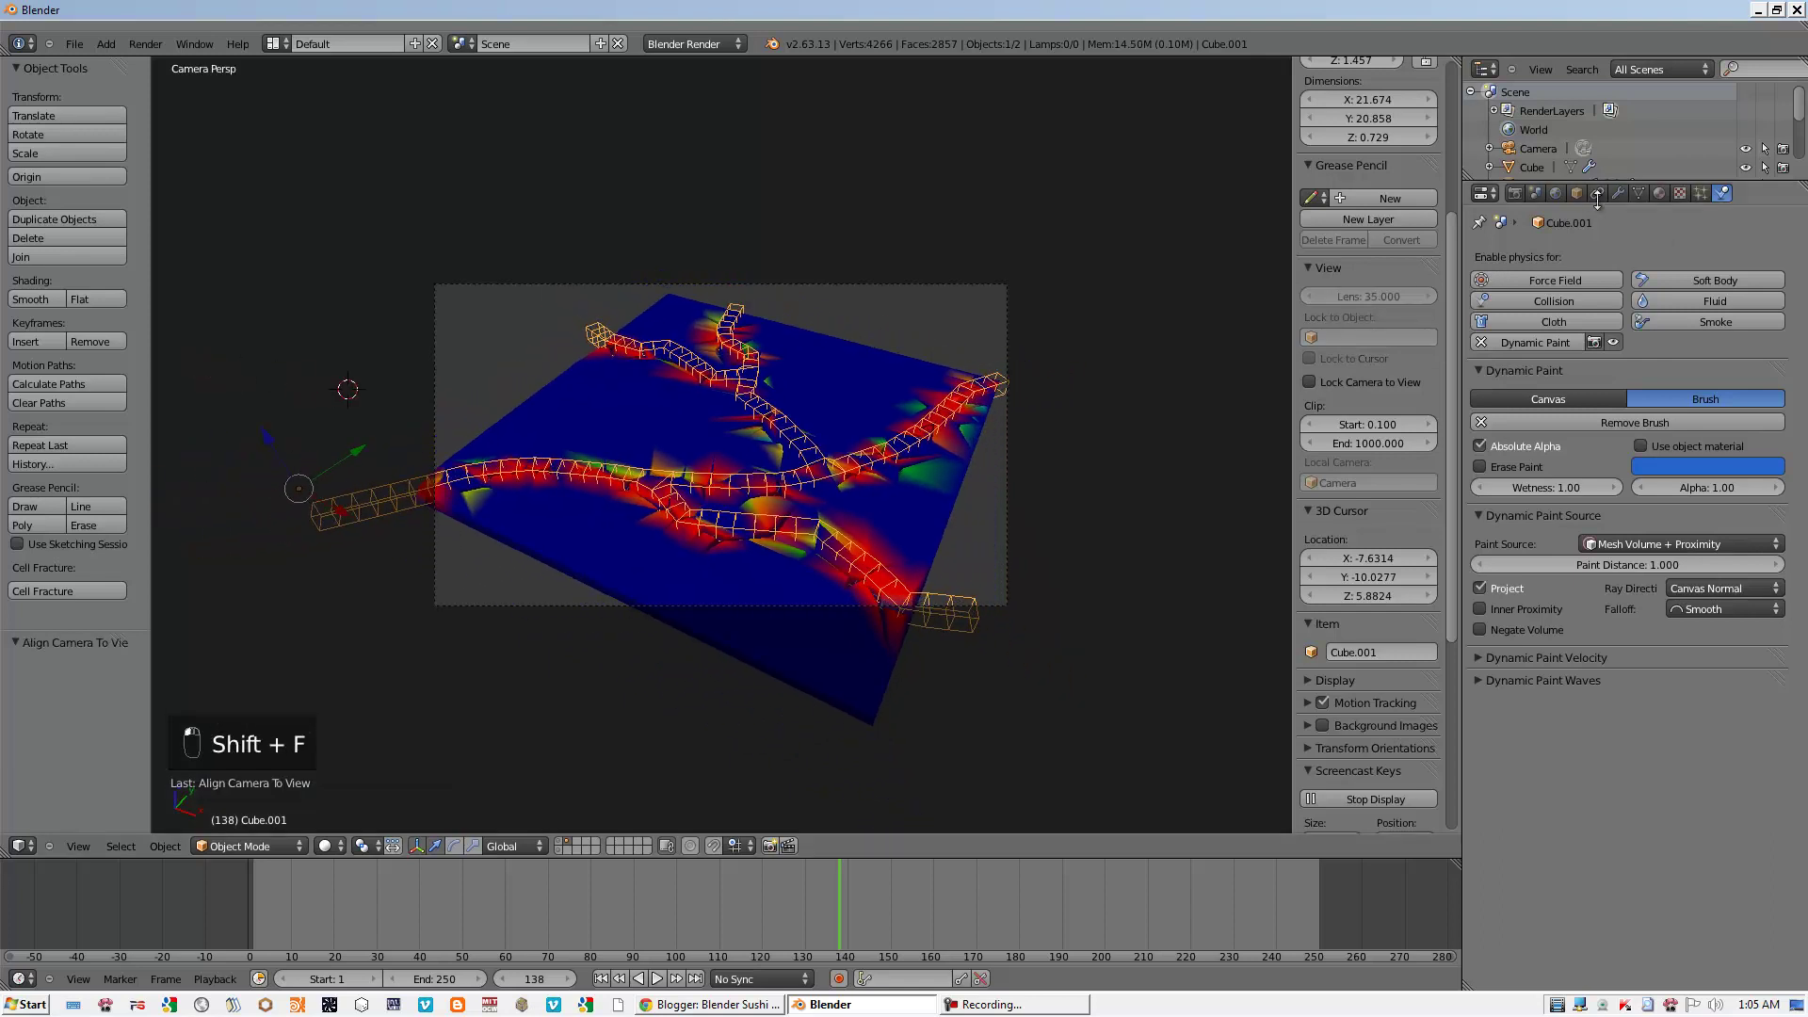
- Render through the camera, then orbit out to a user view showing Build, Skin and Dynamic Paint modifiers
left_click_drag(1542, 310, 1501, 669)
left_click_drag(1502, 561, 159, 57)
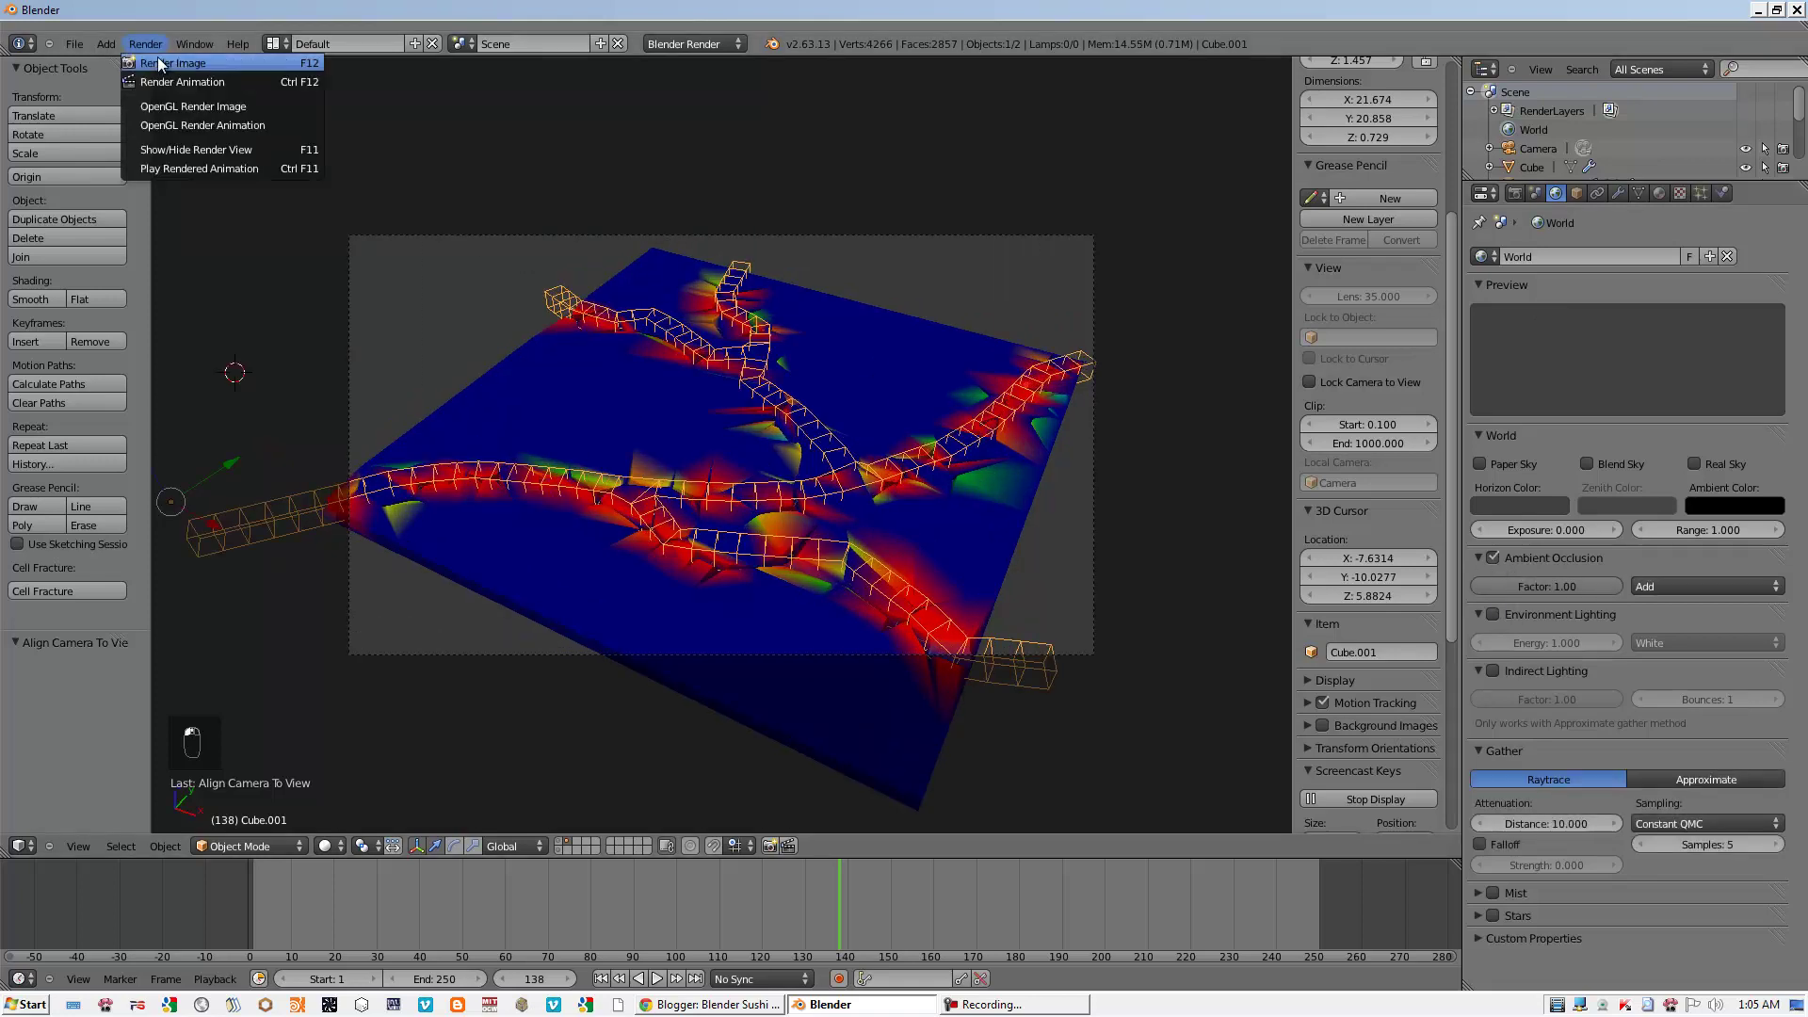
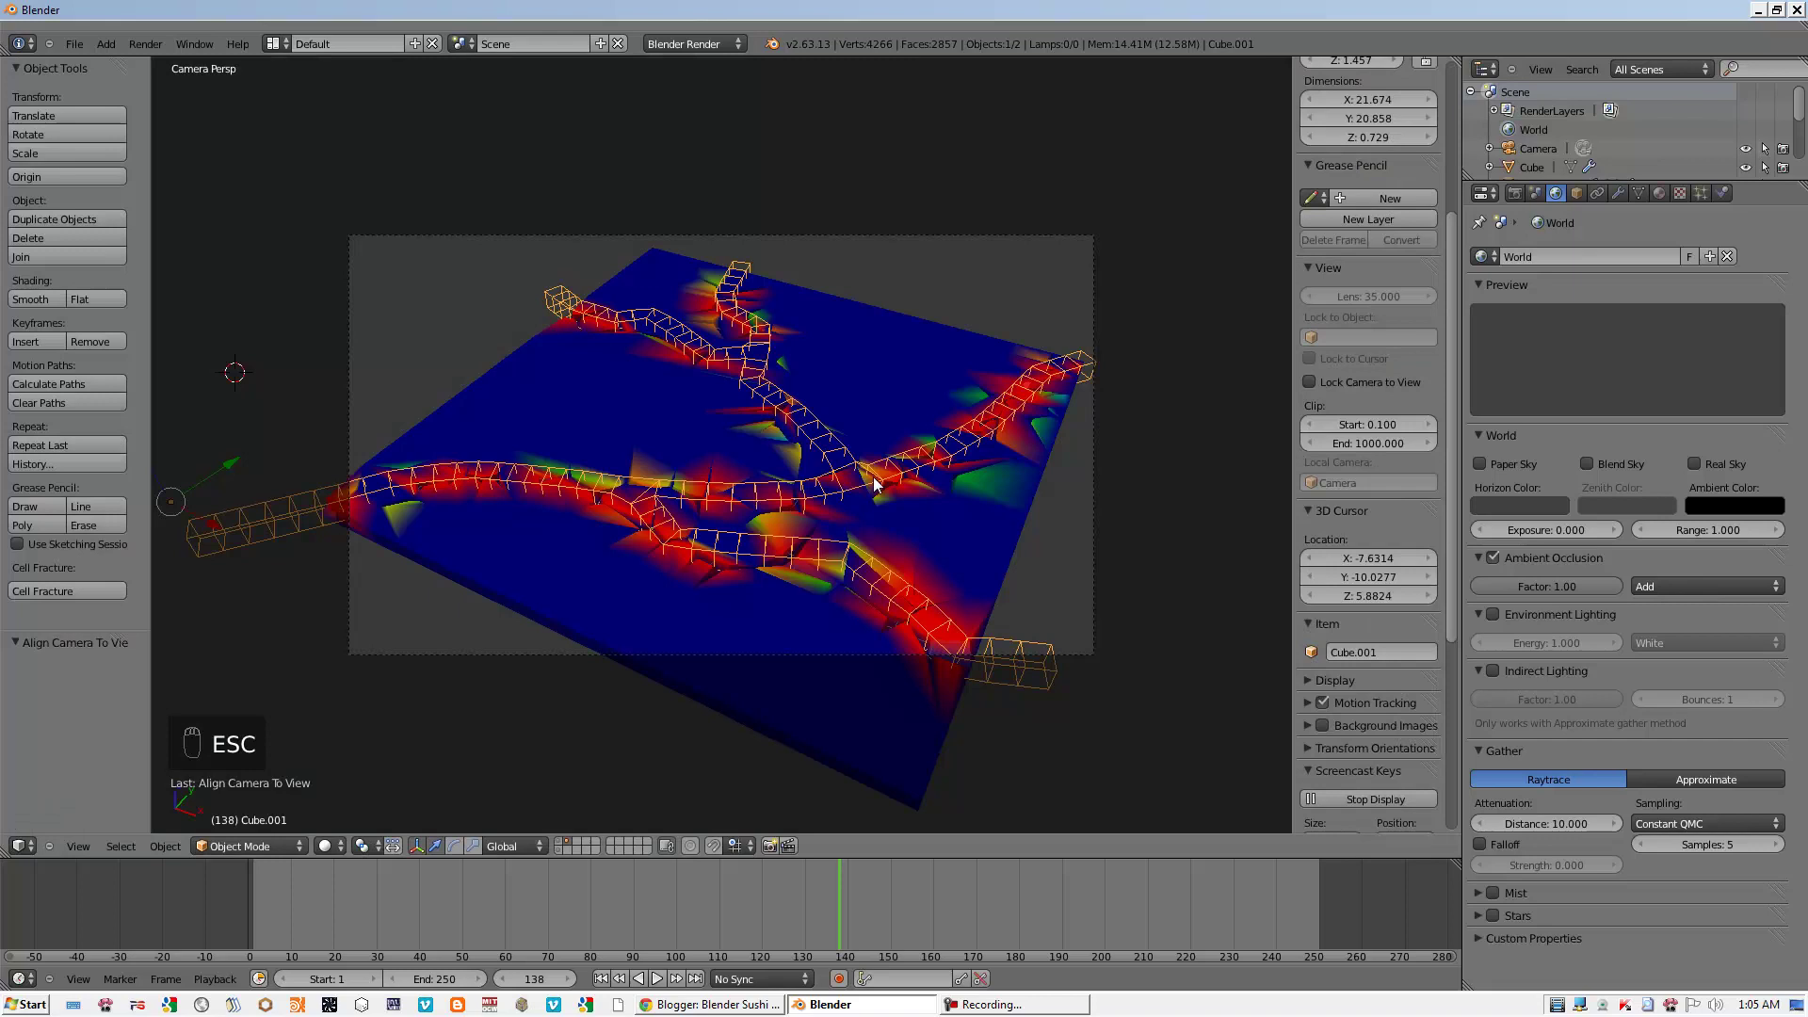
left_click_drag(611, 988, 662, 985)
double_click(662, 985)
left_click_drag(662, 985, 661, 983)
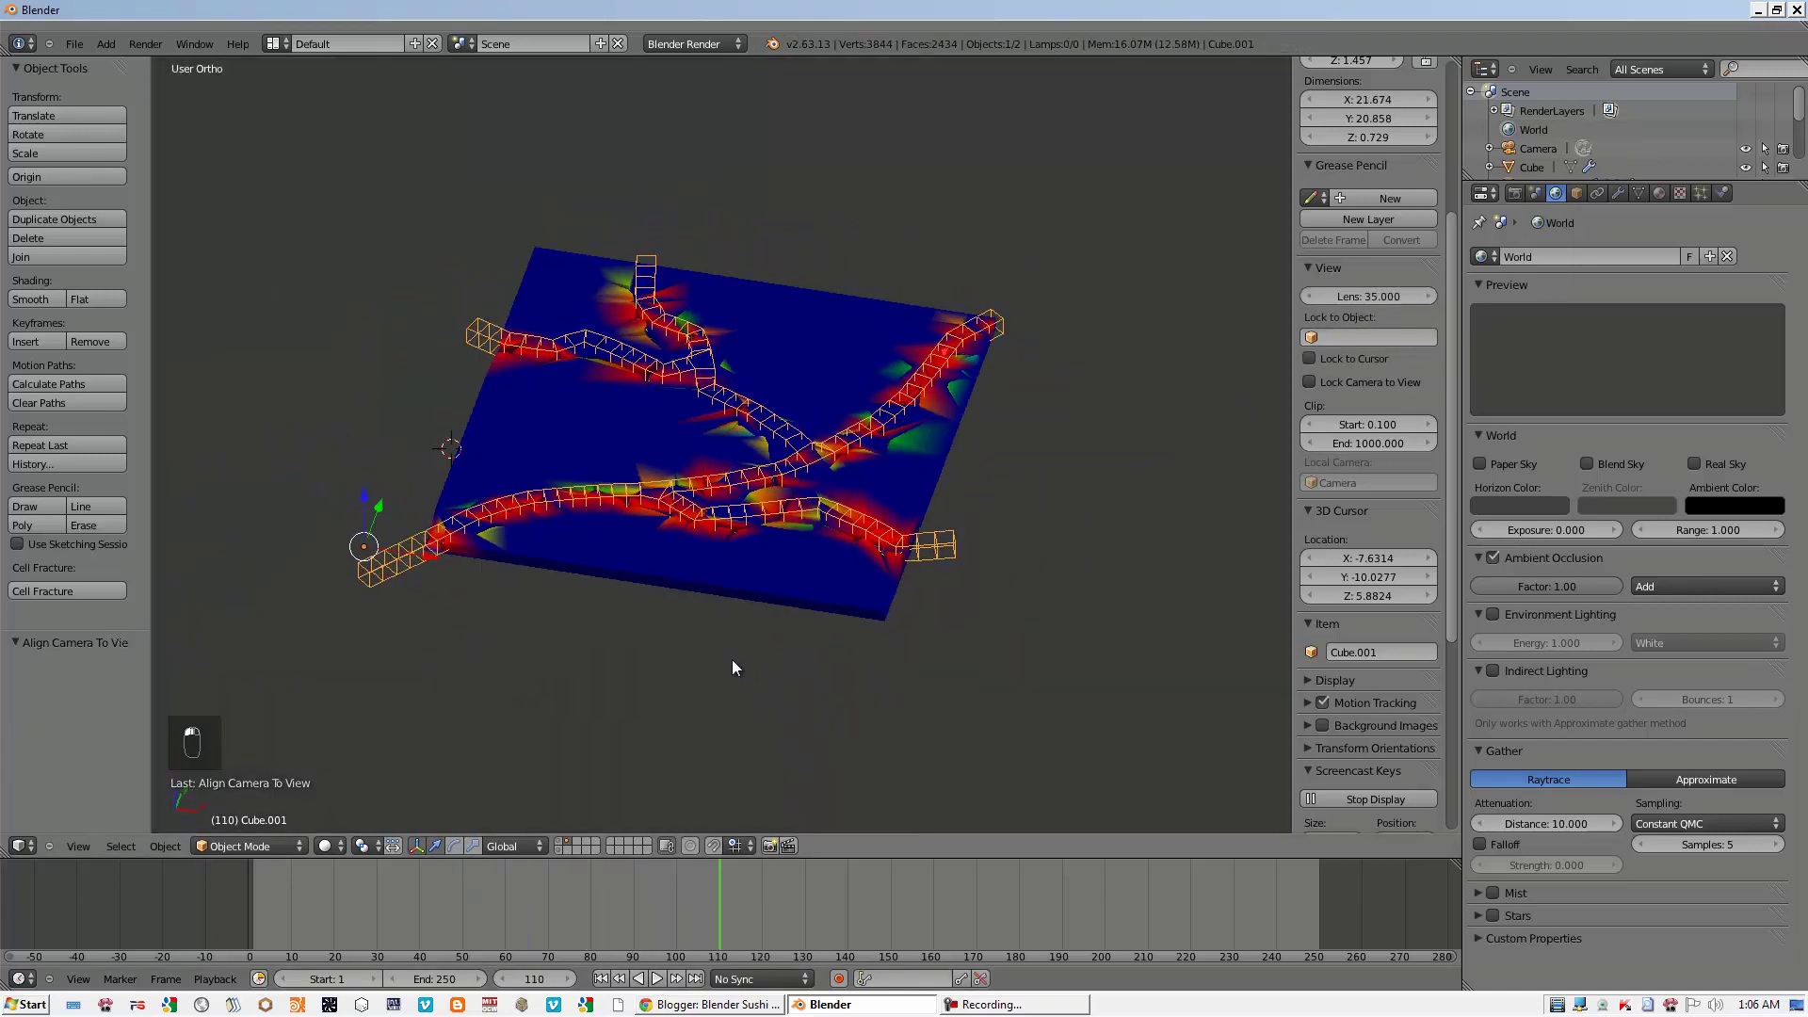
left_click_drag(1628, 200, 1019, 576)
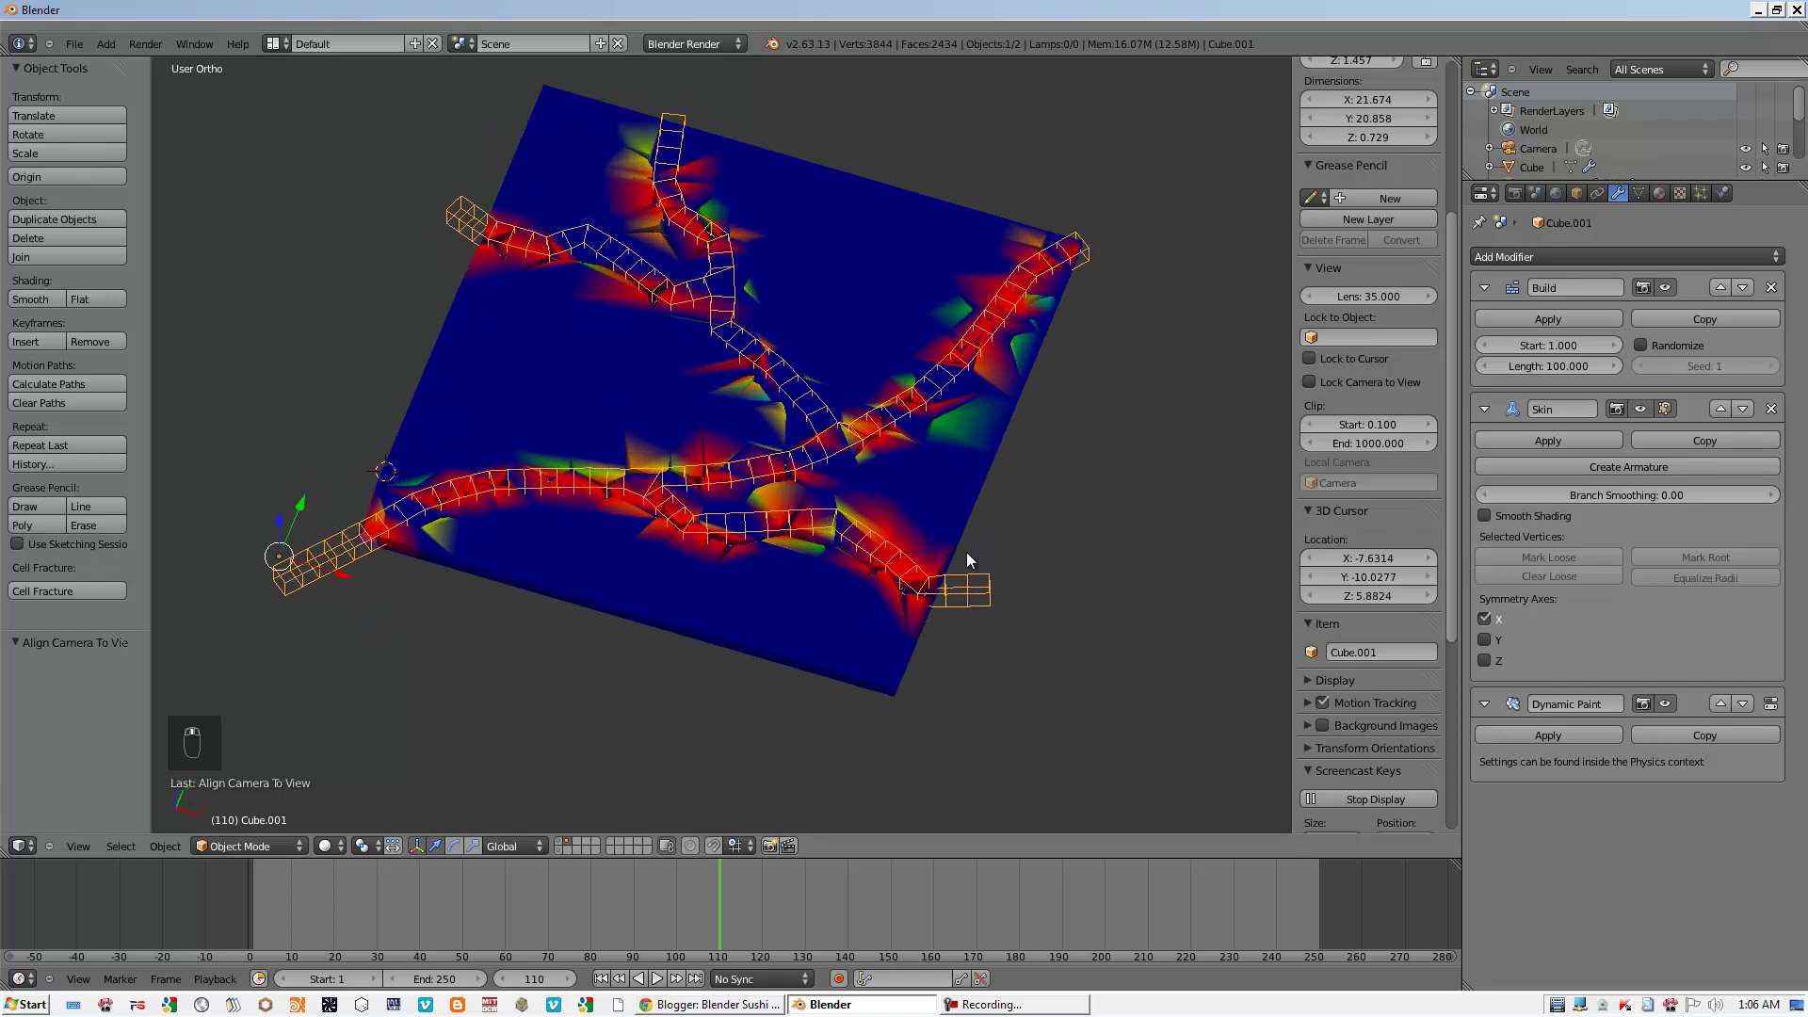